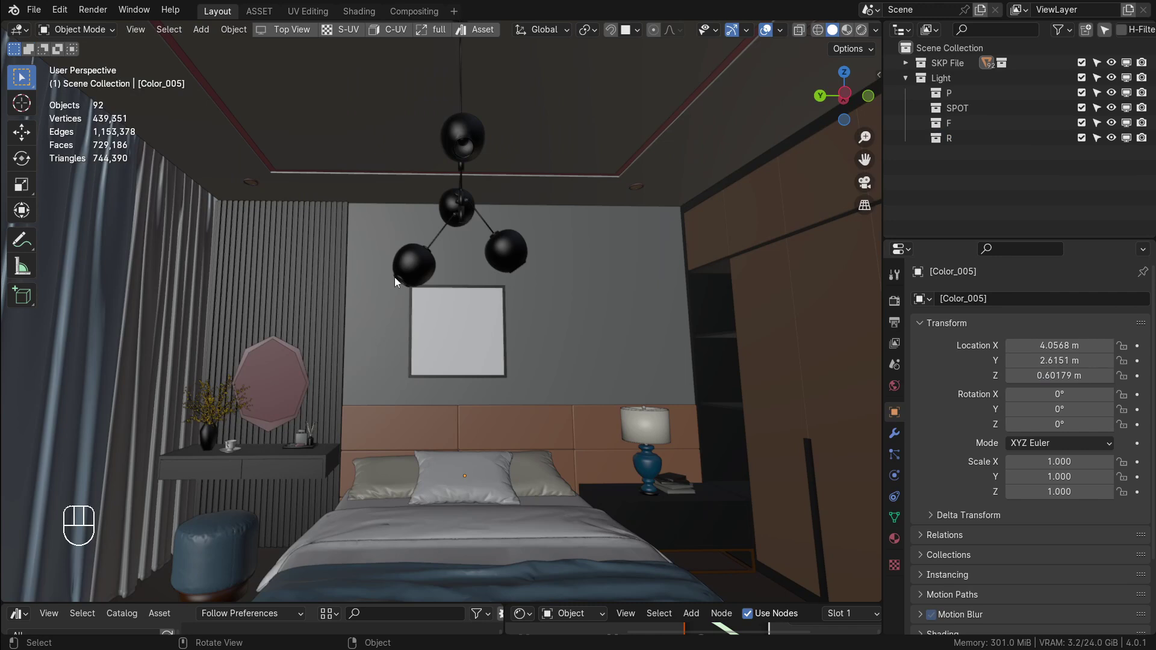
# With the Cursor tool, set the 3D cursor on the bulb inside the bedside lamp shade
pyautogui.moveTo(472, 261); pyautogui.dragTo(440, 320)
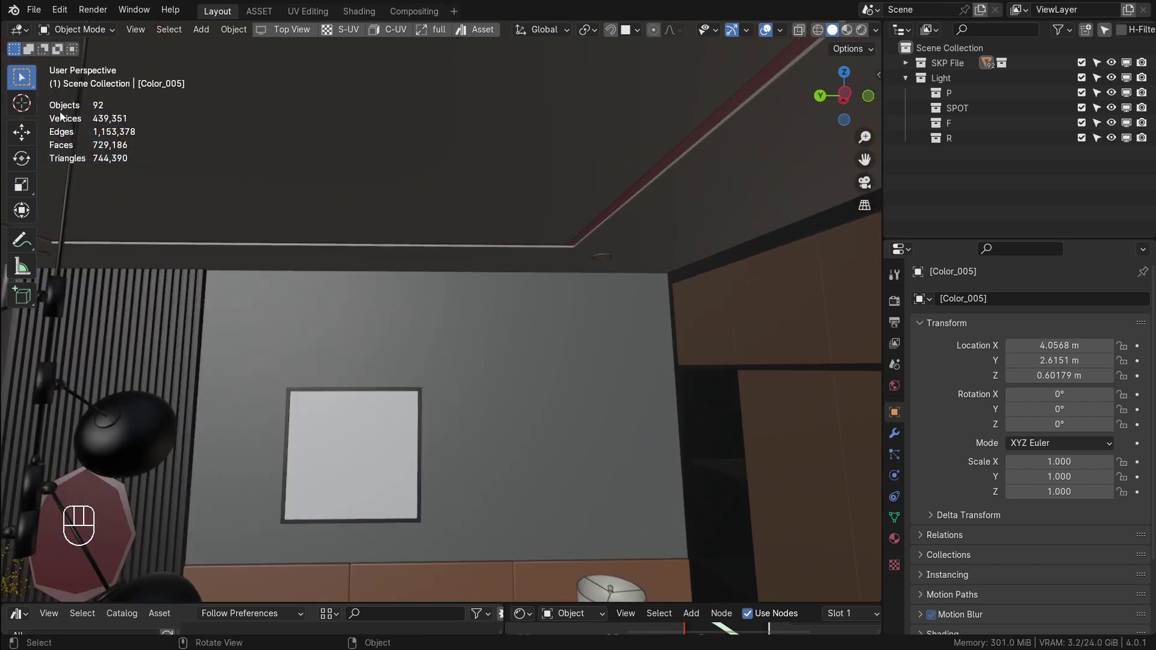
pyautogui.click(26, 111)
pyautogui.moveTo(504, 314); pyautogui.dragTo(467, 231)
pyautogui.middleClick(564, 414)
pyautogui.moveTo(530, 390); pyautogui.dragTo(522, 348)
pyautogui.moveTo(533, 376); pyautogui.dragTo(544, 429)
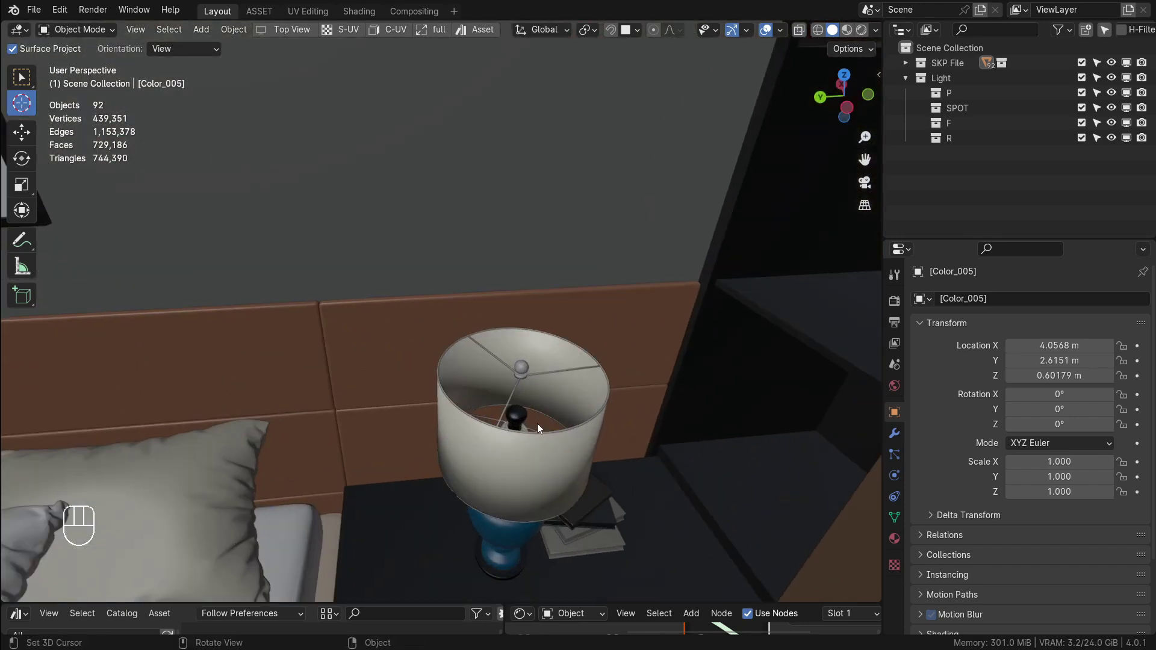
pyautogui.moveTo(527, 425); pyautogui.dragTo(527, 447)
pyautogui.moveTo(503, 442); pyautogui.dragTo(463, 343)
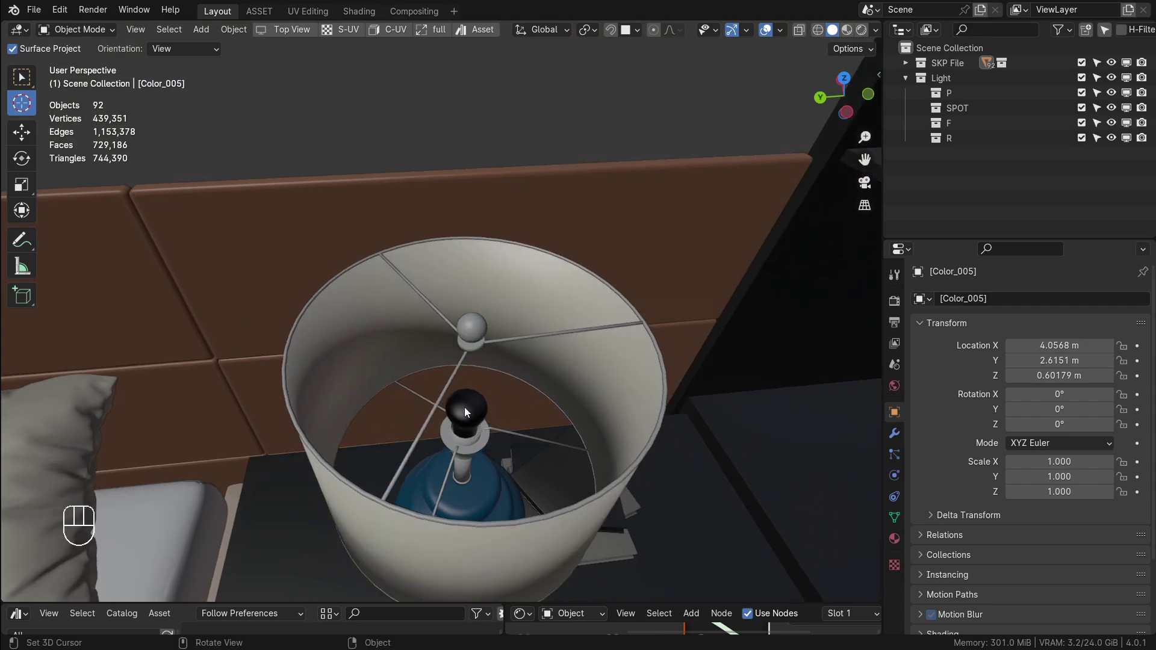
pyautogui.click(467, 412)
pyautogui.click(469, 408)
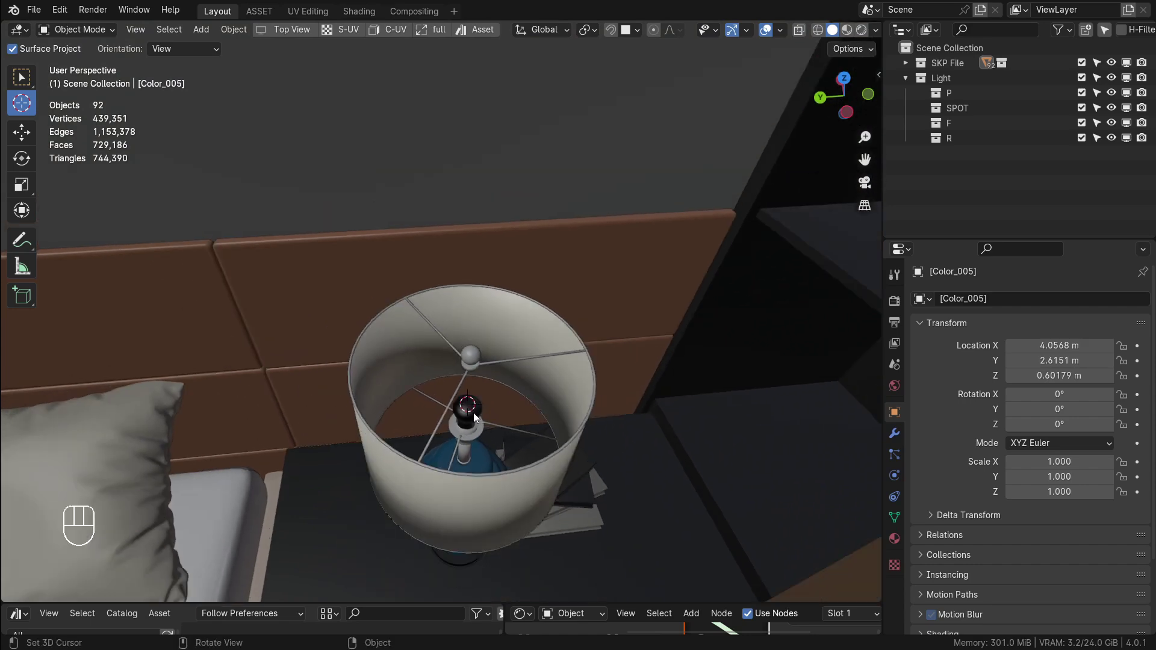
# Briefly mark a ceiling spotlight with the 3D cursor
pyautogui.moveTo(483, 399); pyautogui.dragTo(522, 412)
pyautogui.moveTo(477, 409); pyautogui.dragTo(478, 399)
pyautogui.moveTo(470, 331); pyautogui.dragTo(410, 251)
pyautogui.moveTo(466, 275); pyautogui.dragTo(524, 360)
pyautogui.moveTo(508, 289); pyautogui.dragTo(519, 242)
pyautogui.moveTo(533, 253); pyautogui.dragTo(538, 326)
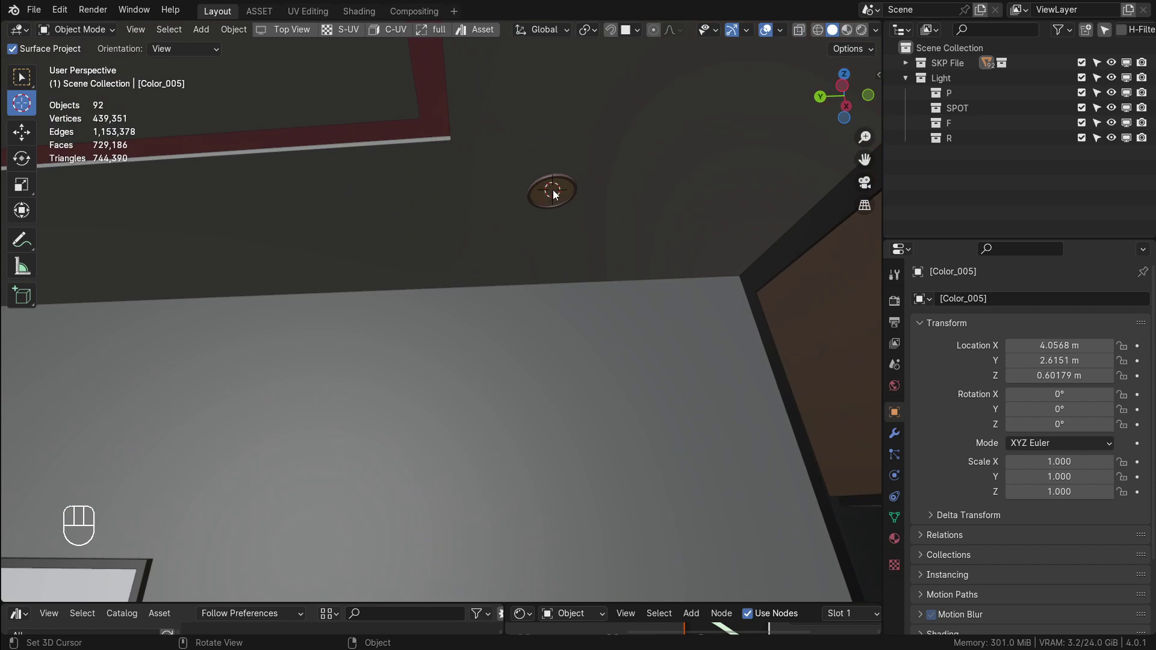
pyautogui.click(559, 195)
pyautogui.click(554, 196)
# Return to the bedside lamp and place the 3D cursor back on its bulb
pyautogui.moveTo(549, 381); pyautogui.dragTo(556, 429)
pyautogui.moveTo(553, 421); pyautogui.dragTo(501, 162)
pyautogui.moveTo(533, 275); pyautogui.dragTo(535, 343)
pyautogui.moveTo(520, 416); pyautogui.dragTo(517, 449)
pyautogui.middleClick(523, 402)
pyautogui.middleClick(497, 385)
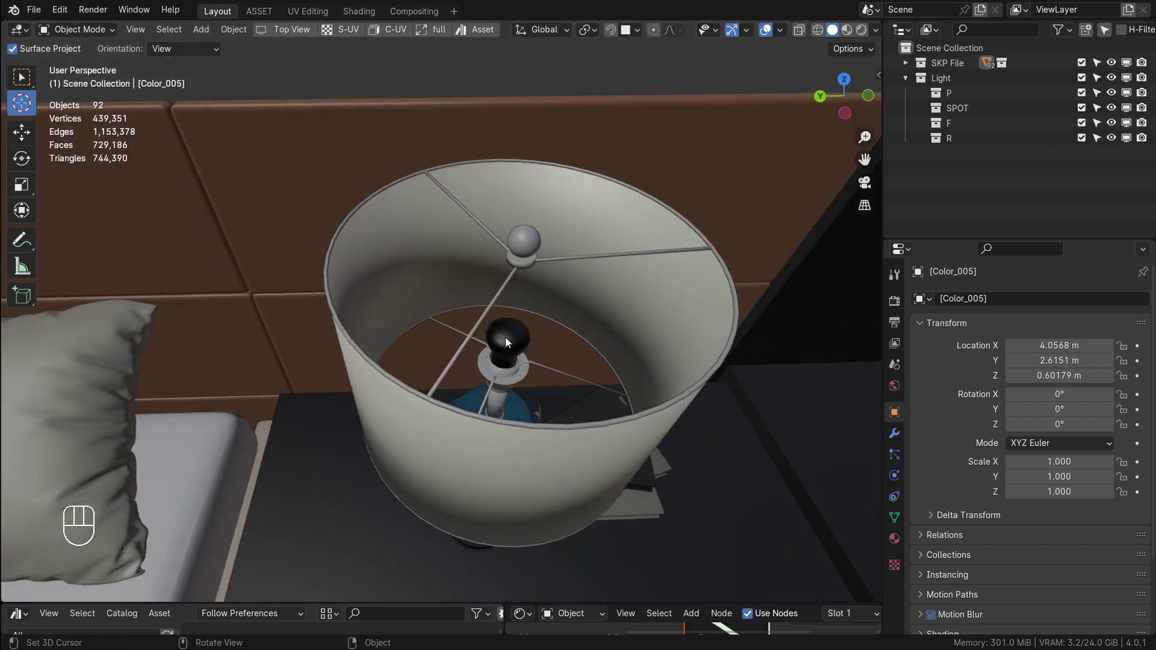
pyautogui.click(513, 335)
pyautogui.click(24, 80)
pyautogui.middleClick(505, 344)
pyautogui.moveTo(503, 346); pyautogui.dragTo(510, 321)
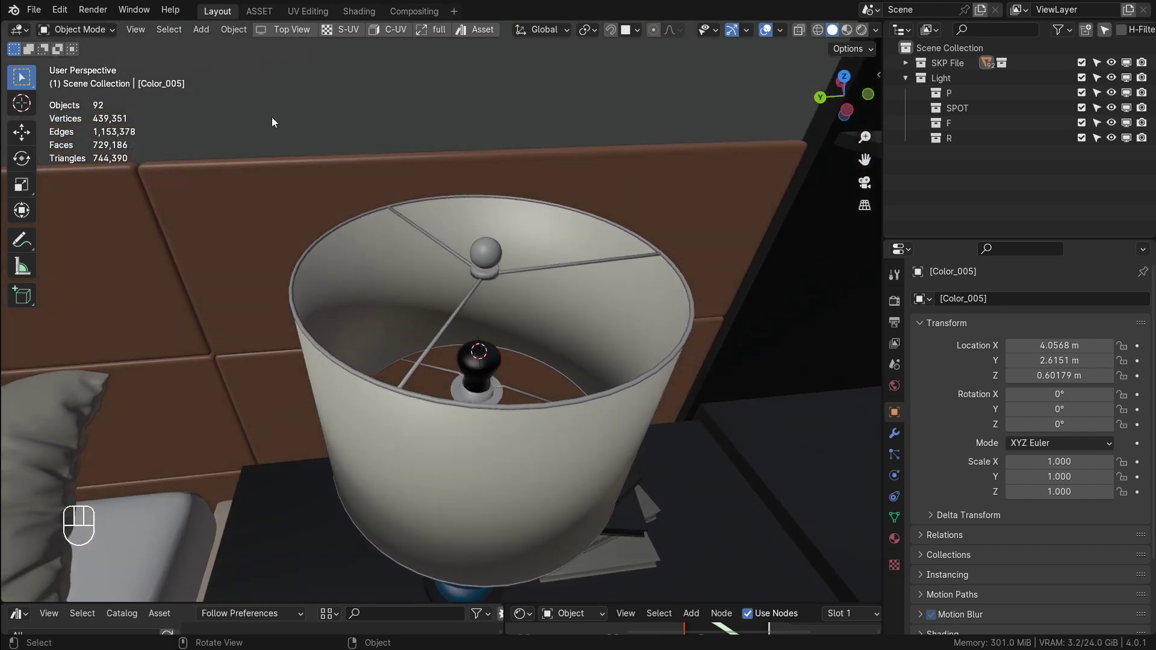
# Inspect the lamp shade and ceiling spotlights from several angles
pyautogui.moveTo(207, 36); pyautogui.dragTo(522, 279)
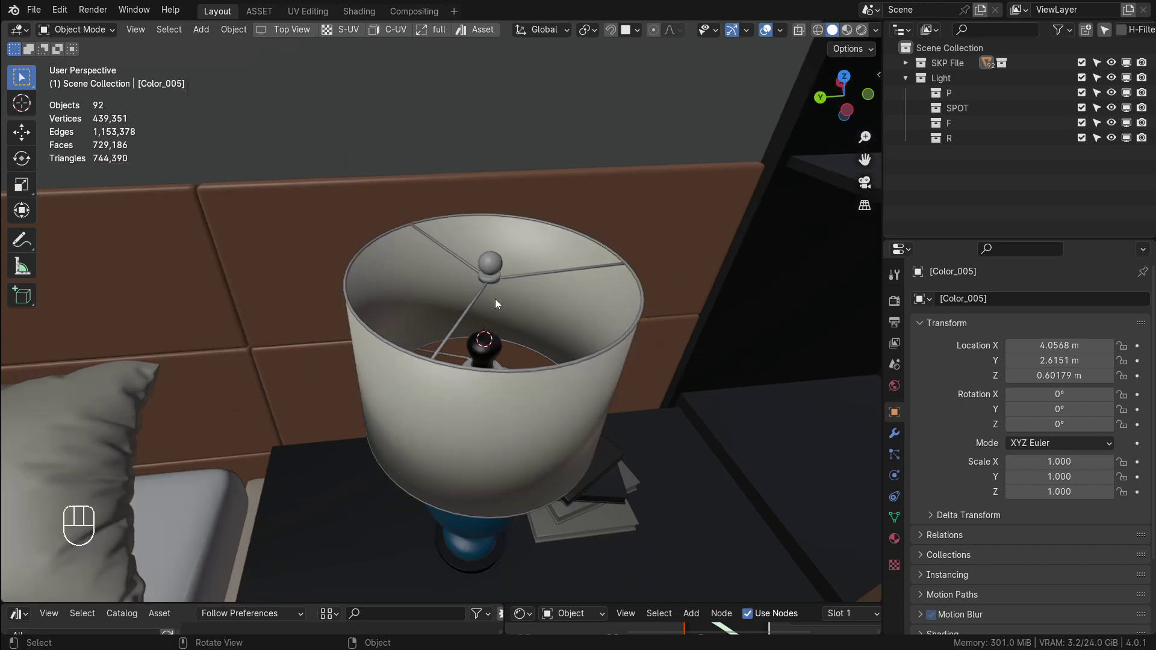
pyautogui.moveTo(496, 294); pyautogui.dragTo(484, 199)
pyautogui.middleClick(479, 166)
pyautogui.moveTo(510, 228); pyautogui.dragTo(514, 300)
pyautogui.moveTo(513, 275); pyautogui.dragTo(497, 196)
pyautogui.moveTo(507, 227); pyautogui.dragTo(531, 282)
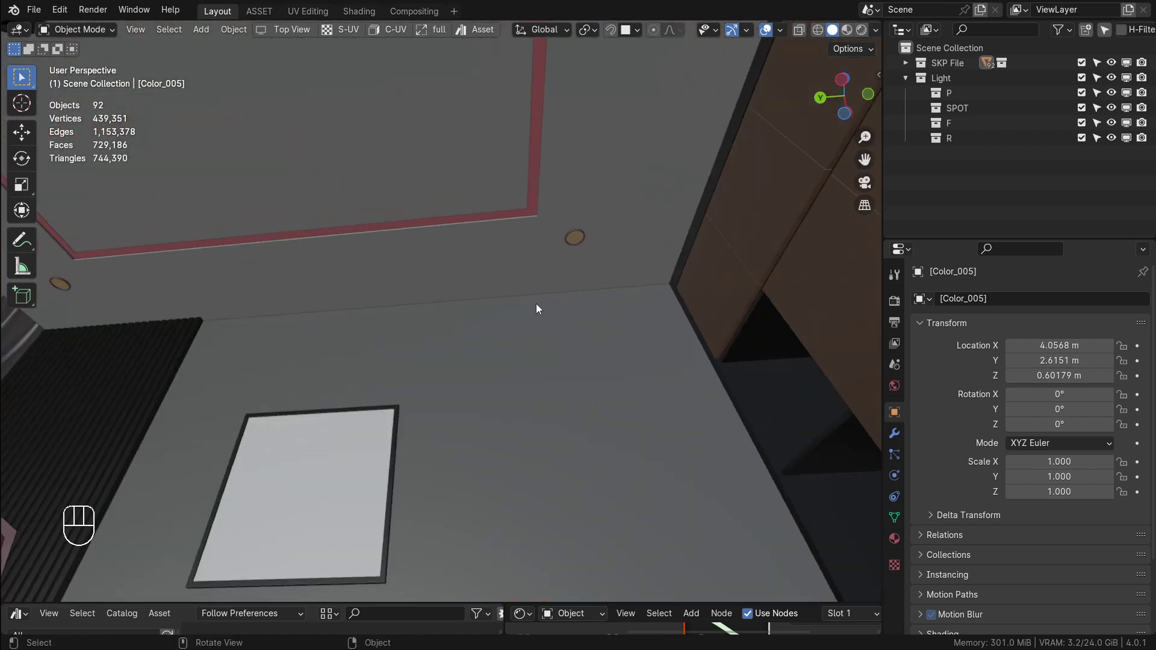
pyautogui.moveTo(524, 363); pyautogui.dragTo(536, 406)
pyautogui.moveTo(500, 362); pyautogui.dragTo(418, 245)
pyautogui.moveTo(461, 316); pyautogui.dragTo(464, 350)
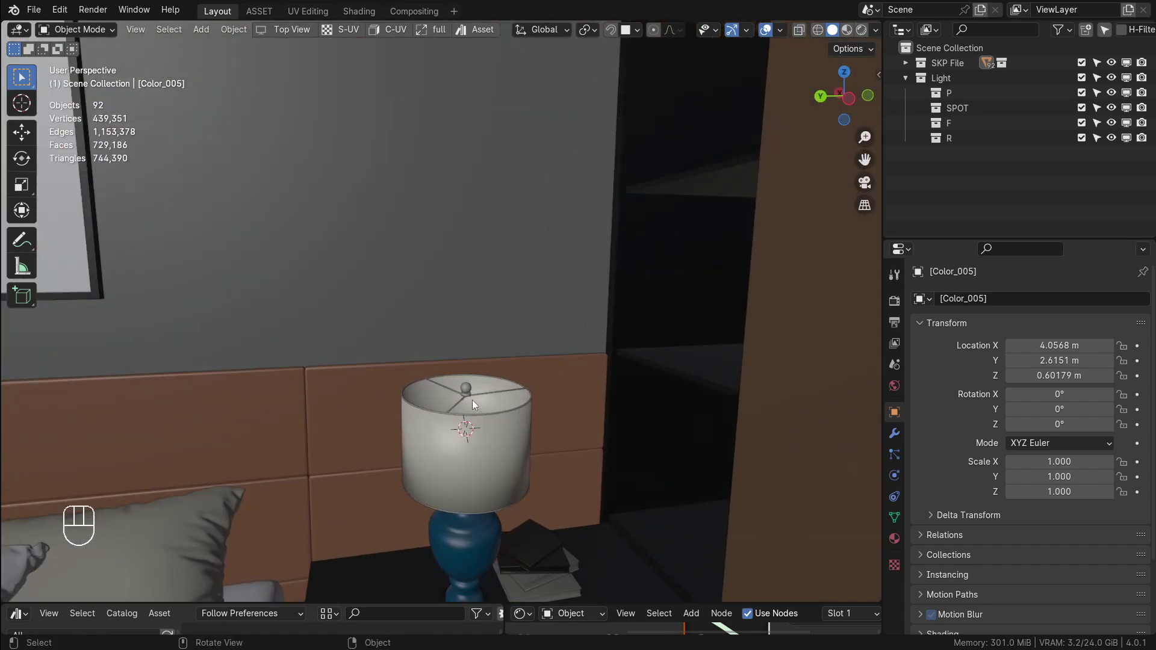
pyautogui.click(203, 32)
# Make the F collection inside Light active so new lights land there
pyautogui.moveTo(535, 411); pyautogui.dragTo(523, 447)
pyautogui.click(507, 396)
pyautogui.middleClick(501, 405)
pyautogui.press('shift+a')
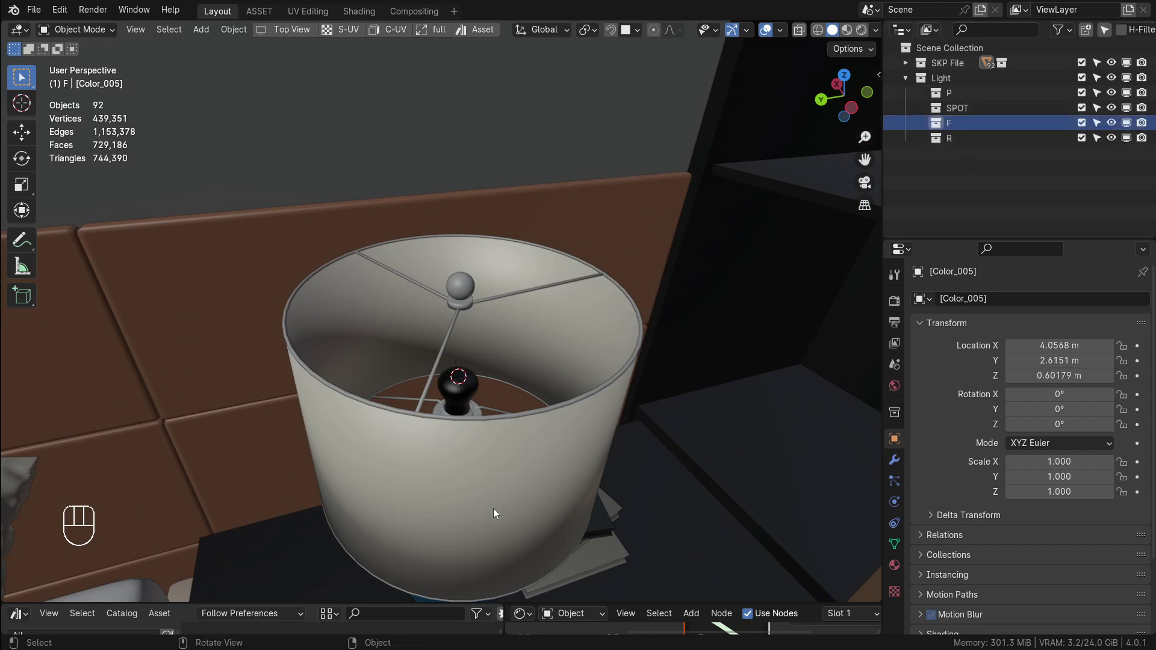
pyautogui.moveTo(470, 378); pyautogui.dragTo(466, 394)
pyautogui.moveTo(484, 390); pyautogui.dragTo(475, 327)
pyautogui.moveTo(449, 346); pyautogui.dragTo(456, 349)
pyautogui.moveTo(484, 280); pyautogui.dragTo(473, 316)
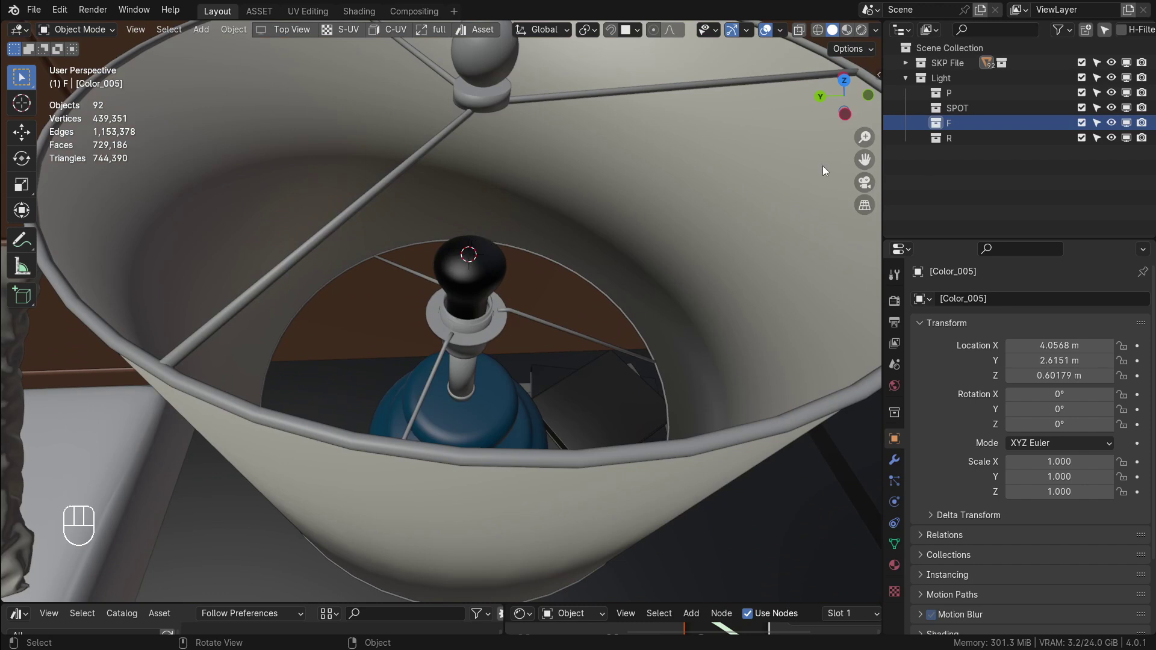
pyautogui.click(939, 130)
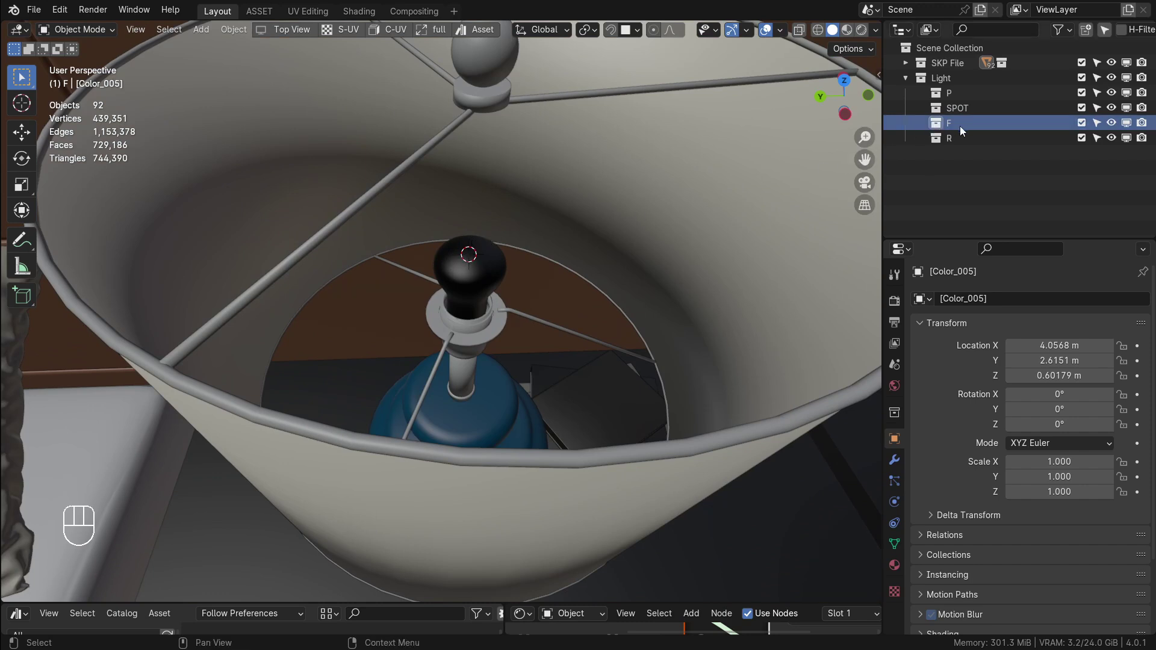
# Add a point light at the 3D cursor on the bedside bulb via Shift+A
pyautogui.middleClick(476, 280)
pyautogui.press('shift+a')
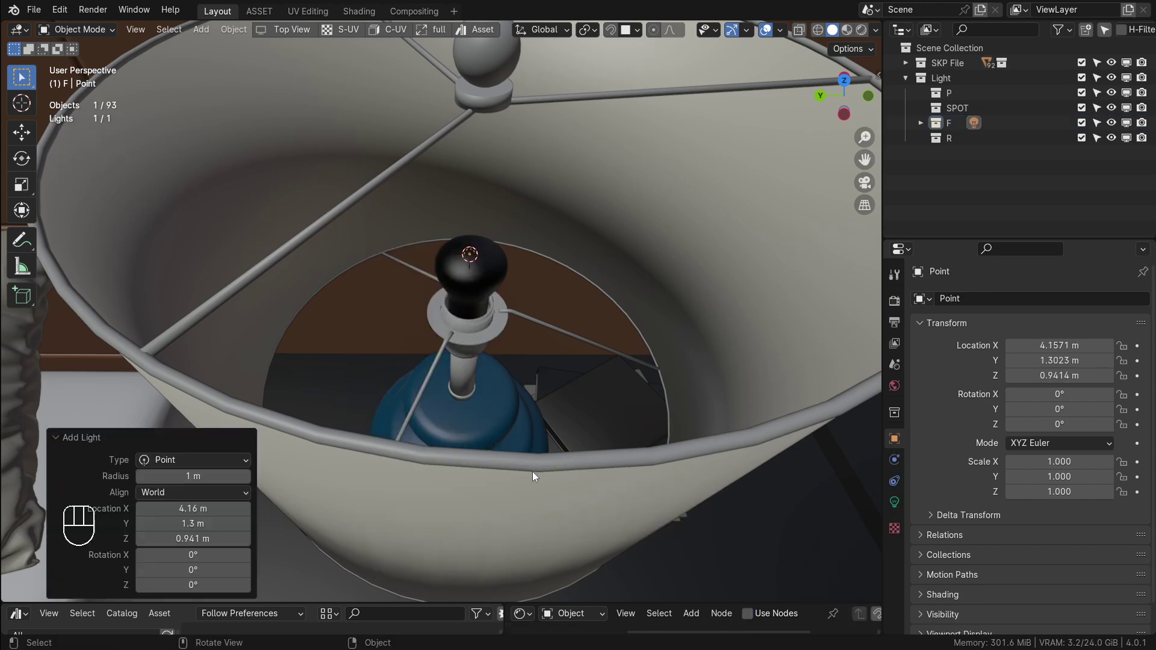
pyautogui.moveTo(473, 251); pyautogui.dragTo(511, 260)
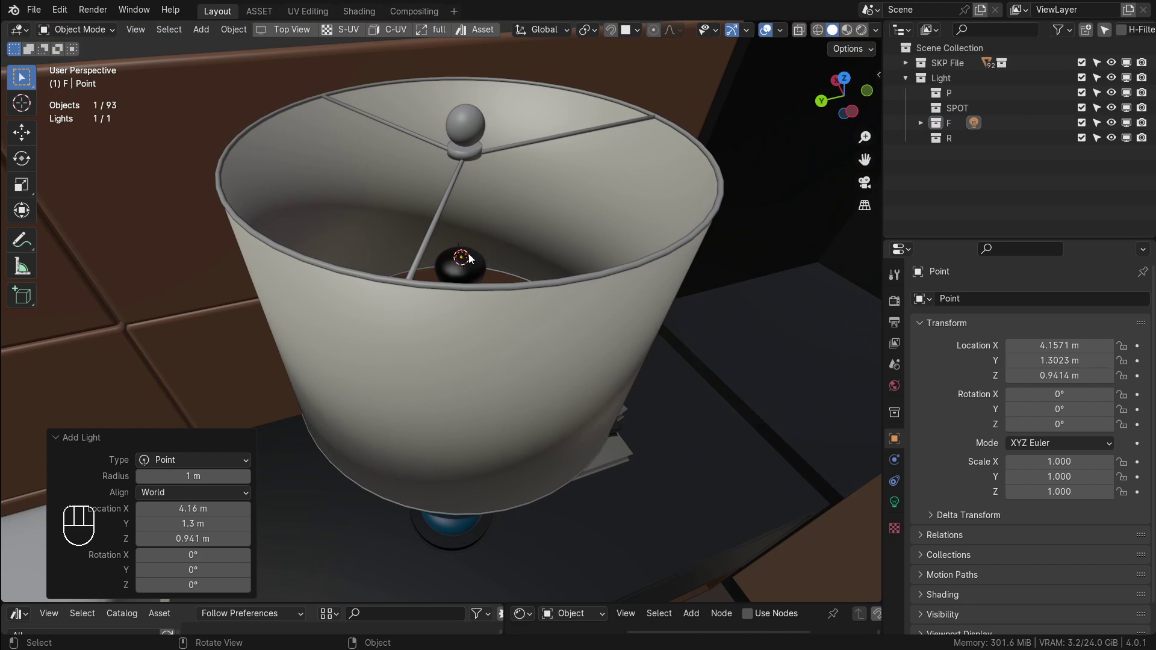
pyautogui.click(27, 135)
pyautogui.moveTo(501, 279); pyautogui.dragTo(518, 283)
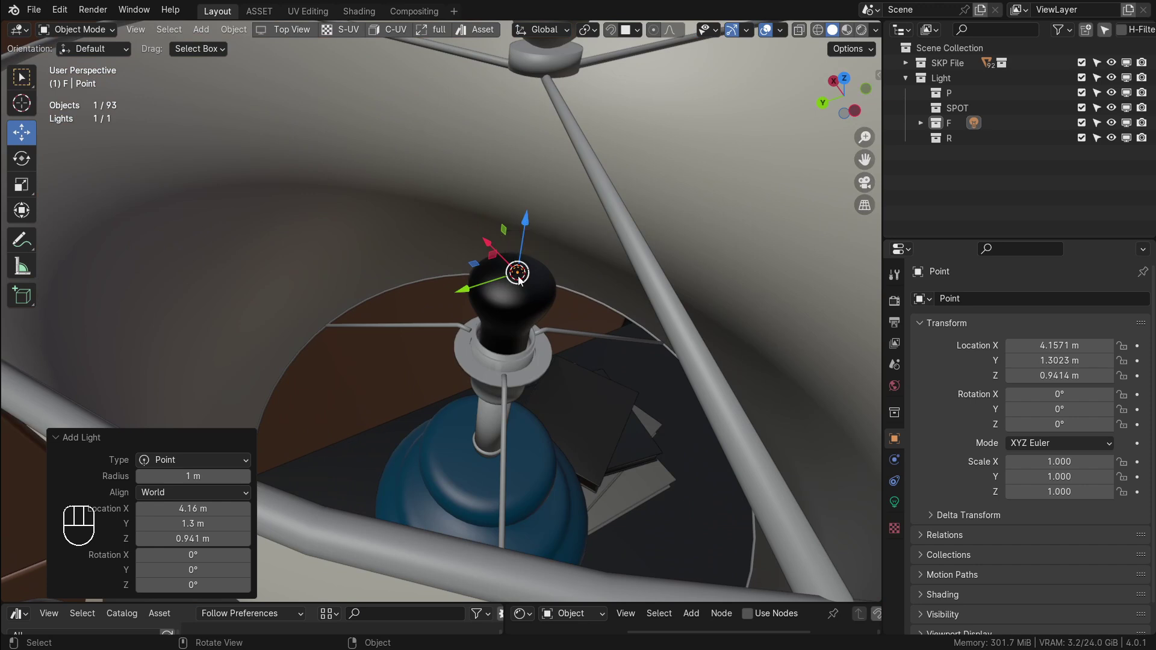
# Lower the new point light slightly into the bulb with the Move tool
pyautogui.moveTo(478, 267); pyautogui.dragTo(476, 255)
pyautogui.press('ctrl+z')
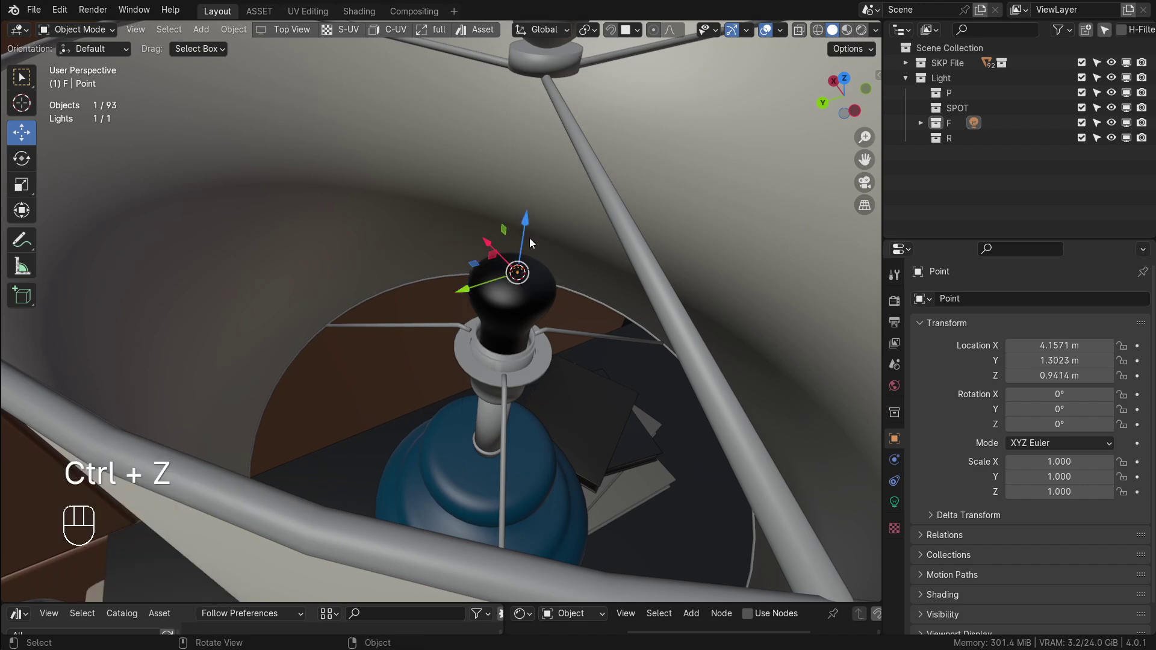
pyautogui.click(528, 227)
pyautogui.moveTo(525, 224); pyautogui.dragTo(521, 258)
pyautogui.moveTo(550, 318); pyautogui.dragTo(577, 328)
pyautogui.click(470, 263)
pyautogui.moveTo(503, 298); pyautogui.dragTo(412, 277)
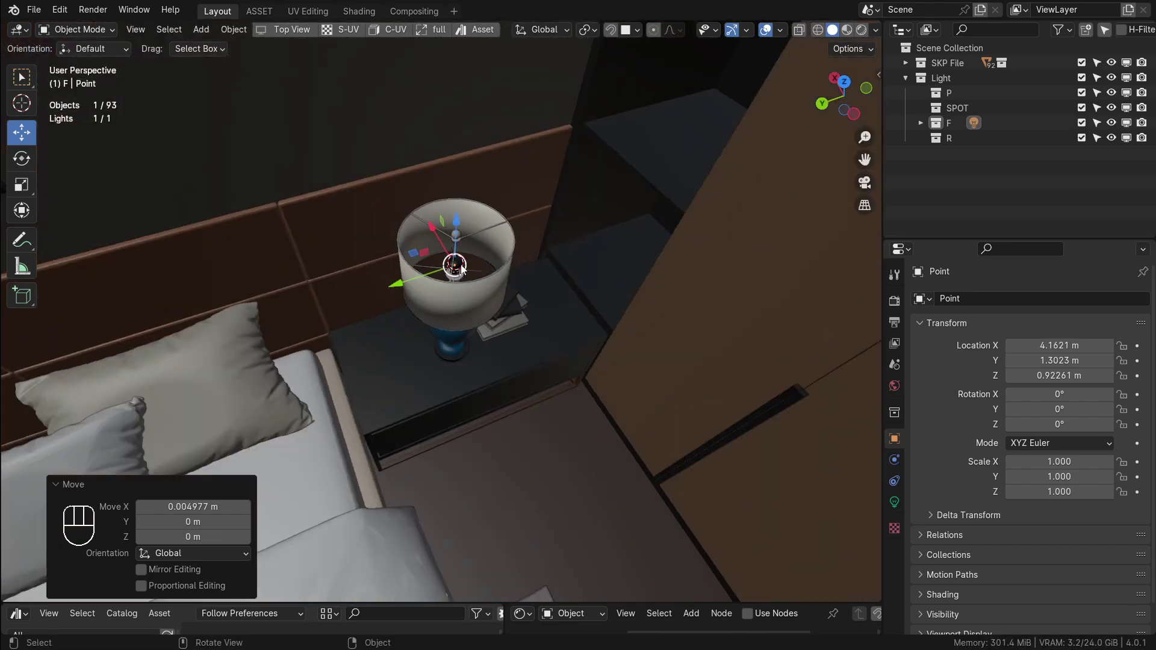
pyautogui.moveTo(439, 212); pyautogui.dragTo(464, 168)
# Expand F in the Outliner to show the light, then select the Color_005 object
pyautogui.click(922, 128)
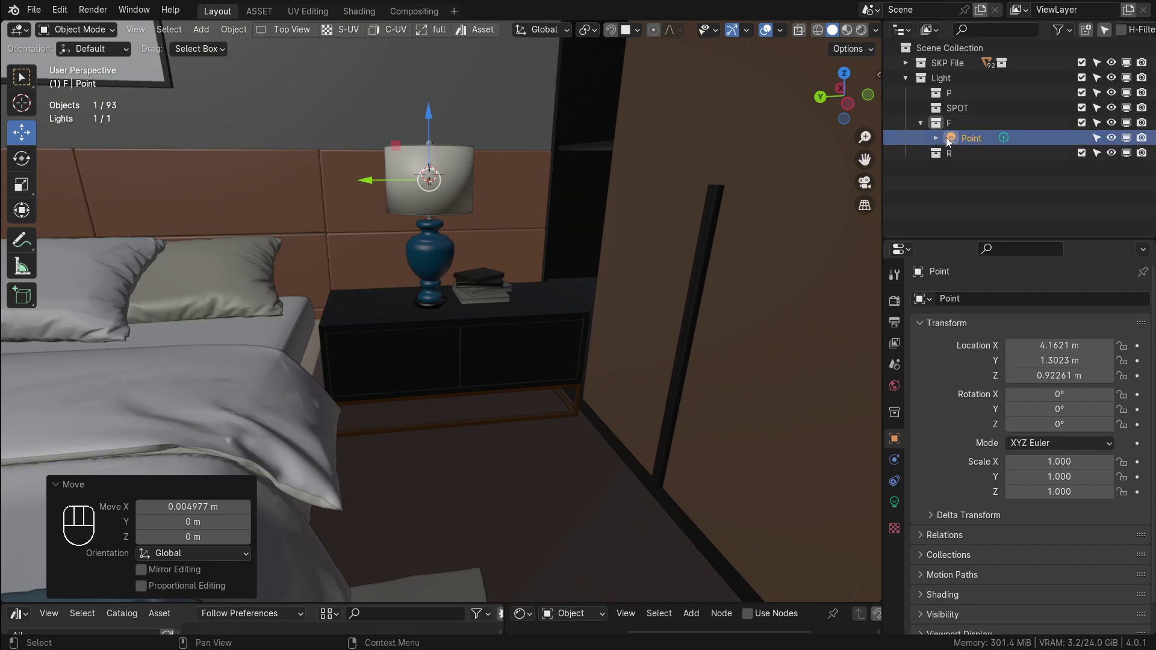
pyautogui.moveTo(418, 245); pyautogui.dragTo(492, 304)
pyautogui.middleClick(452, 257)
pyautogui.click(544, 322)
pyautogui.moveTo(529, 272); pyautogui.dragTo(533, 331)
pyautogui.middleClick(531, 271)
pyautogui.click(541, 315)
pyautogui.click(545, 162)
pyautogui.moveTo(532, 216); pyautogui.dragTo(544, 250)
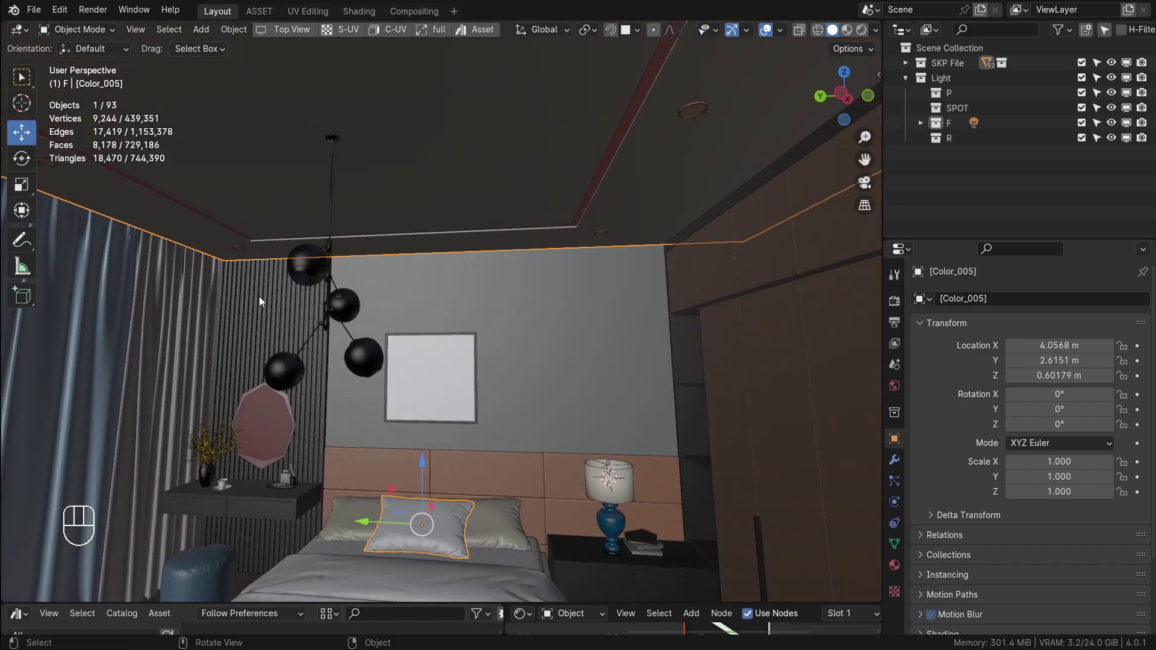
# Locate the Color_005 entry in the Outliner with numpad period
pyautogui.moveTo(398, 351); pyautogui.dragTo(444, 309)
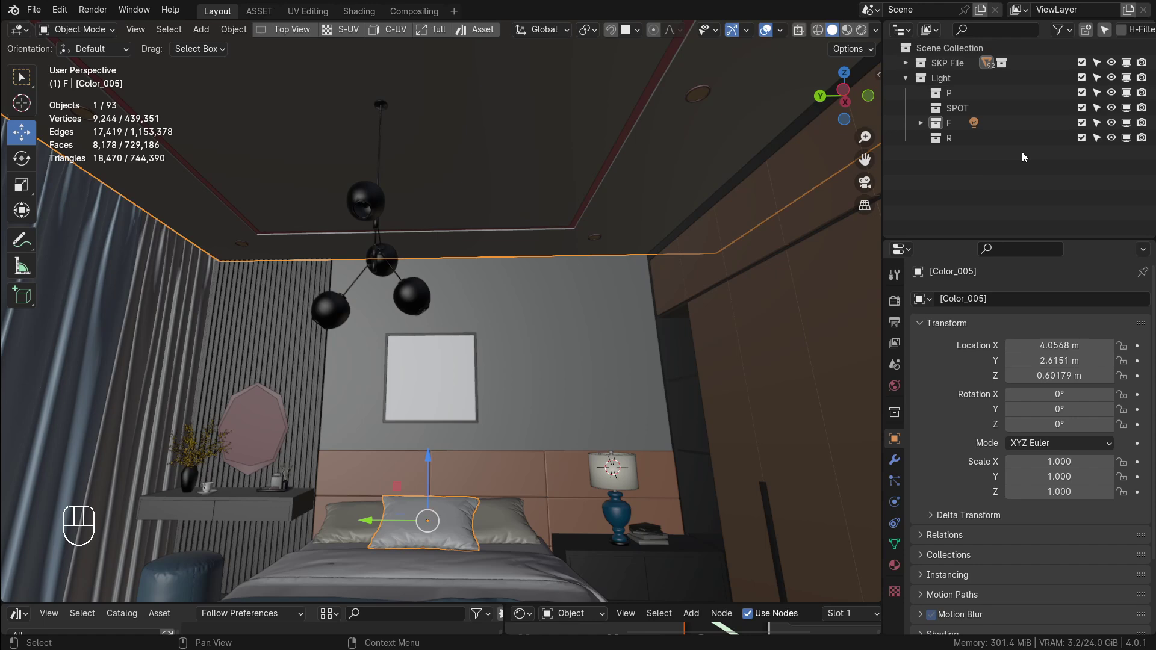
pyautogui.press('KP_Decimal')
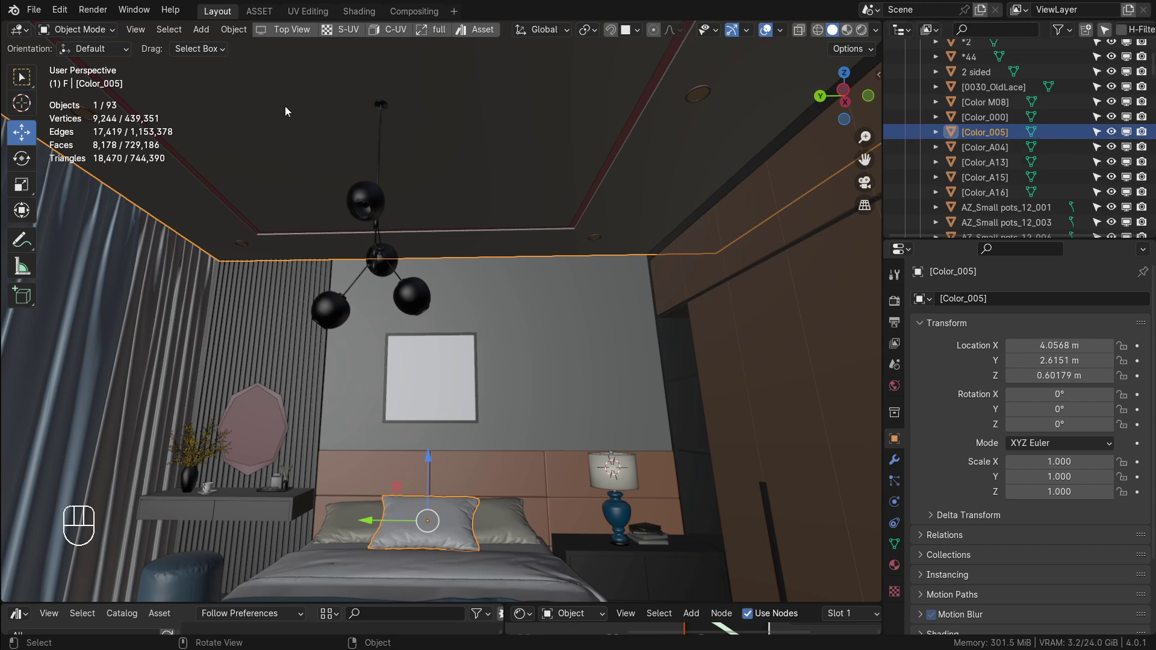
pyautogui.moveTo(140, 32); pyautogui.dragTo(587, 235)
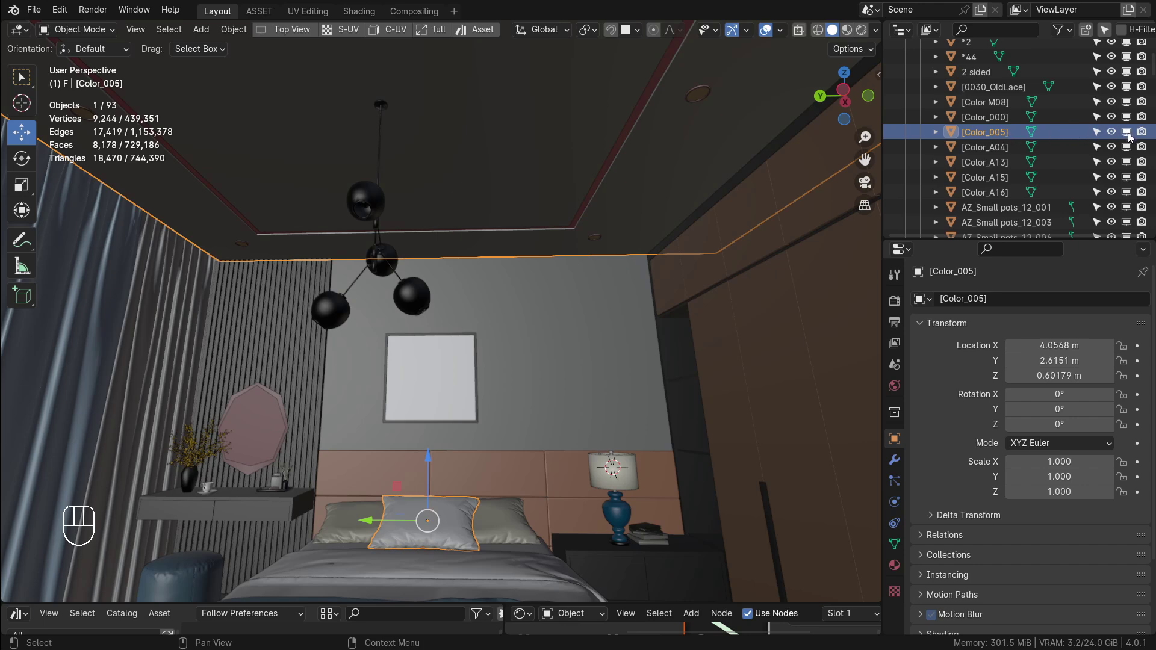
# Toggle Color_005's viewport visibility on and off while checking the ceiling
pyautogui.click(1132, 136)
pyautogui.moveTo(621, 208); pyautogui.dragTo(672, 196)
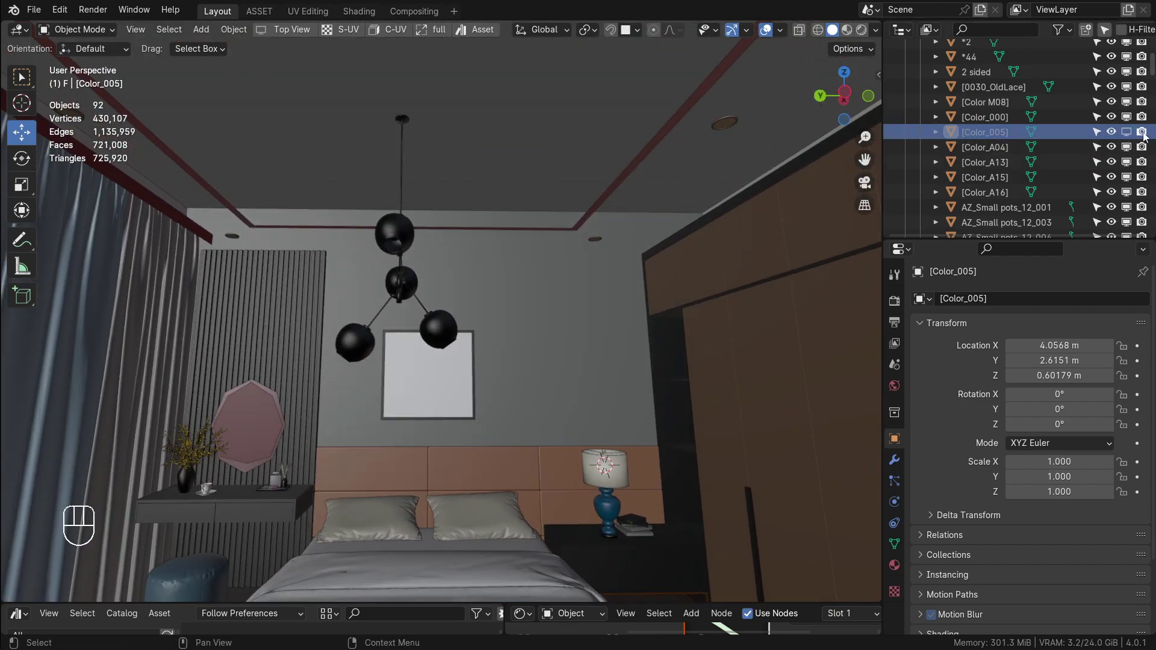
pyautogui.click(1146, 138)
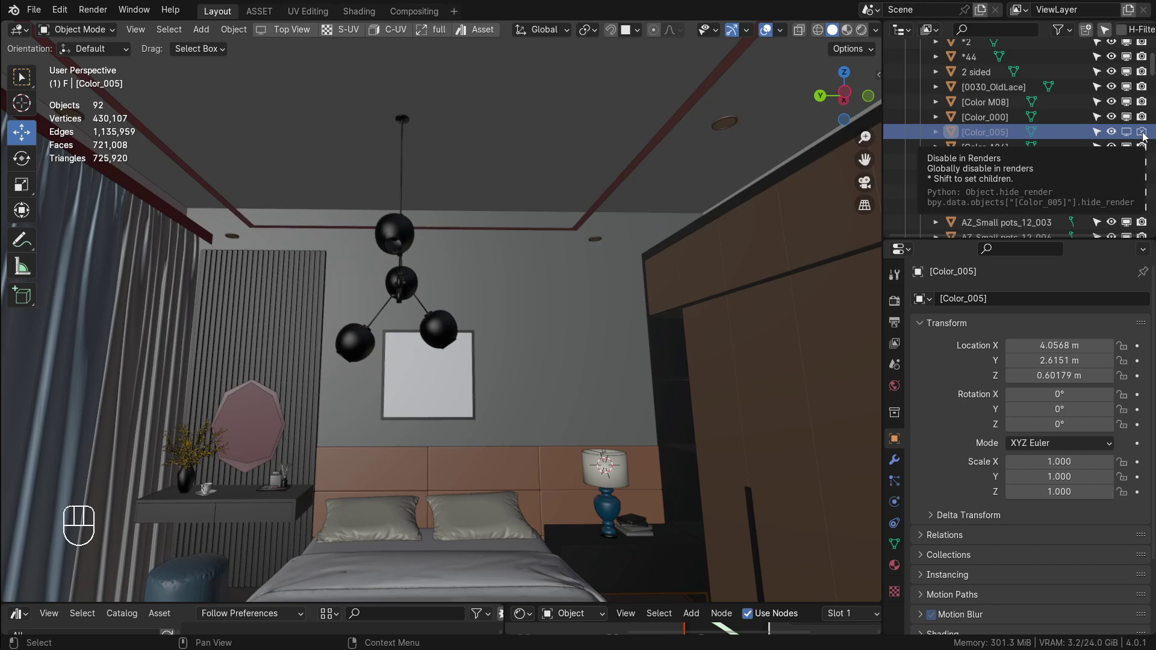
pyautogui.click(1145, 137)
pyautogui.moveTo(548, 242); pyautogui.dragTo(593, 222)
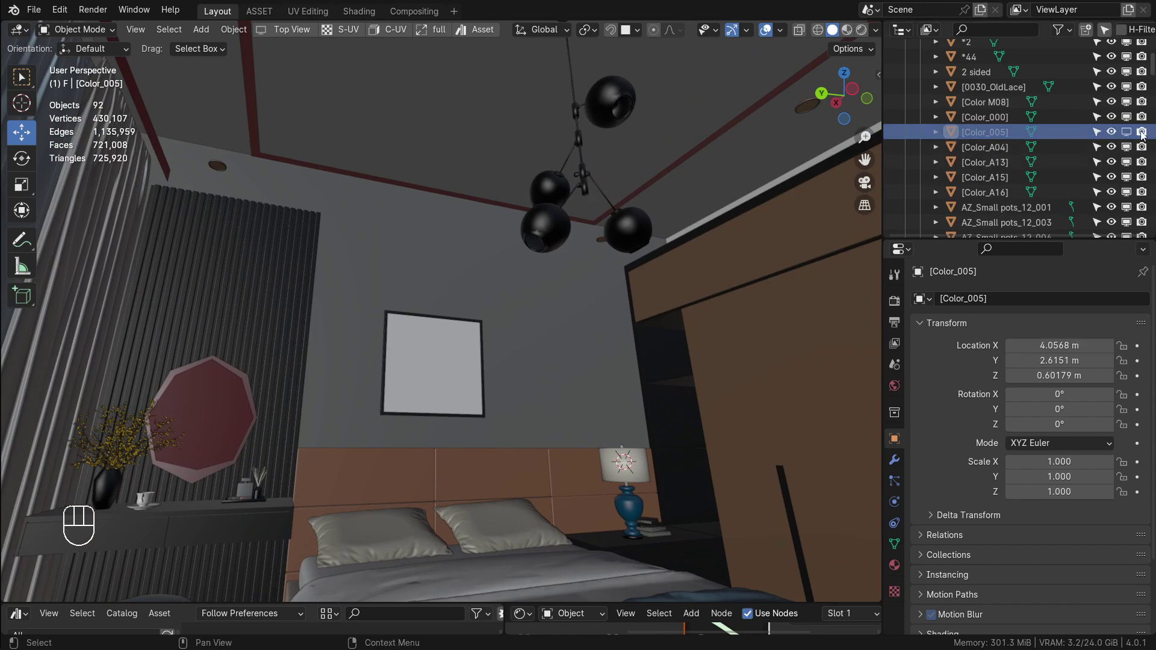
pyautogui.moveTo(1128, 139); pyautogui.dragTo(1149, 135)
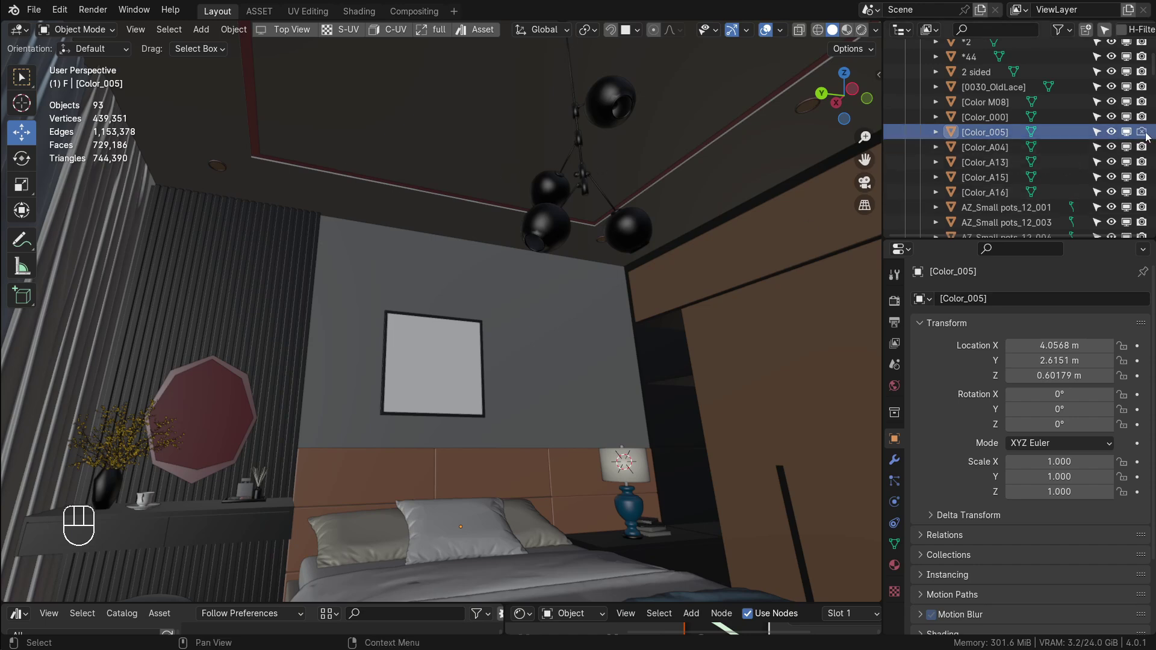
pyautogui.click(1147, 137)
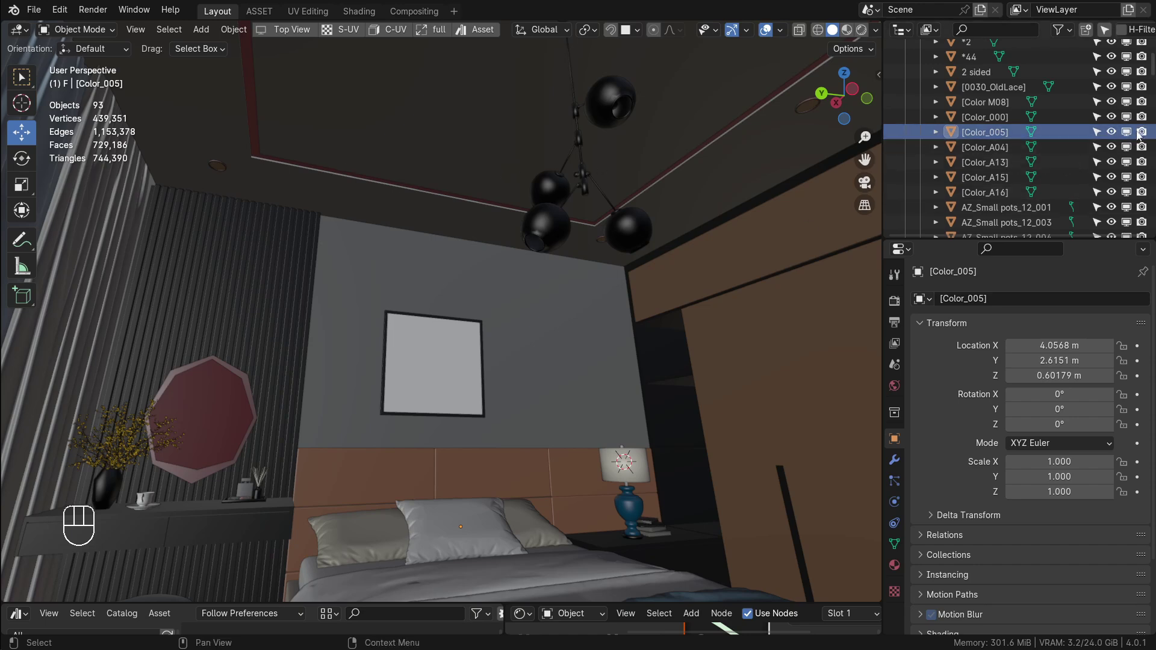
pyautogui.click(1116, 136)
pyautogui.doubleClick(1116, 136)
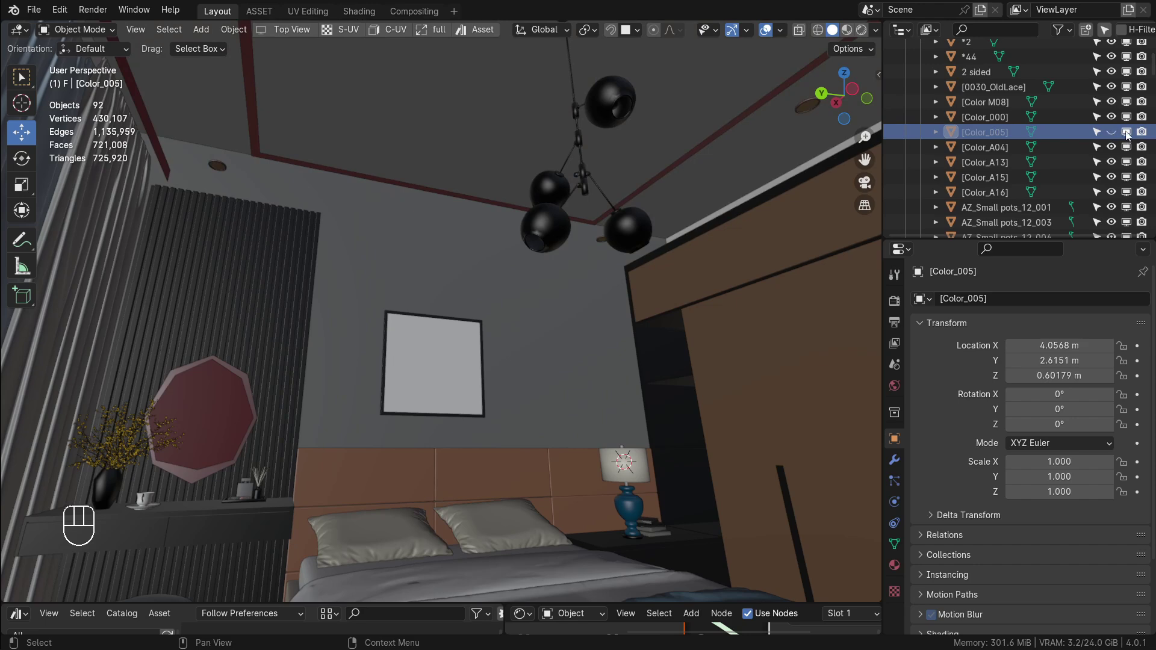
pyautogui.click(1131, 135)
pyautogui.click(1117, 135)
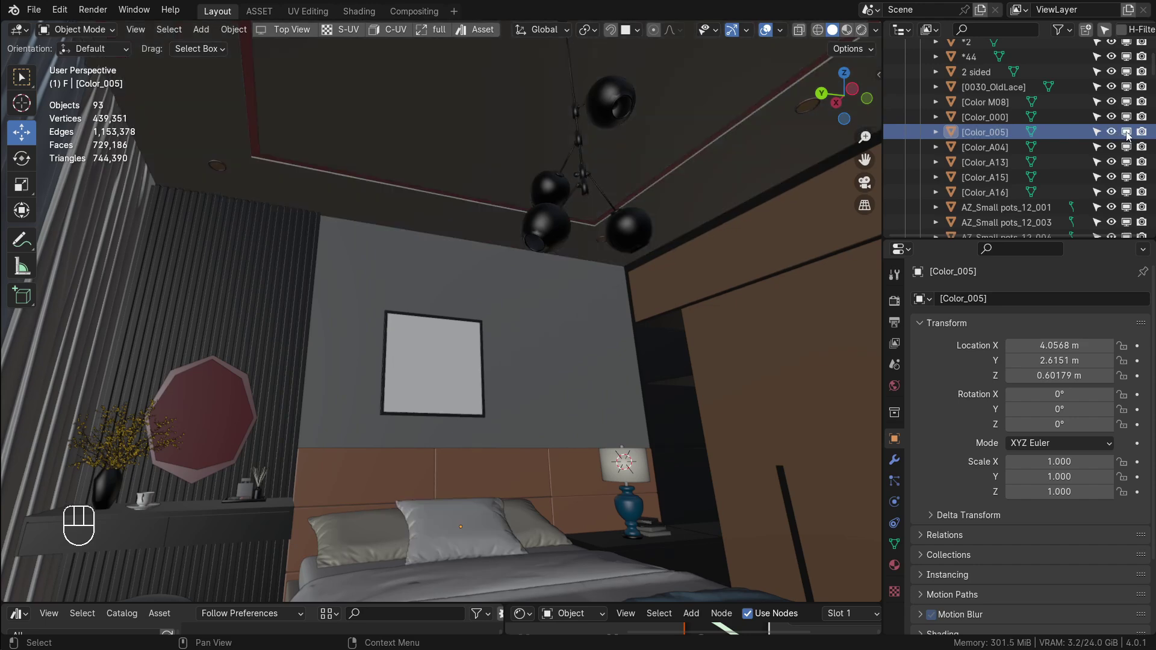
# Hide the ceiling object so the bedroom interior shows from above
pyautogui.click(1129, 138)
pyautogui.click(1129, 138)
pyautogui.click(1128, 138)
pyautogui.click(1119, 138)
pyautogui.click(1116, 138)
pyautogui.click(1130, 137)
pyautogui.click(1115, 138)
pyautogui.moveTo(1115, 138); pyautogui.dragTo(1131, 135)
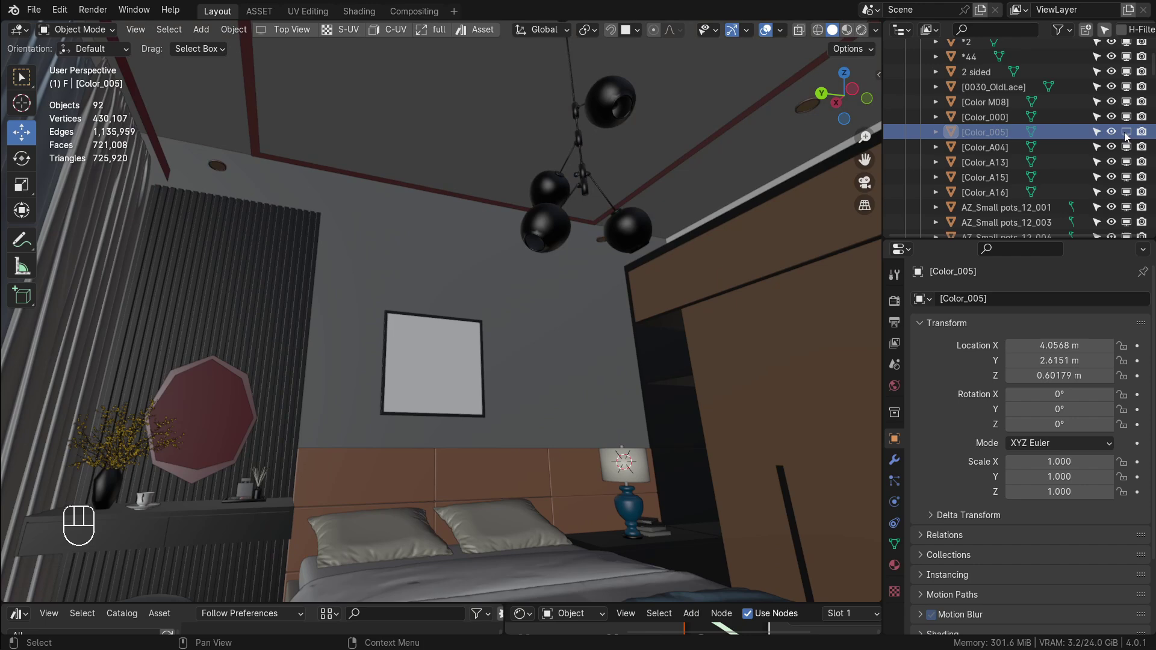
pyautogui.click(1131, 136)
pyautogui.click(1116, 136)
pyautogui.click(1116, 137)
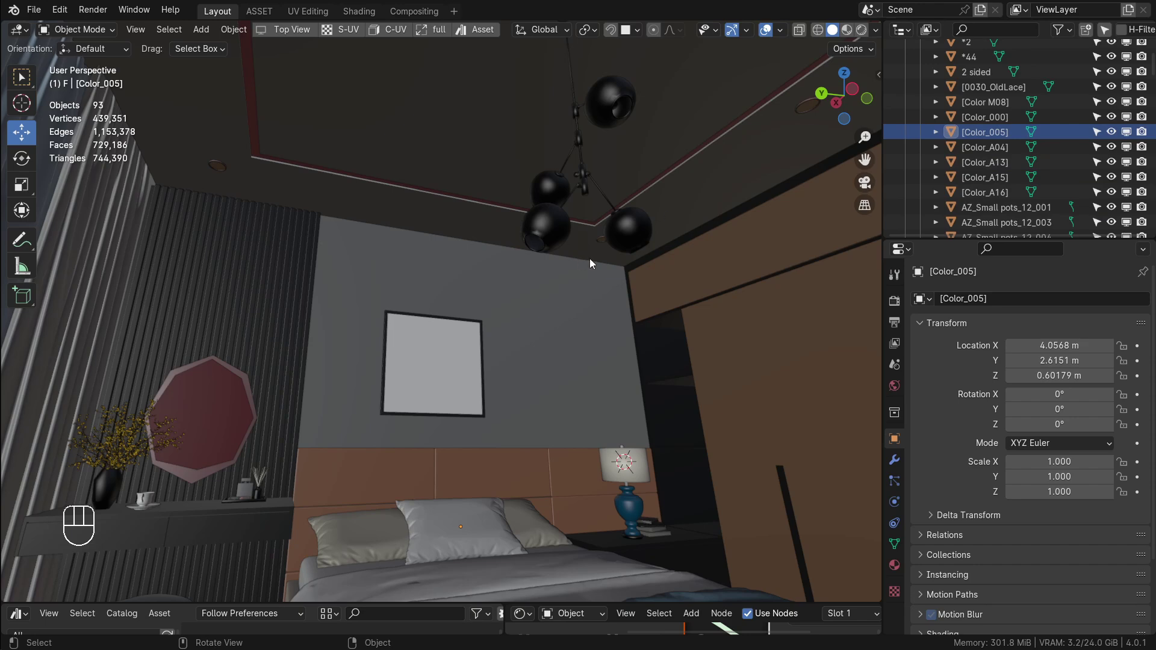
pyautogui.click(1130, 138)
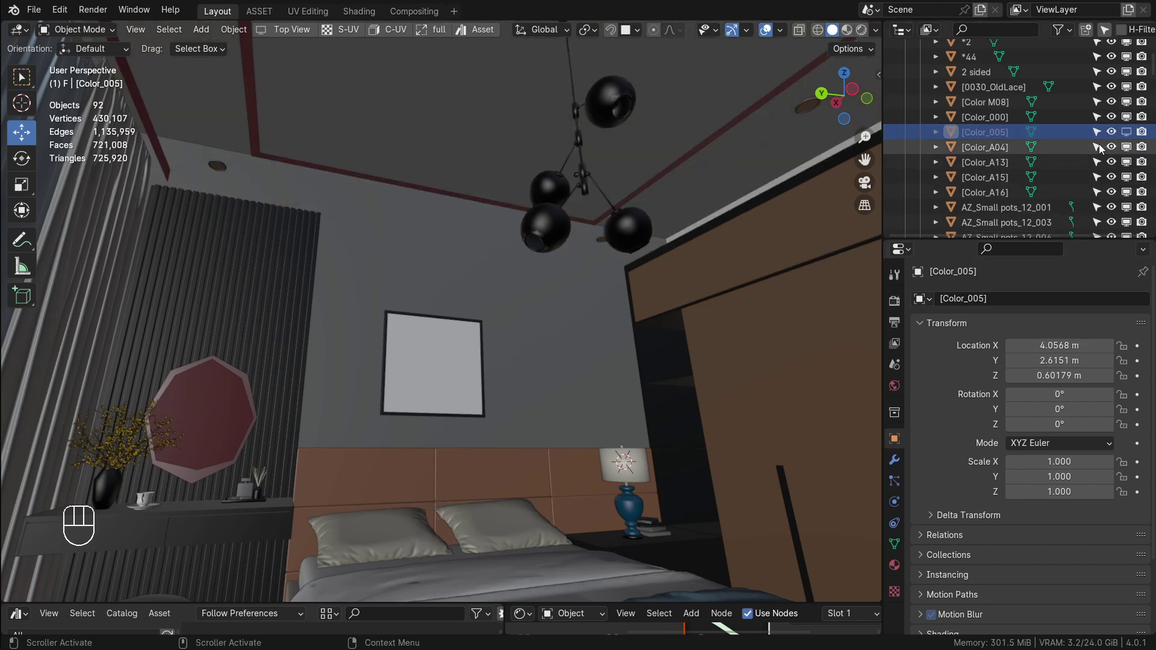
pyautogui.click(1102, 136)
pyautogui.click(1099, 138)
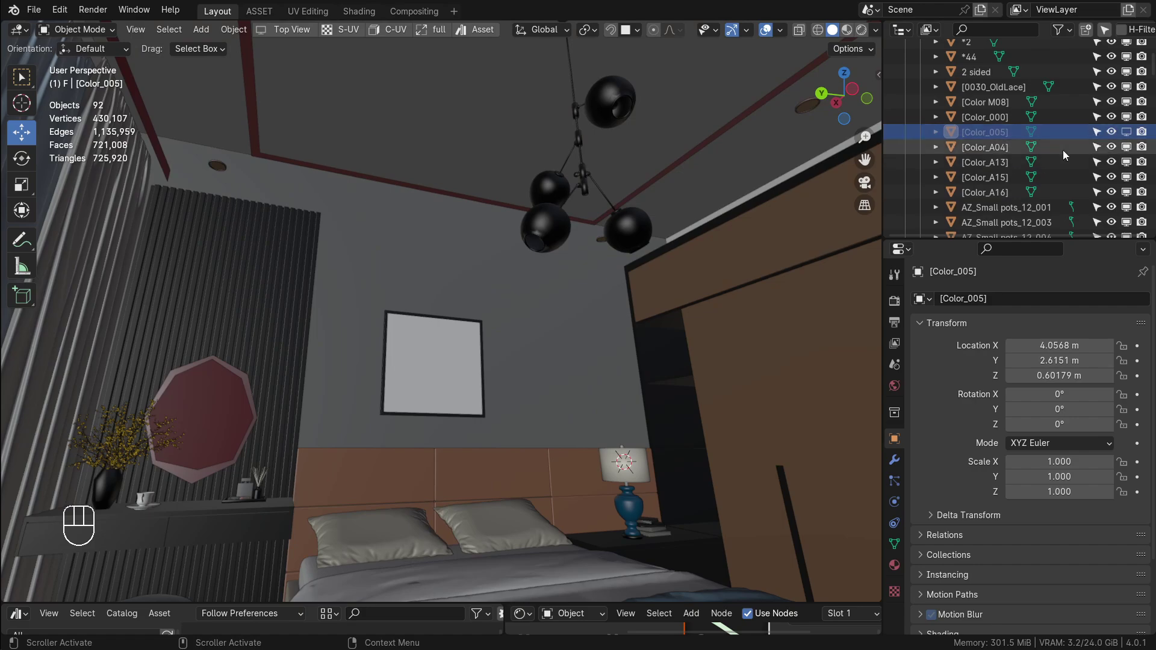
# Collapse the SKP File collection and expand Light to show P, SPOT, F and R
pyautogui.moveTo(504, 217); pyautogui.dragTo(417, 373)
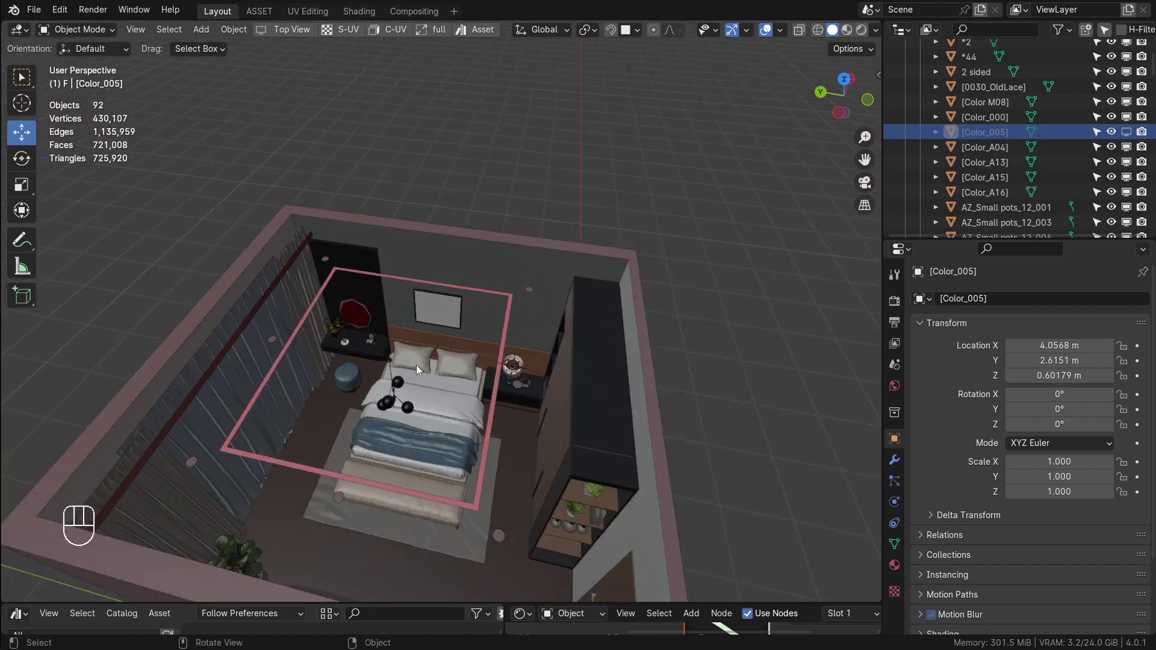
pyautogui.moveTo(425, 355); pyautogui.dragTo(500, 292)
pyautogui.middleClick(522, 320)
pyautogui.middleClick(521, 315)
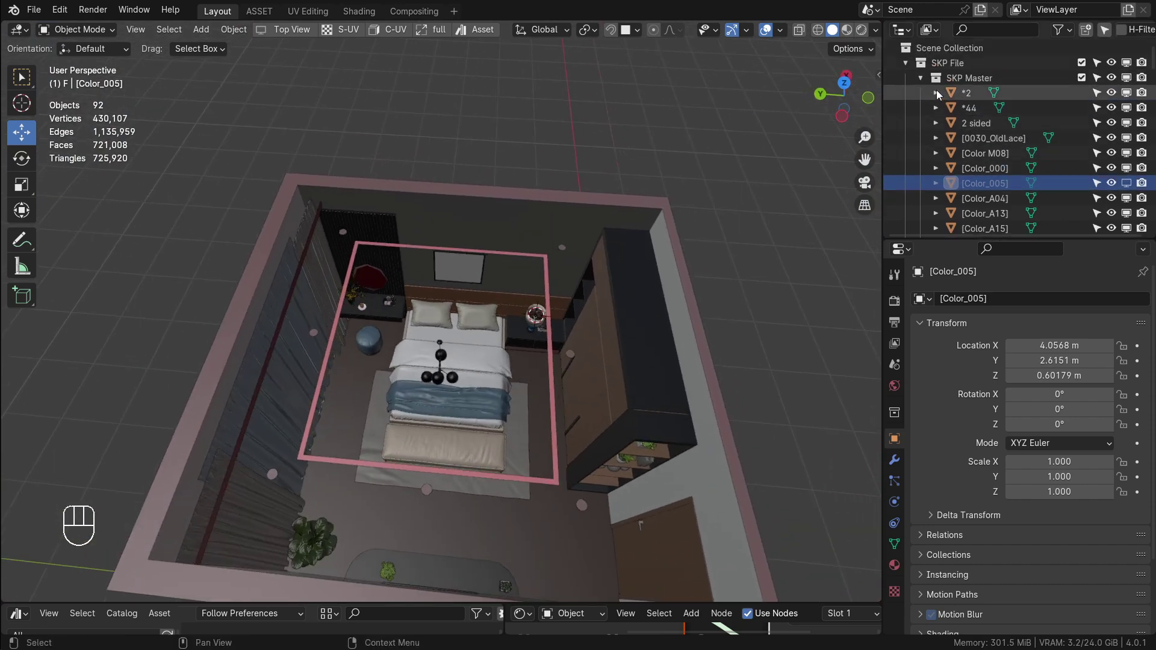
pyautogui.click(931, 84)
pyautogui.click(909, 68)
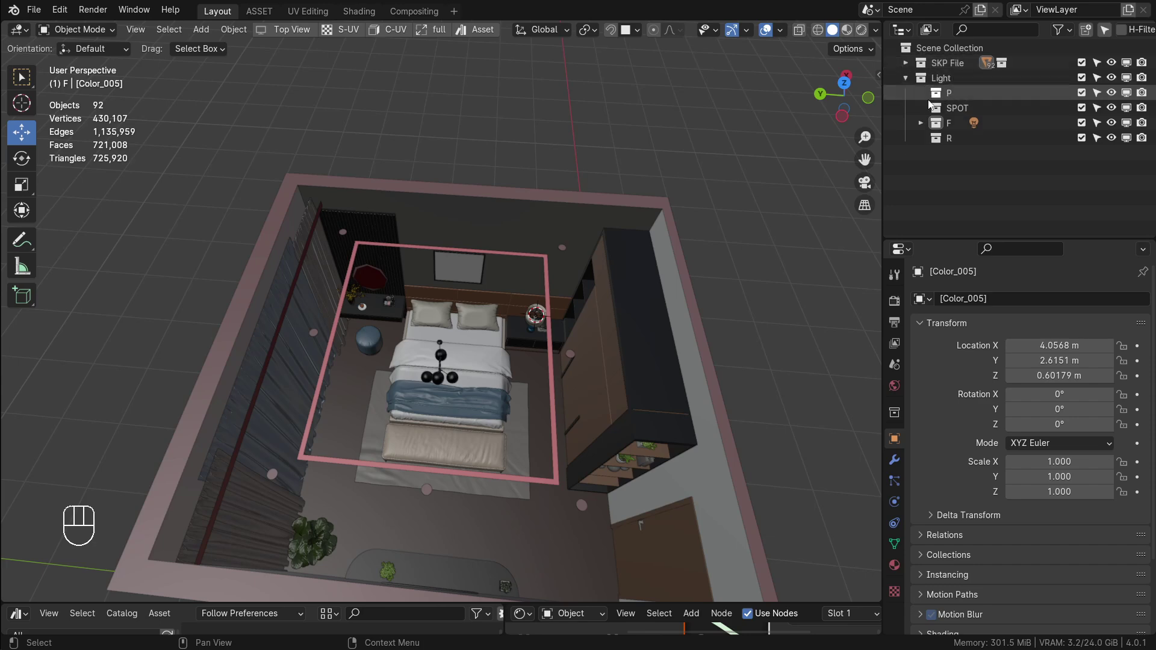
pyautogui.middleClick(562, 271)
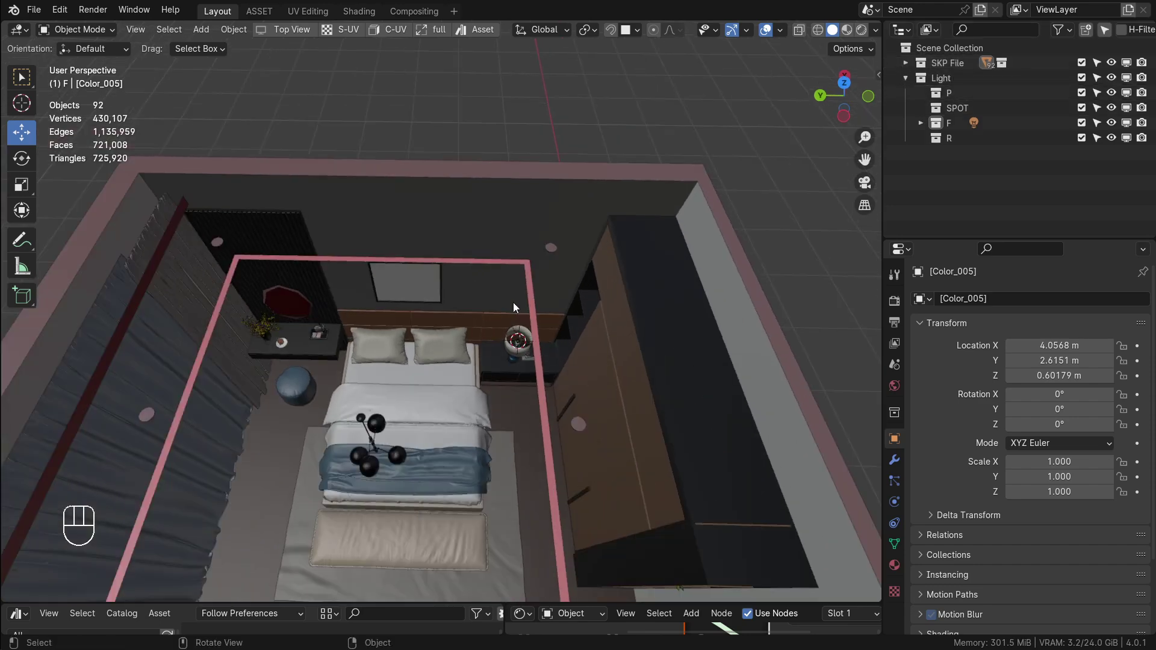
# Select the Glass Bulb objects in collection P and move in close to the chandelier
pyautogui.moveTo(514, 308); pyautogui.dragTo(568, 271)
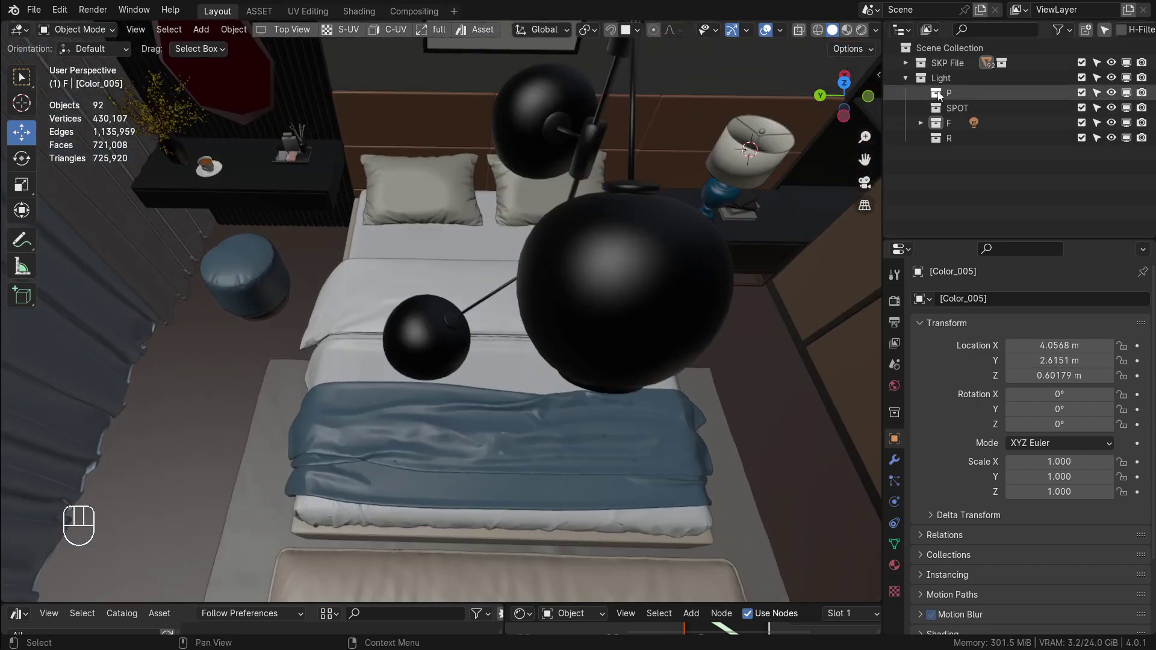
pyautogui.click(943, 95)
pyautogui.moveTo(603, 304); pyautogui.dragTo(618, 228)
pyautogui.moveTo(598, 340); pyautogui.dragTo(573, 285)
pyautogui.moveTo(574, 285); pyautogui.dragTo(586, 271)
pyautogui.moveTo(628, 365); pyautogui.dragTo(544, 193)
pyautogui.moveTo(563, 277); pyautogui.dragTo(546, 249)
pyautogui.moveTo(516, 373); pyautogui.dragTo(529, 240)
pyautogui.moveTo(534, 263); pyautogui.dragTo(511, 298)
pyautogui.moveTo(475, 297); pyautogui.dragTo(482, 282)
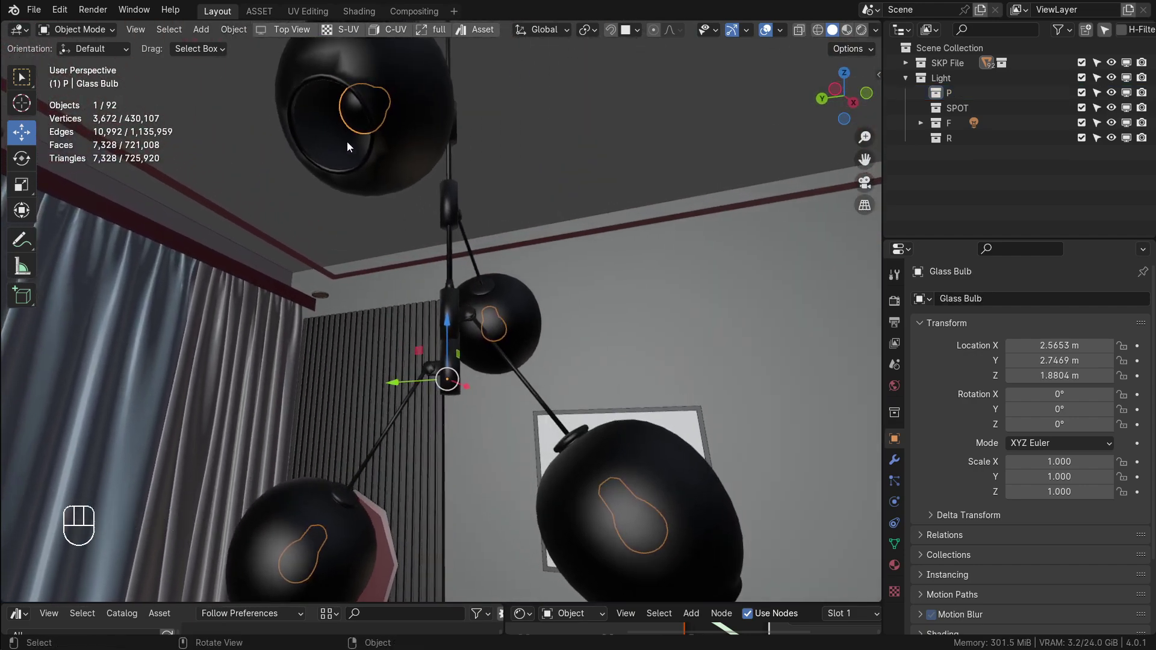
# Isolate the selected glass bulbs in Local View with Numpad /
pyautogui.moveTo(389, 148); pyautogui.dragTo(585, 109)
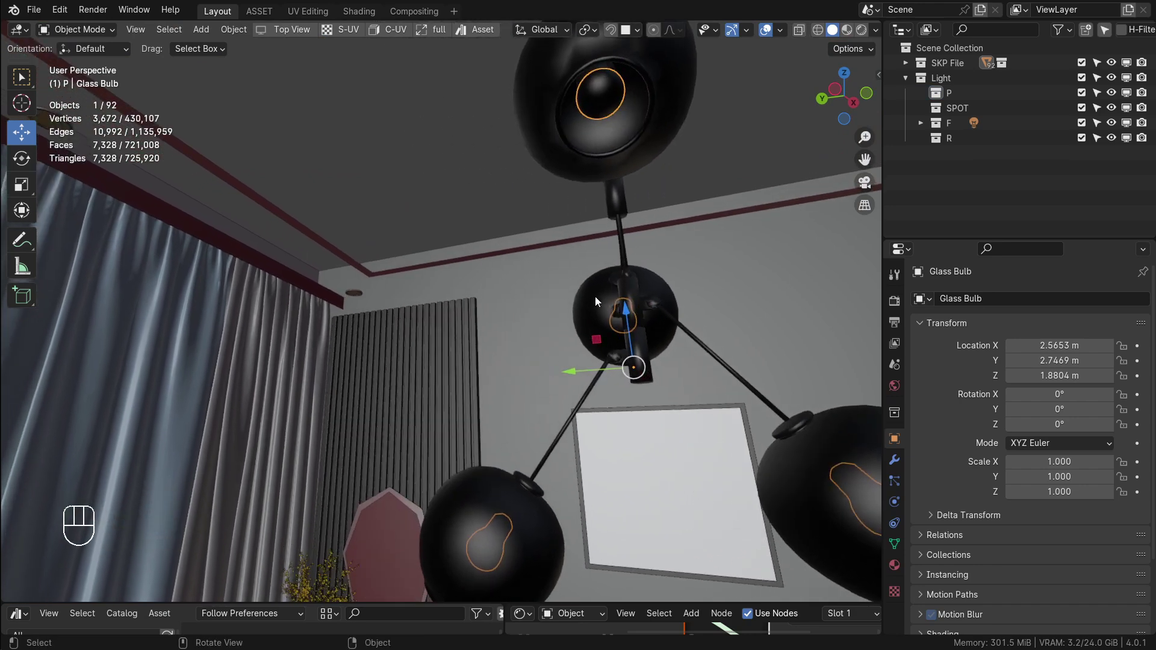
pyautogui.press('KP_Divide')
pyautogui.moveTo(540, 270); pyautogui.dragTo(542, 238)
pyautogui.moveTo(431, 352); pyautogui.dragTo(505, 345)
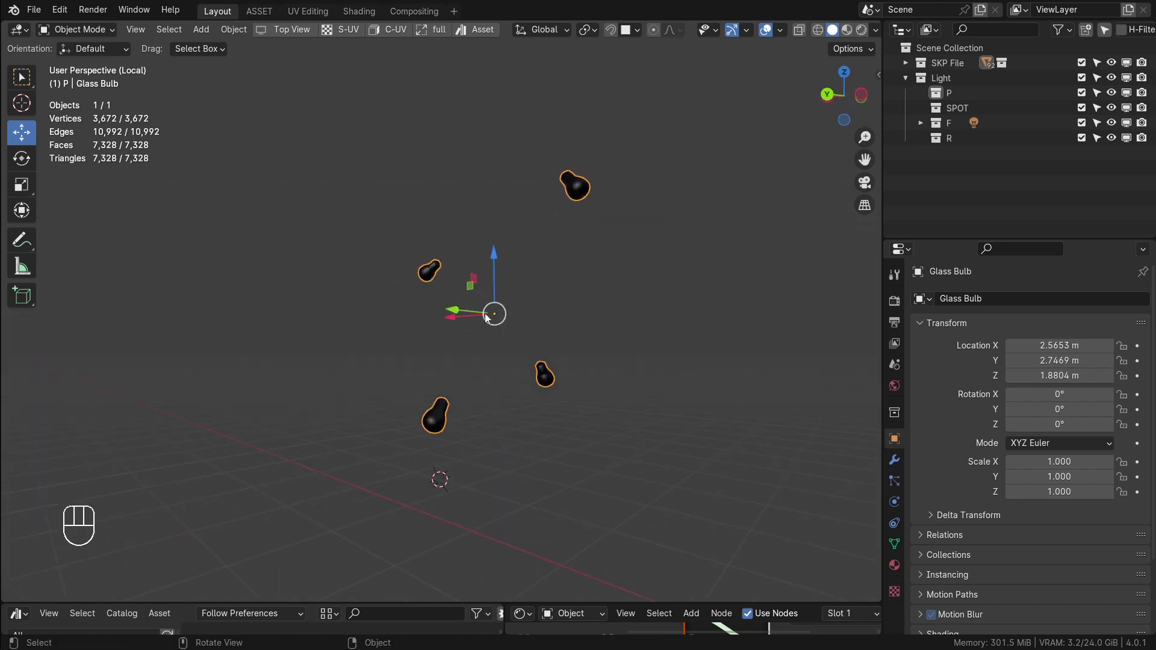
pyautogui.moveTo(487, 276); pyautogui.dragTo(498, 302)
pyautogui.press('KP_Divide')
pyautogui.press('KP_Divide')
pyautogui.press('KP_Divide')
pyautogui.press('KP_Divide')
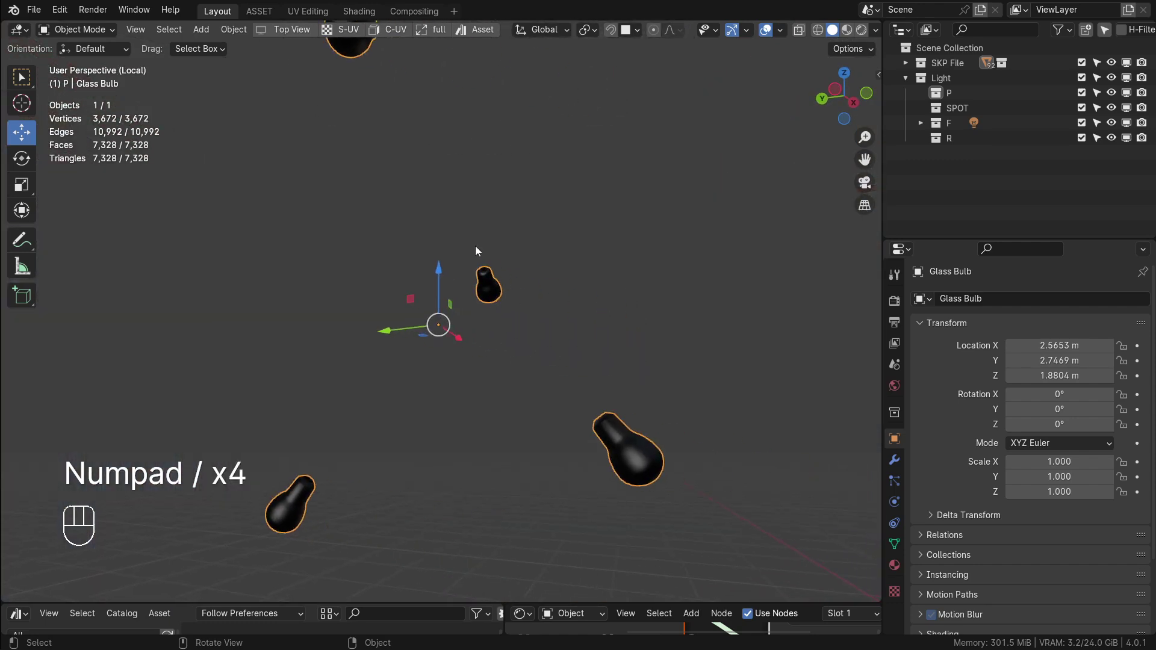
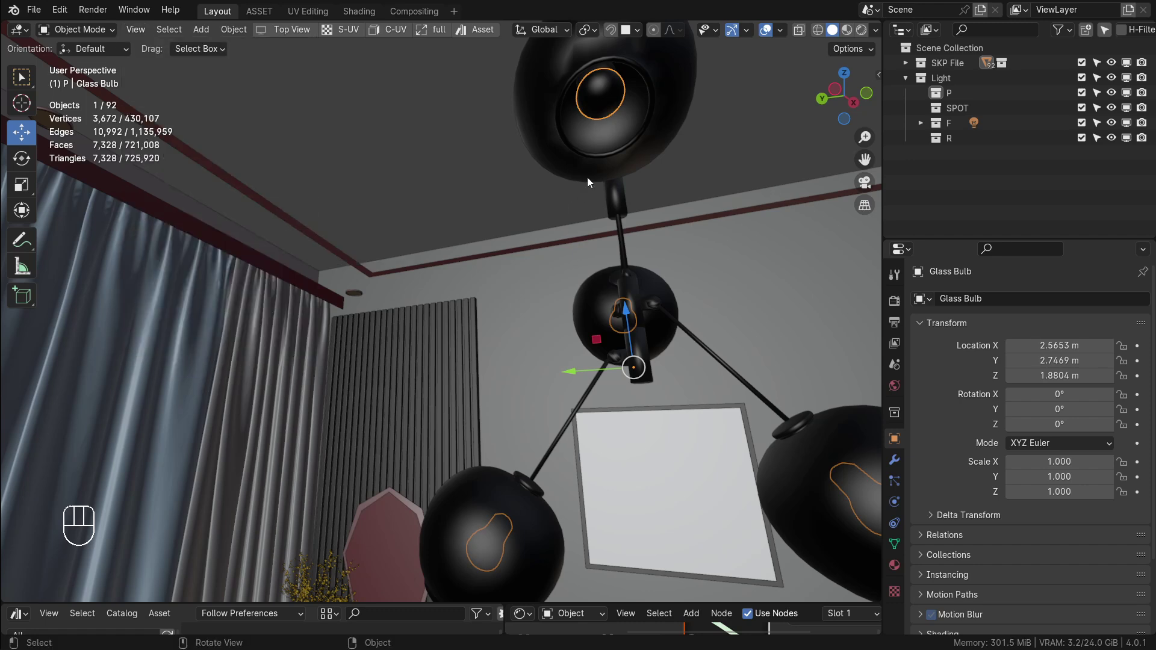
pyautogui.press('KP_Divide')
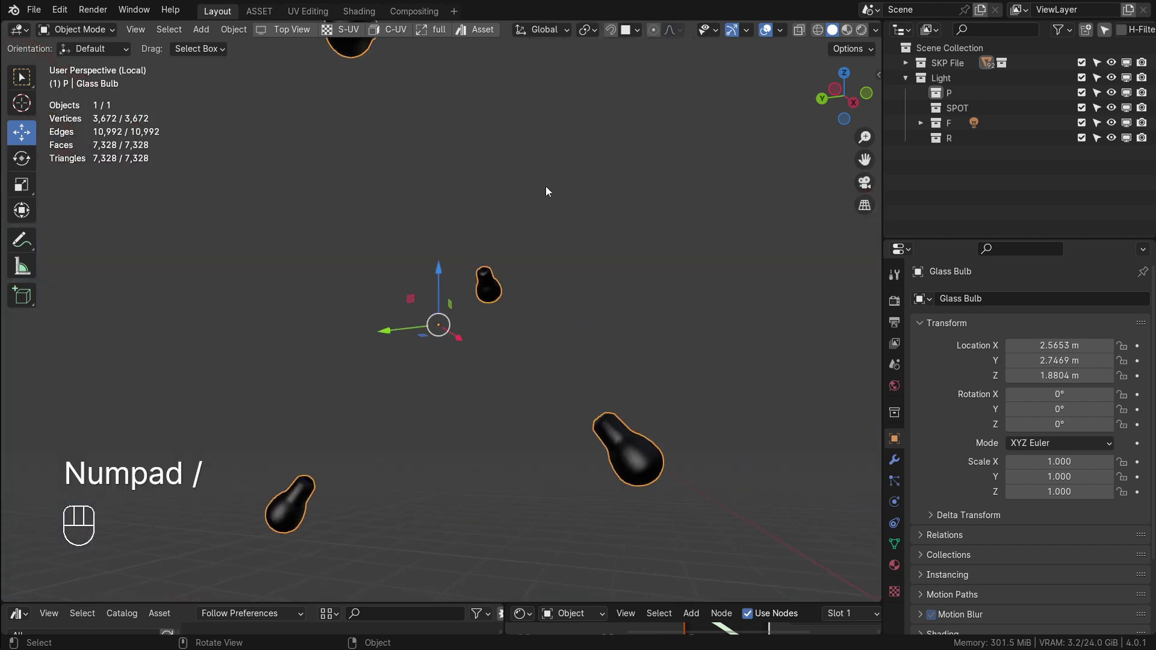
pyautogui.moveTo(510, 207); pyautogui.dragTo(513, 251)
pyautogui.middleClick(514, 265)
pyautogui.moveTo(518, 222); pyautogui.dragTo(527, 244)
pyautogui.moveTo(513, 258); pyautogui.dragTo(582, 311)
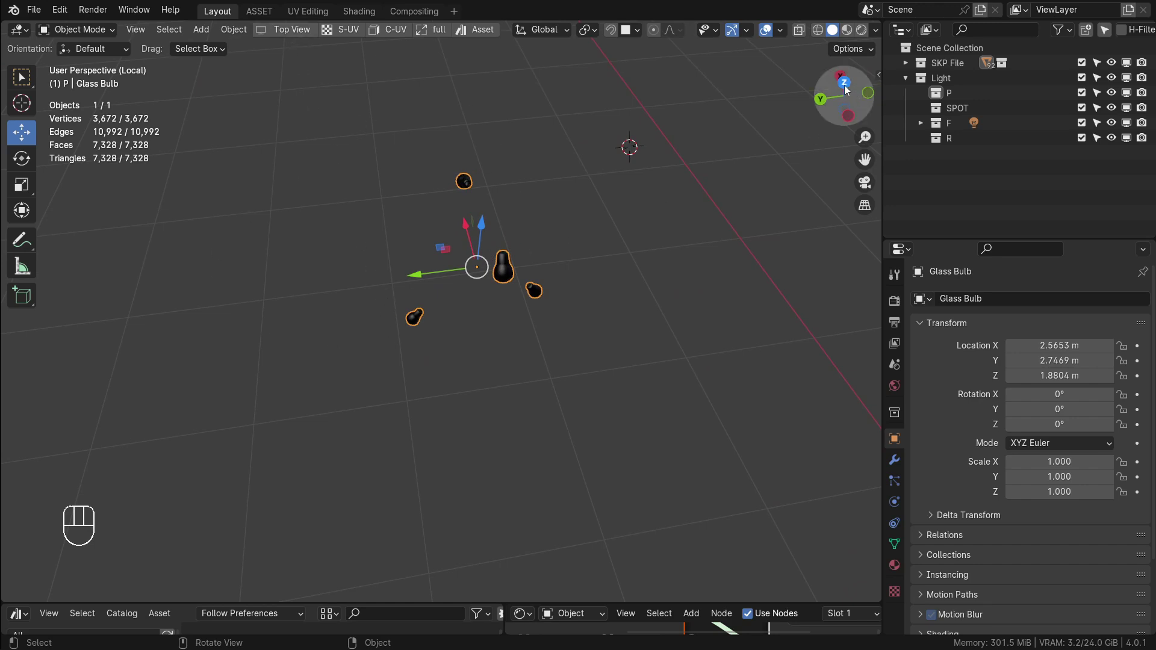
pyautogui.moveTo(847, 90); pyautogui.dragTo(527, 331)
pyautogui.moveTo(527, 331); pyautogui.dragTo(569, 127)
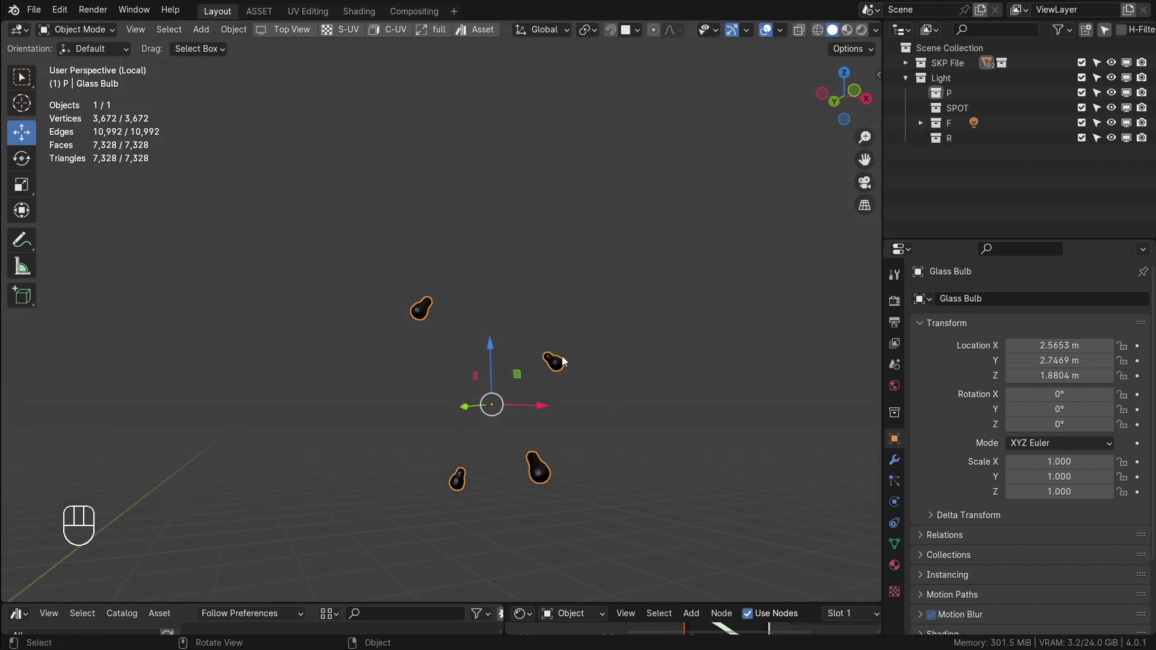
pyautogui.press('KP_7')
pyautogui.press('KP_7')
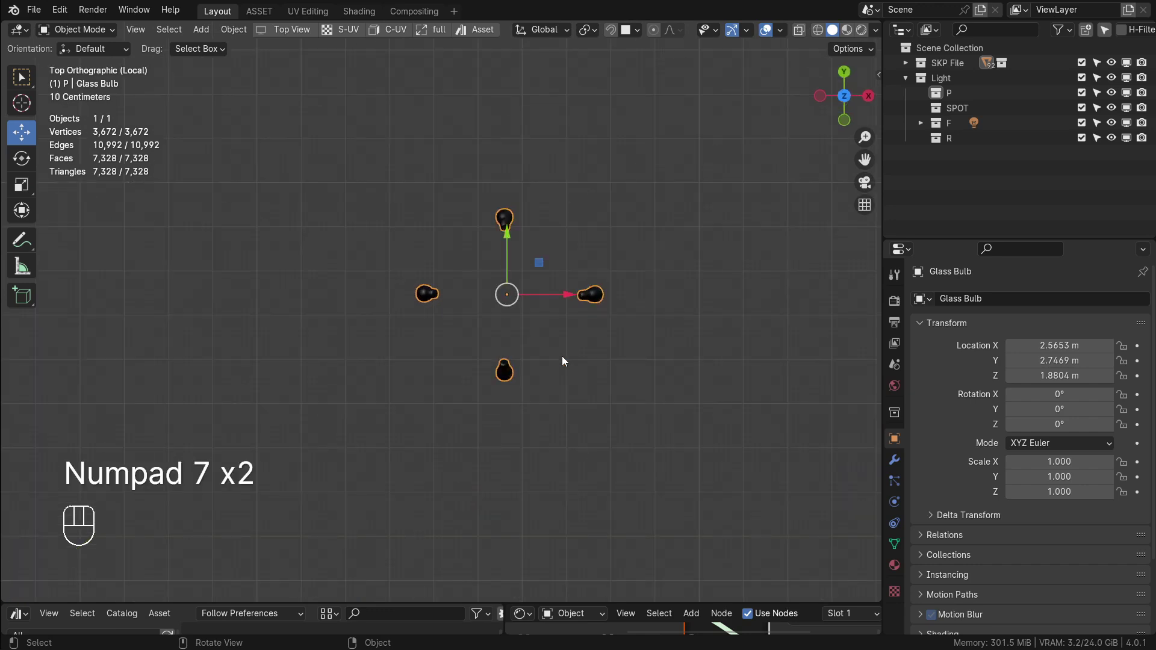
pyautogui.press('7')
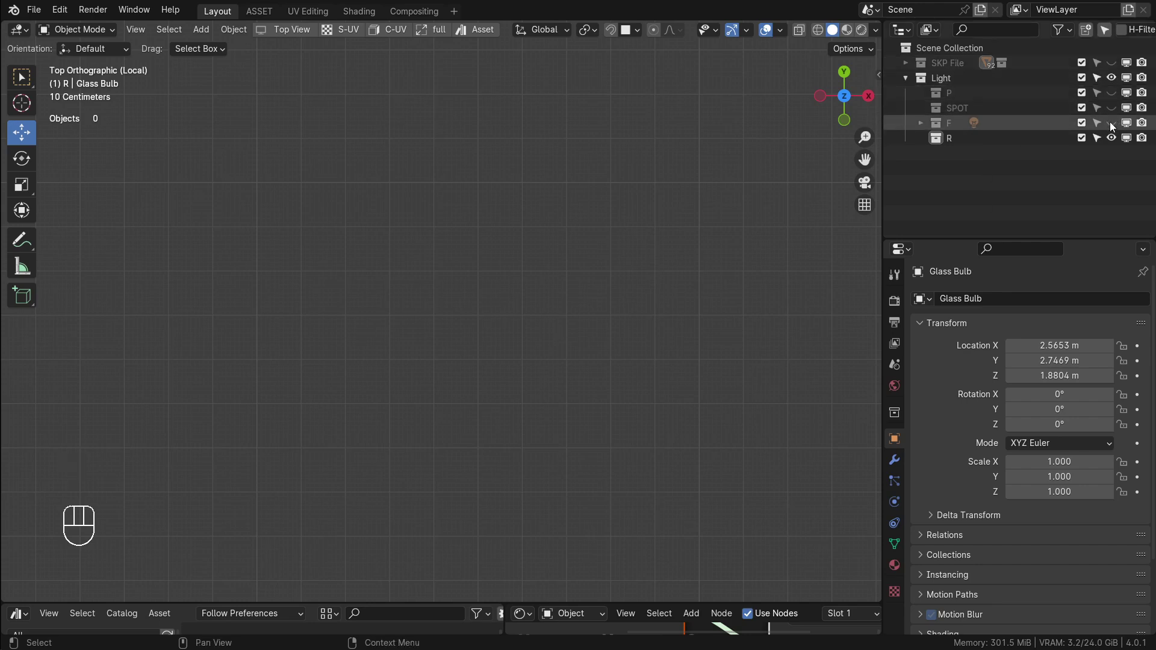
pyautogui.press('7')
pyautogui.click(1115, 68)
pyautogui.click(1114, 98)
pyautogui.click(1114, 113)
pyautogui.click(1114, 129)
pyautogui.click(906, 68)
pyautogui.click(1111, 84)
pyautogui.click(923, 85)
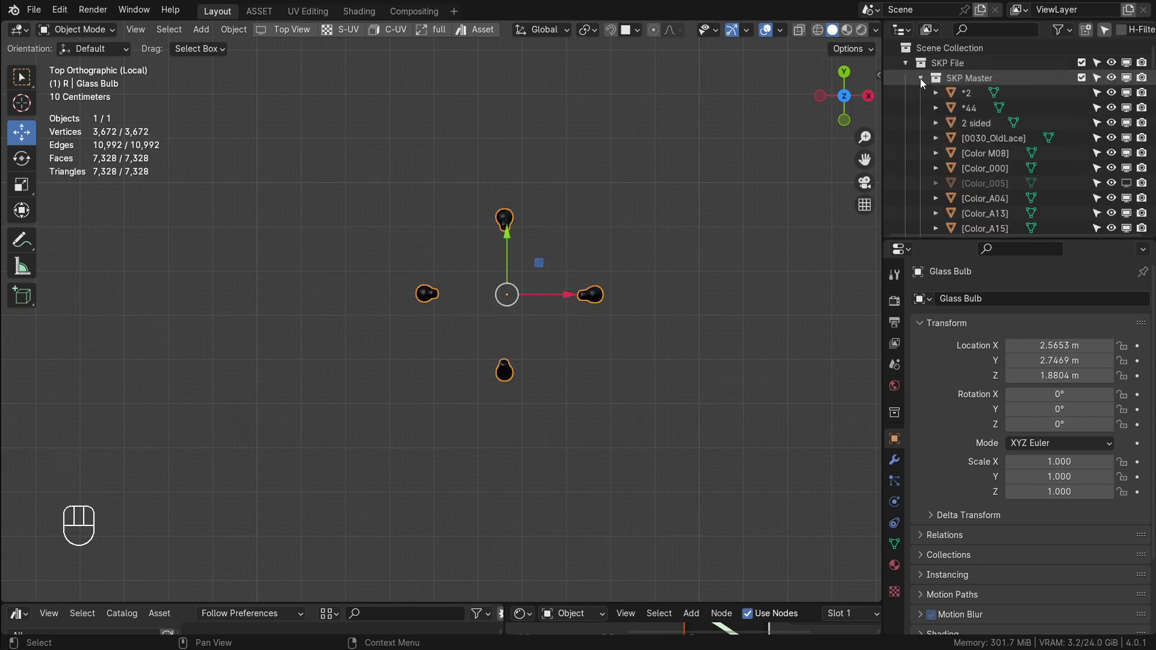
pyautogui.click(924, 85)
pyautogui.click(908, 66)
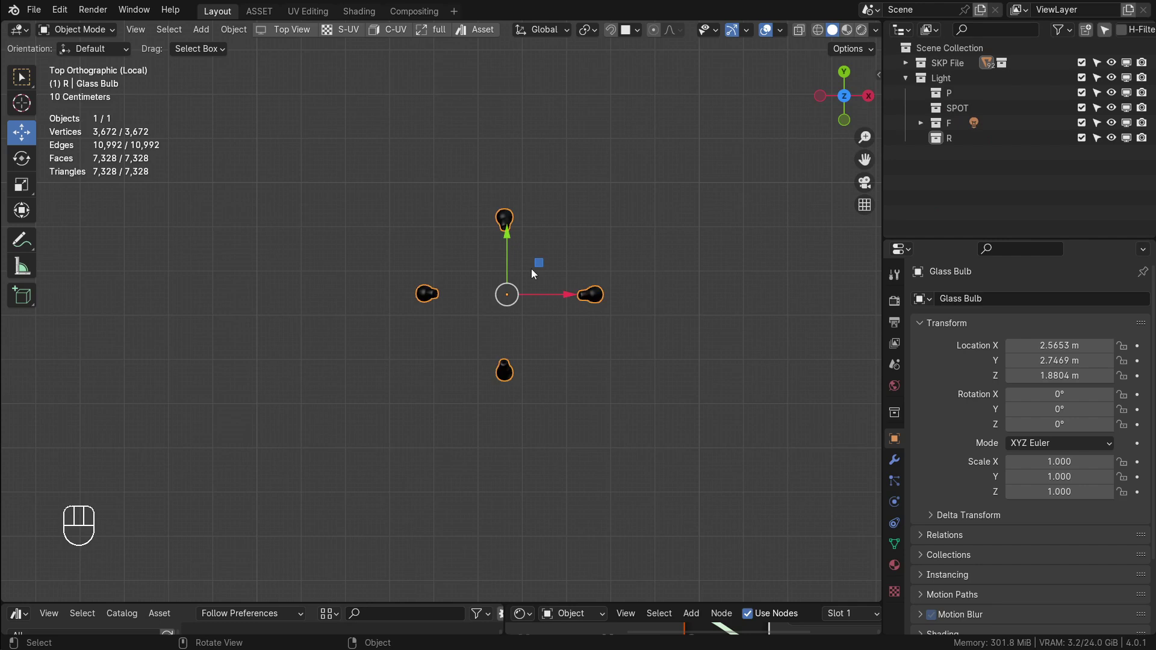
pyautogui.press('KP_7')
pyautogui.moveTo(564, 297); pyautogui.dragTo(595, 142)
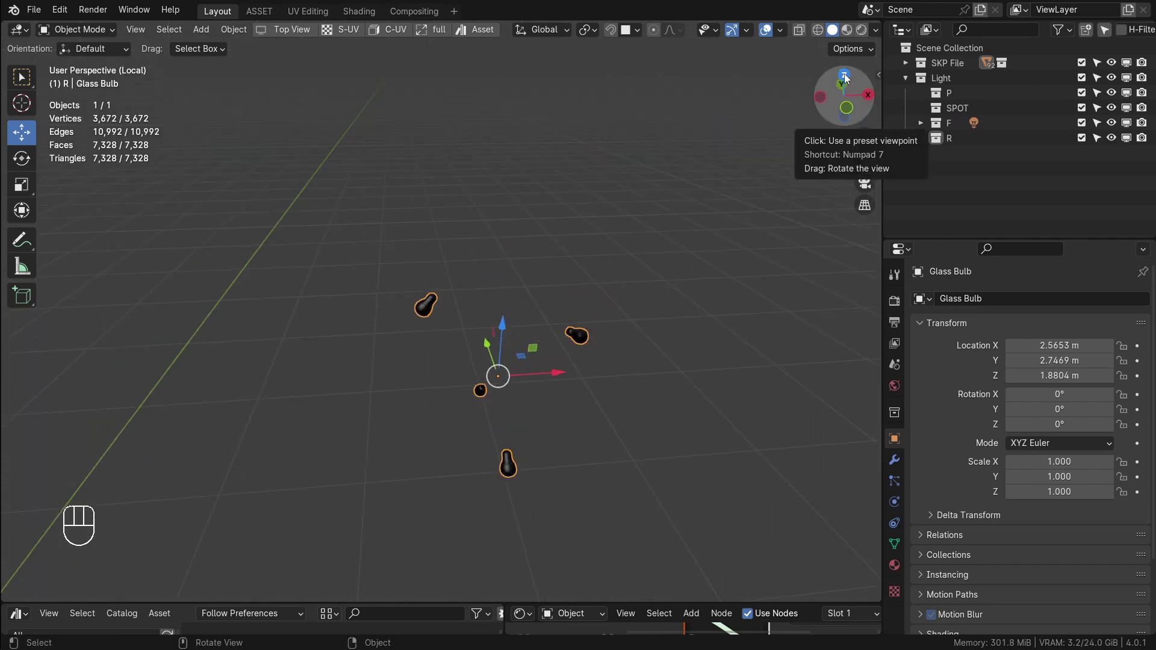
pyautogui.click(848, 79)
pyautogui.middleClick(463, 252)
pyautogui.moveTo(385, 307); pyautogui.dragTo(476, 128)
pyautogui.moveTo(442, 323); pyautogui.dragTo(449, 302)
pyautogui.moveTo(466, 303); pyautogui.dragTo(541, 264)
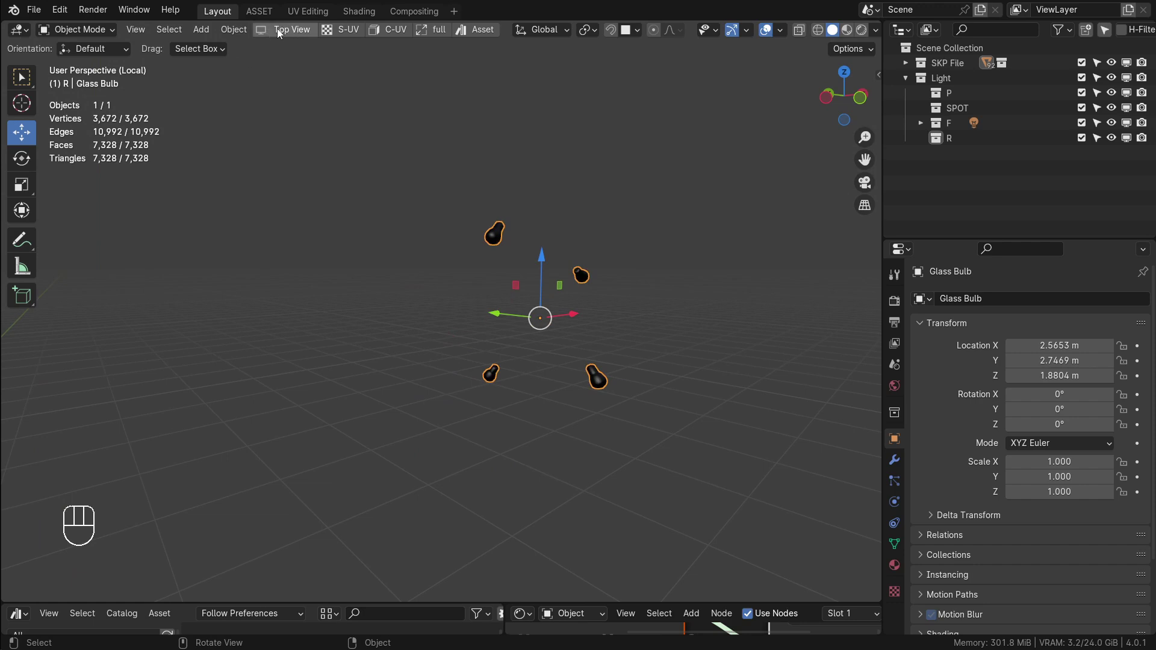
pyautogui.moveTo(64, 76); pyautogui.dragTo(93, 217)
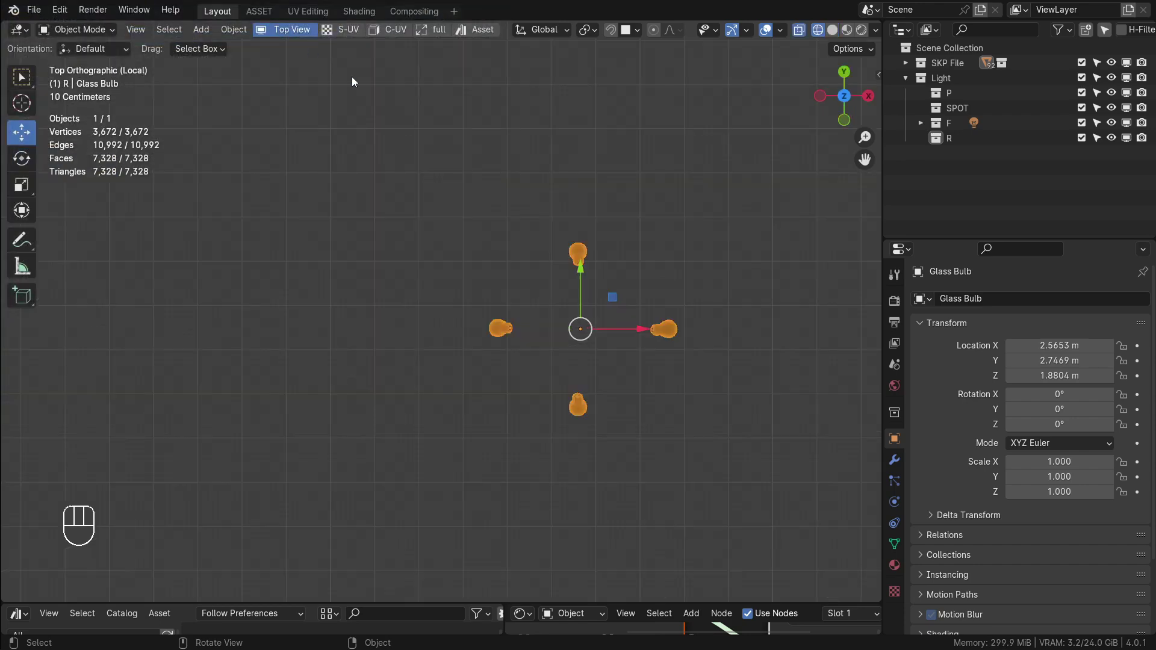
# With collection P active, set the 3D cursor at the top glass bulb's centre
pyautogui.moveTo(617, 330); pyautogui.dragTo(534, 321)
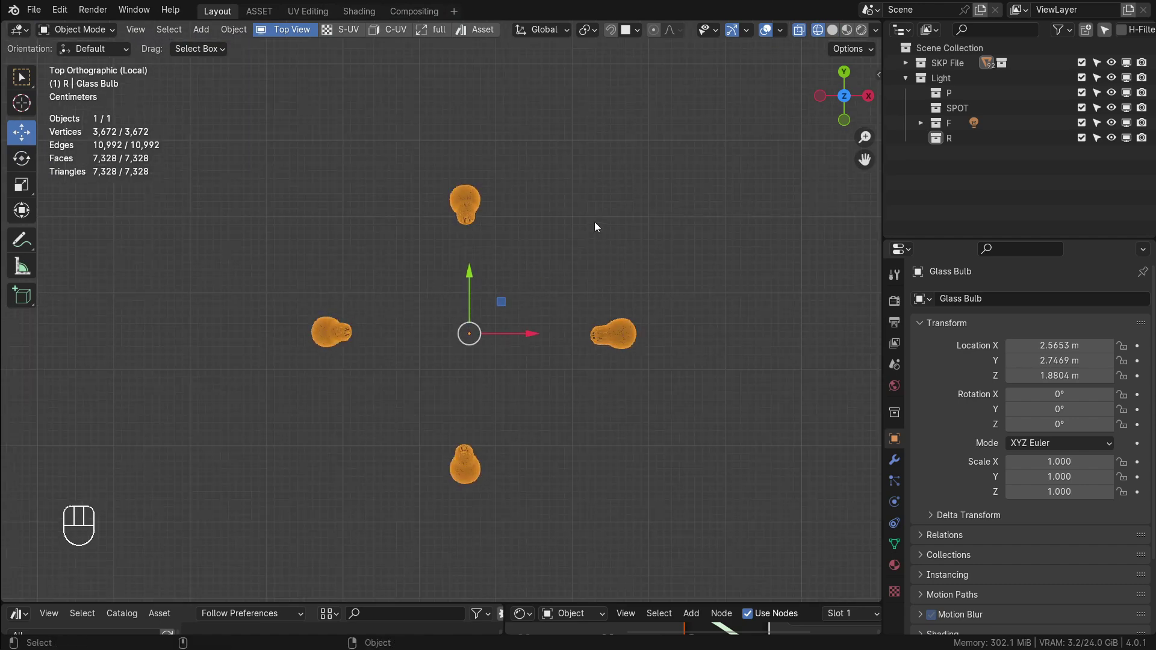
pyautogui.middleClick(504, 315)
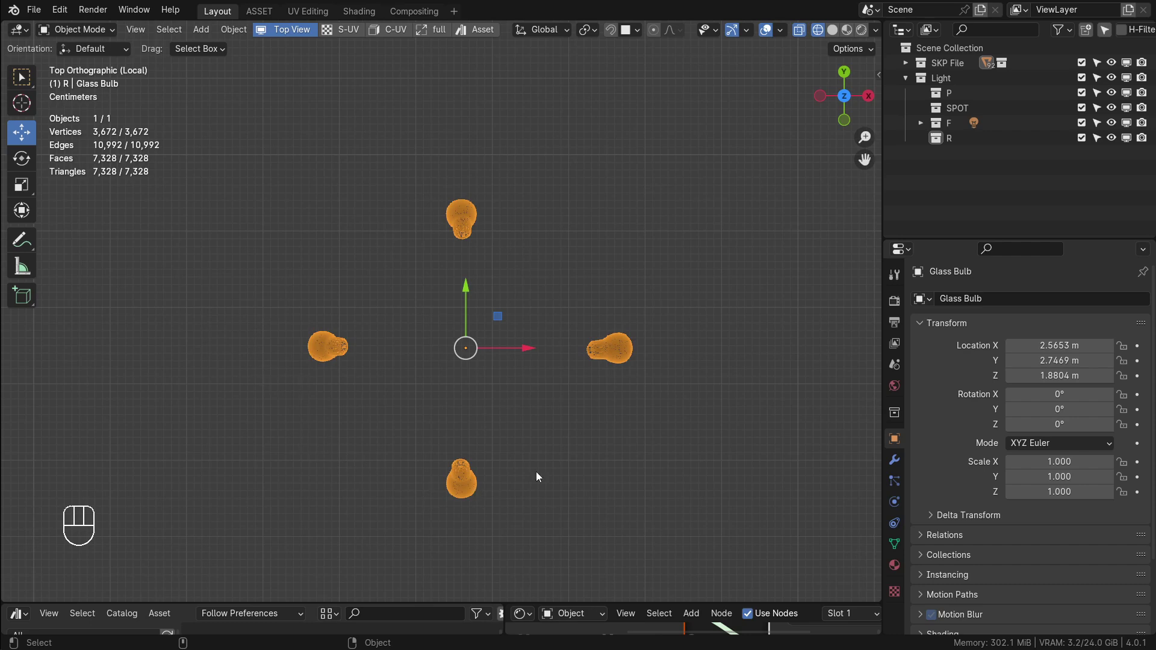
pyautogui.click(944, 98)
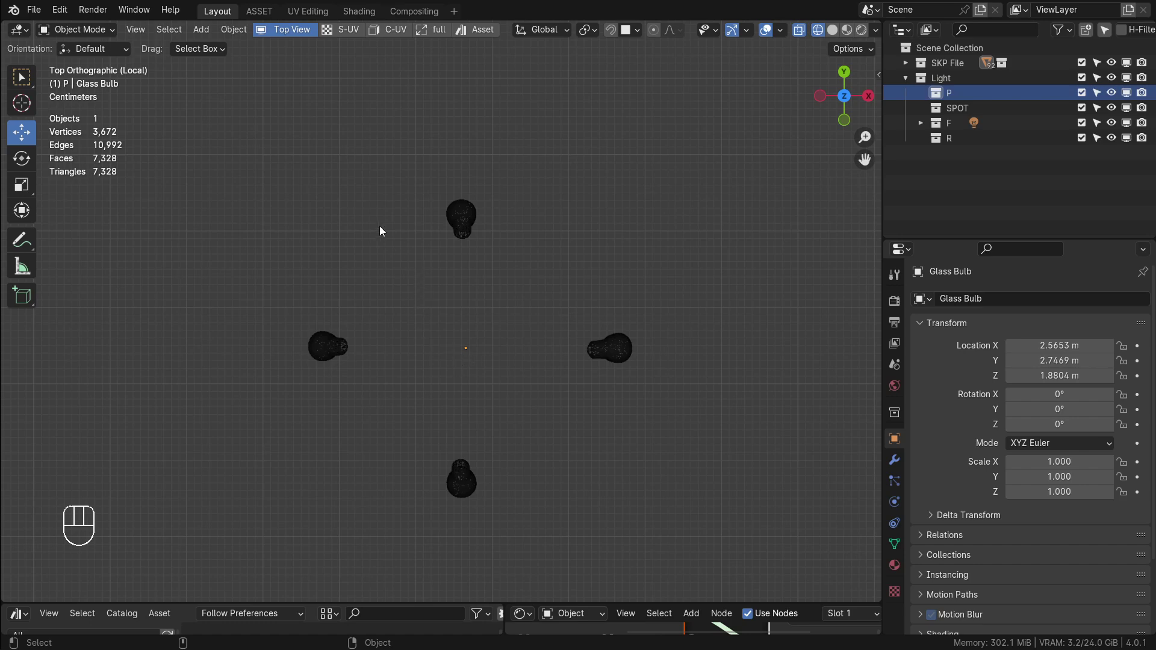
pyautogui.click(25, 103)
pyautogui.click(462, 217)
pyautogui.click(466, 218)
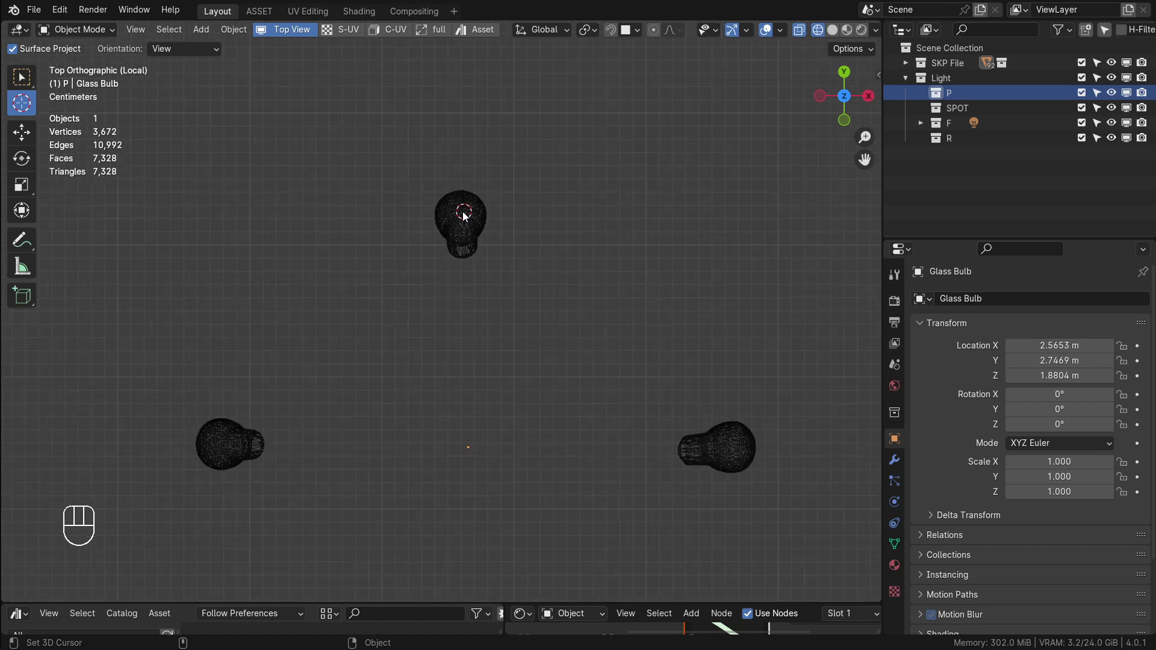
pyautogui.click(461, 221)
pyautogui.click(461, 215)
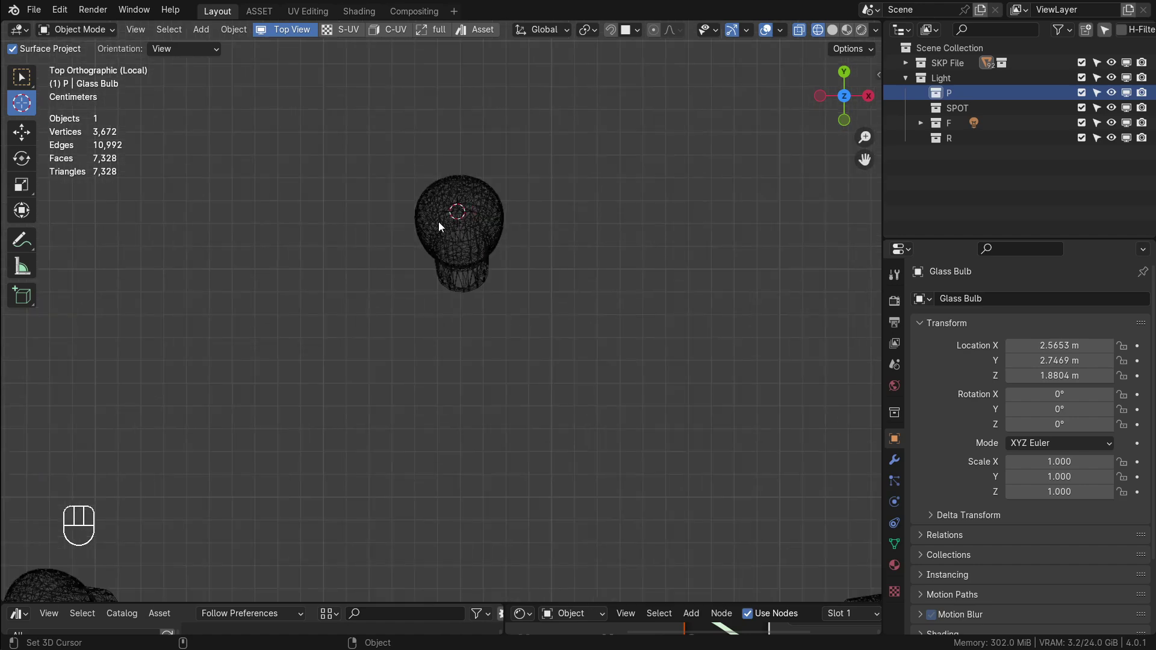
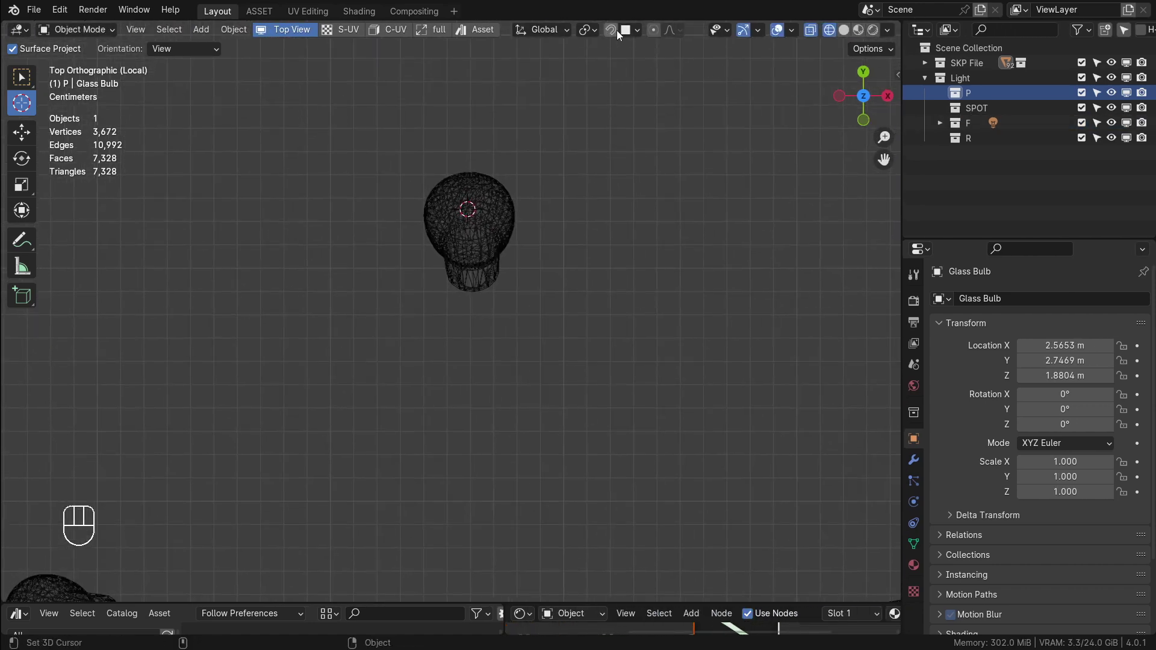
# Enable snapping and add point light Point.001 inside the top glass bulb
pyautogui.click(616, 33)
pyautogui.click(633, 35)
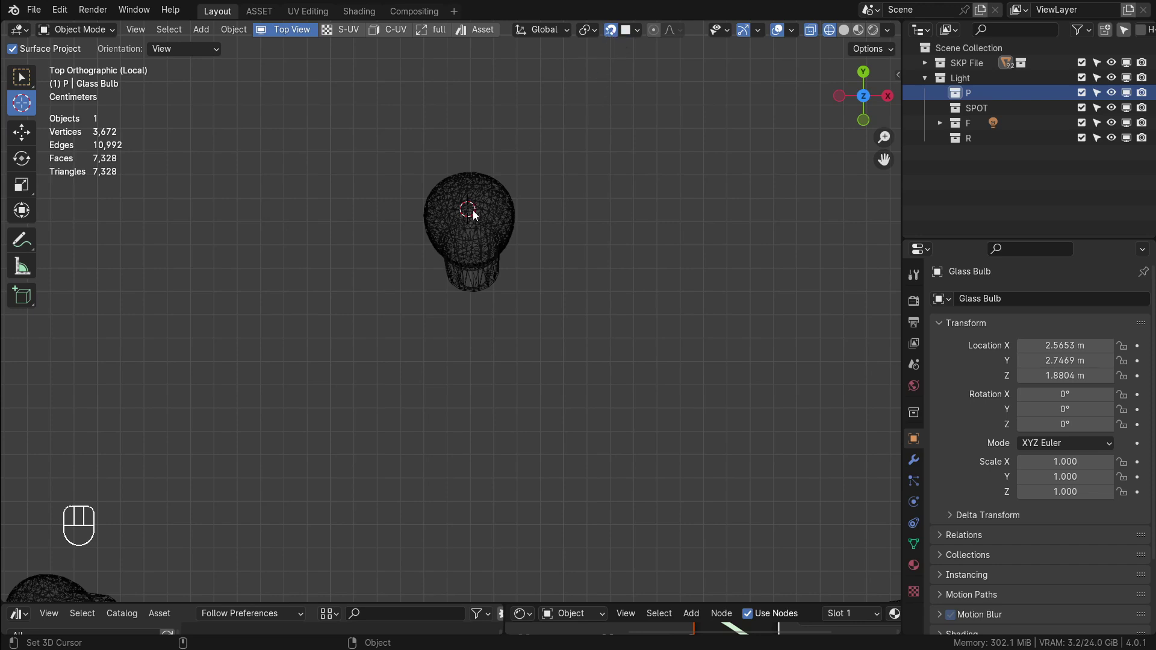
pyautogui.moveTo(630, 38); pyautogui.dragTo(369, 291)
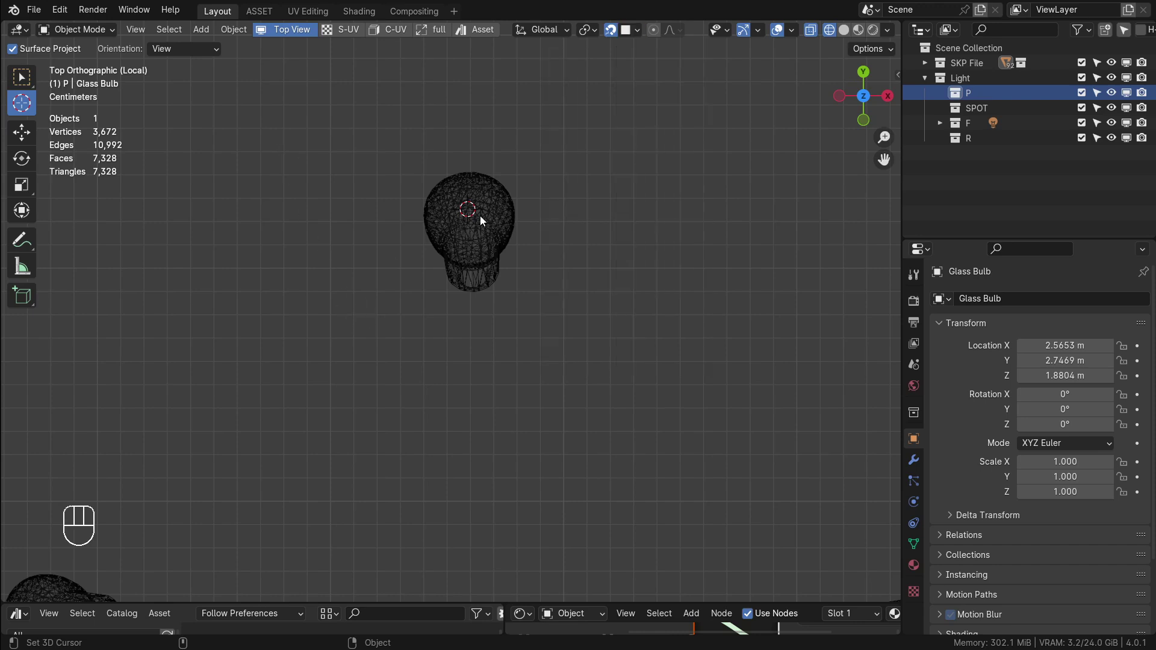
pyautogui.moveTo(208, 38); pyautogui.dragTo(351, 228)
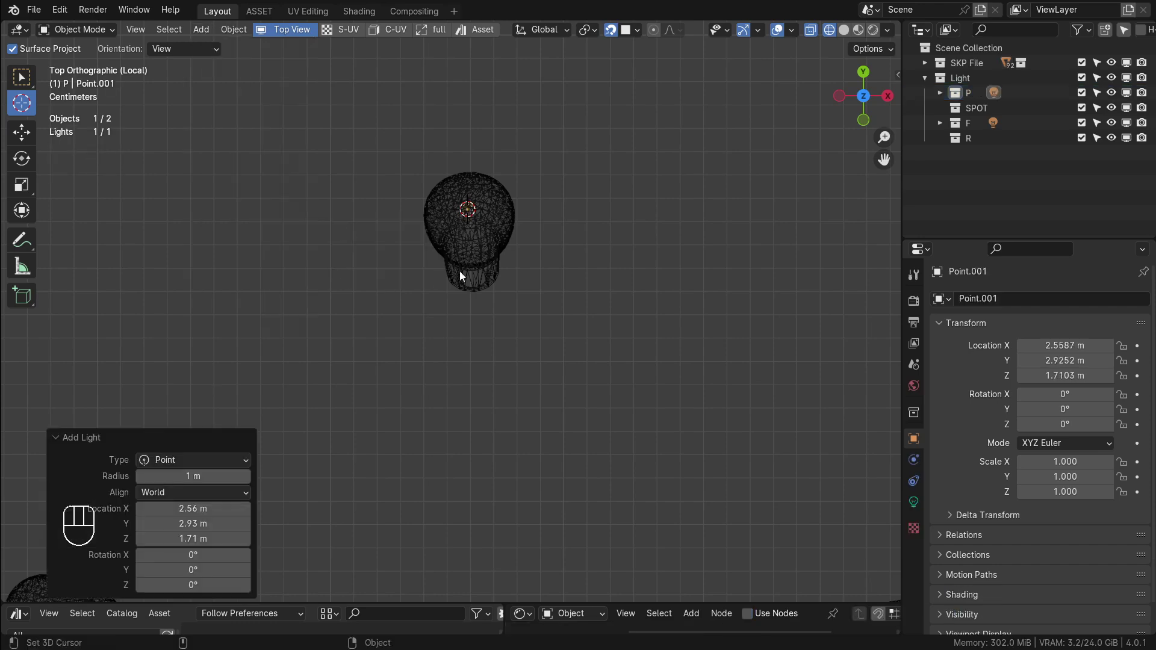
pyautogui.click(519, 209)
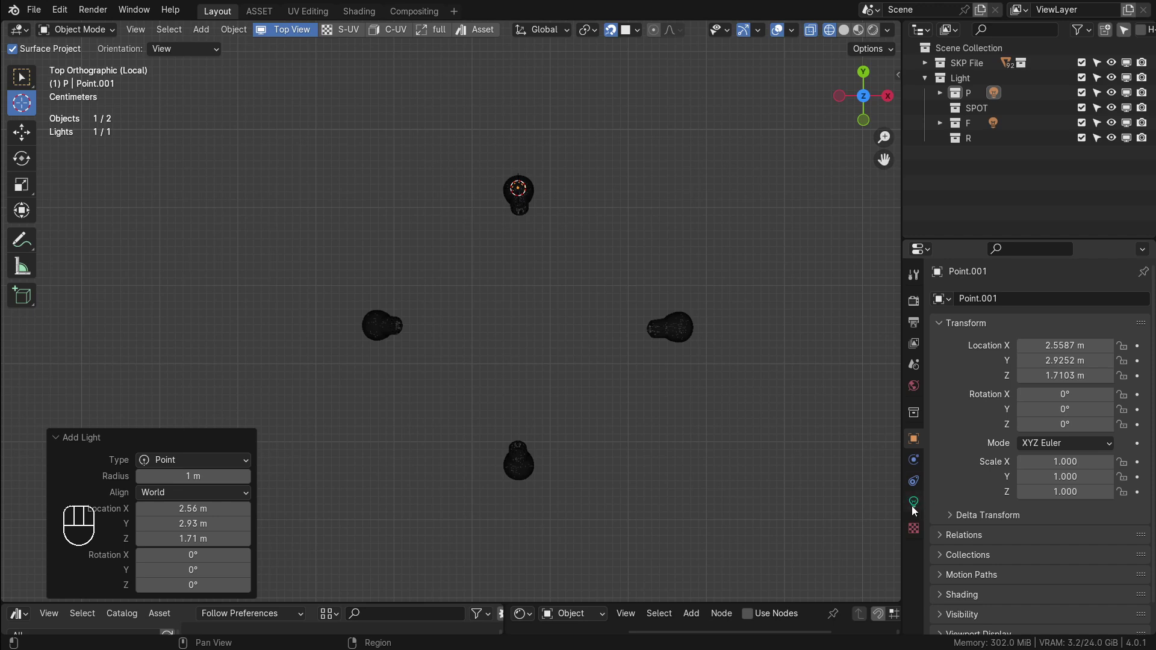
# Set Point.001's radius to 0.05 m in its light properties, keeping 10 W power
pyautogui.click(920, 508)
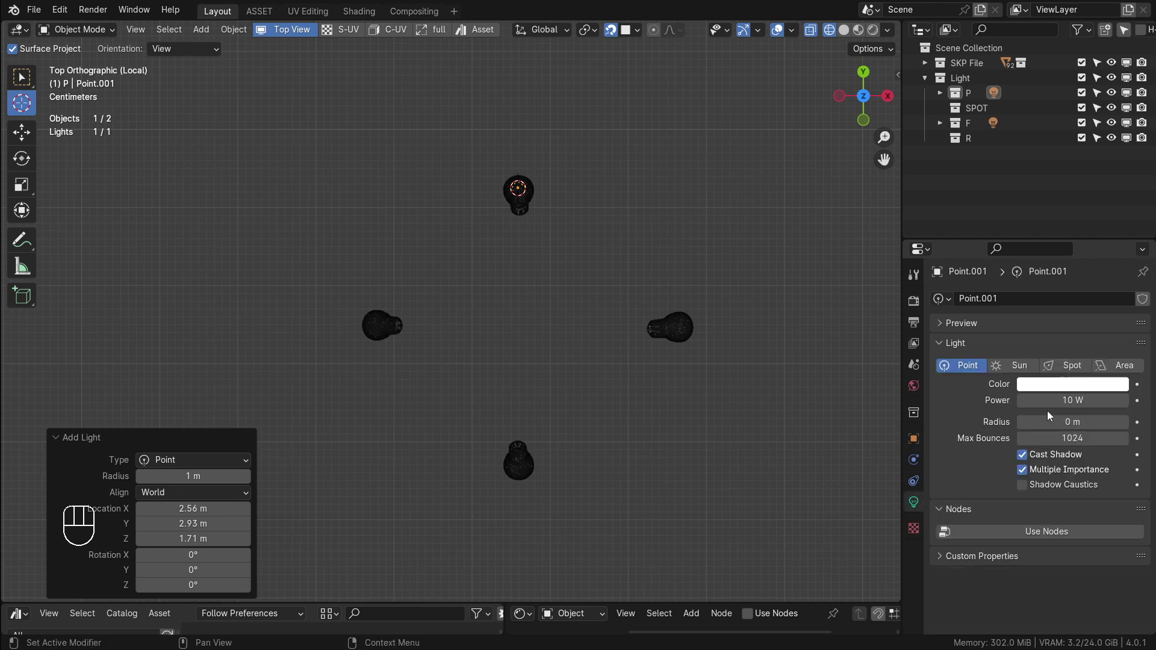
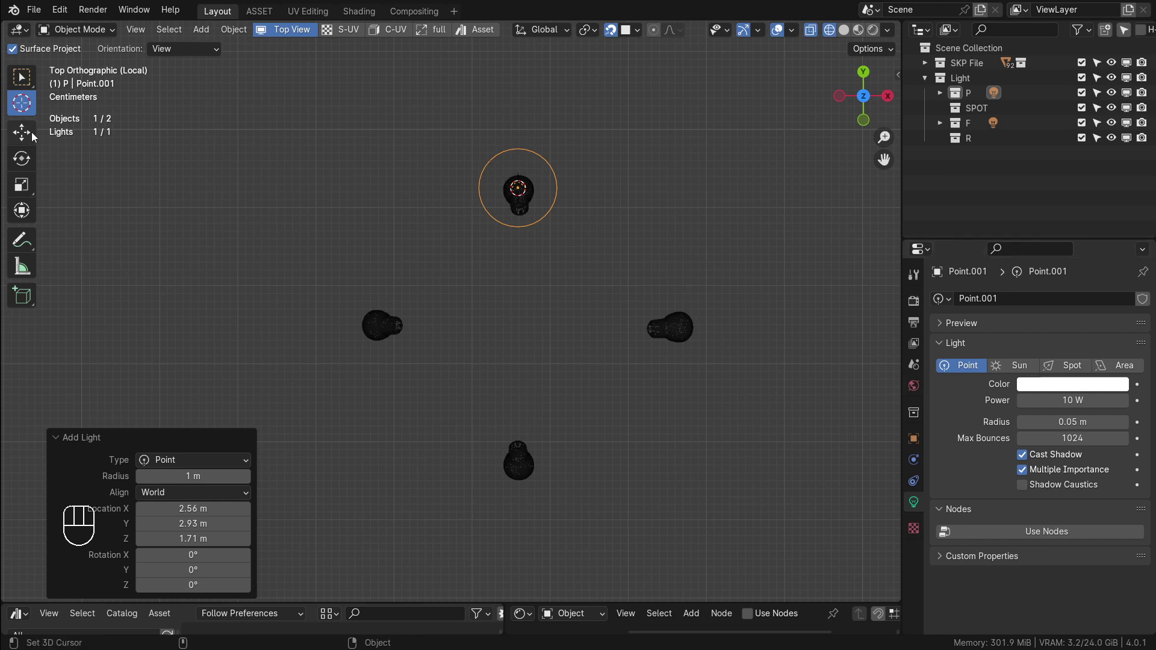
pyautogui.click(29, 131)
pyautogui.moveTo(581, 269); pyautogui.dragTo(614, 277)
pyautogui.middleClick(589, 253)
pyautogui.click(573, 173)
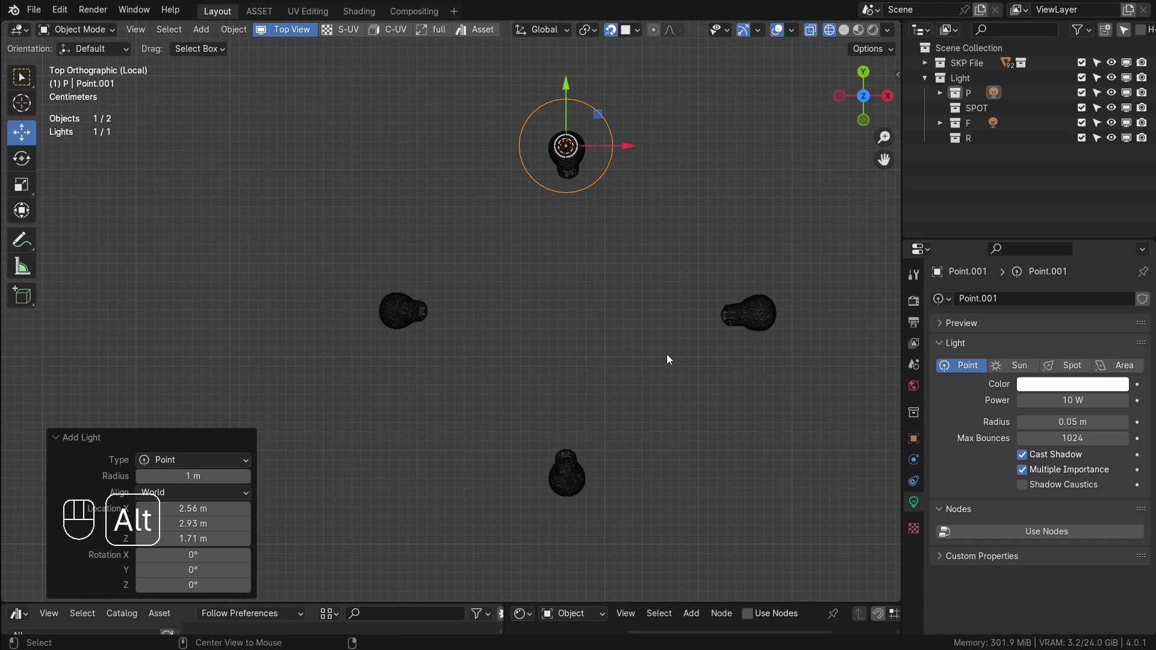
# Linked-duplicate the point light into the left, bottom and right bulbs, then view in Solid shading
pyautogui.press('alt+d')
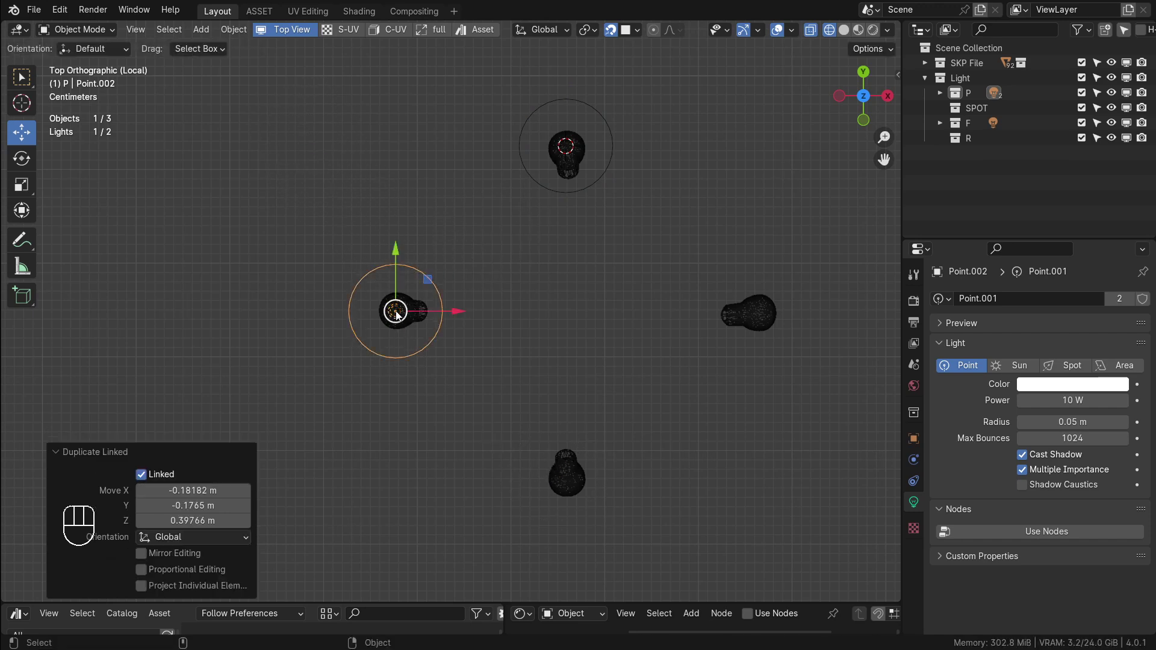
pyautogui.press('alt+d')
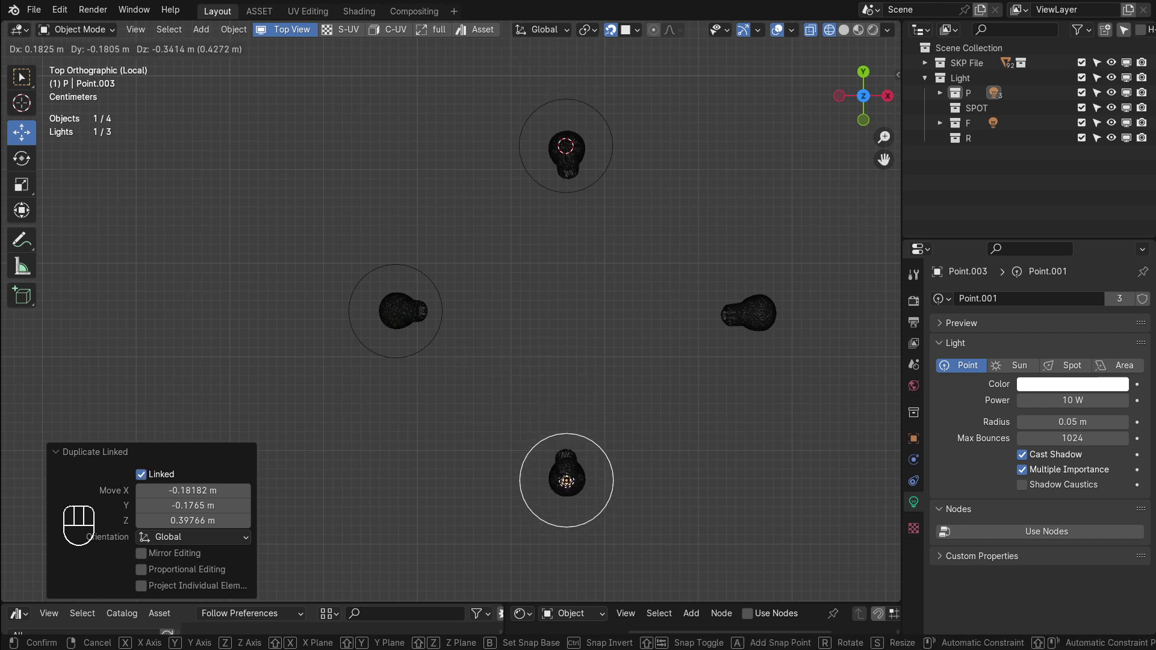
pyautogui.press('alt+d')
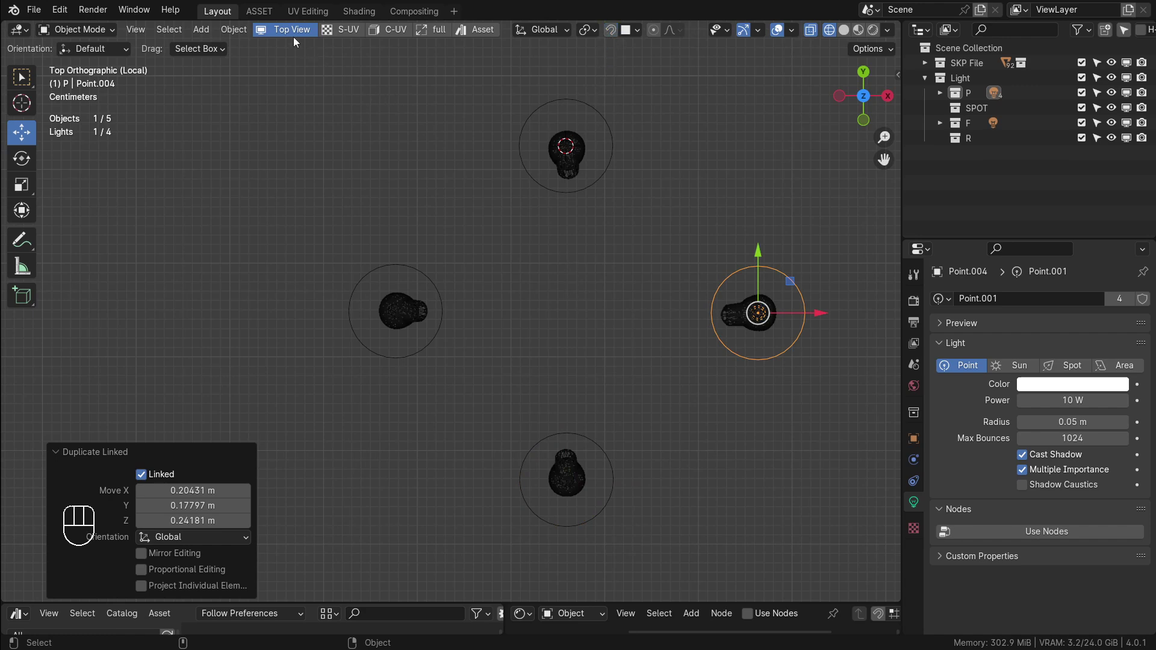
pyautogui.click(292, 35)
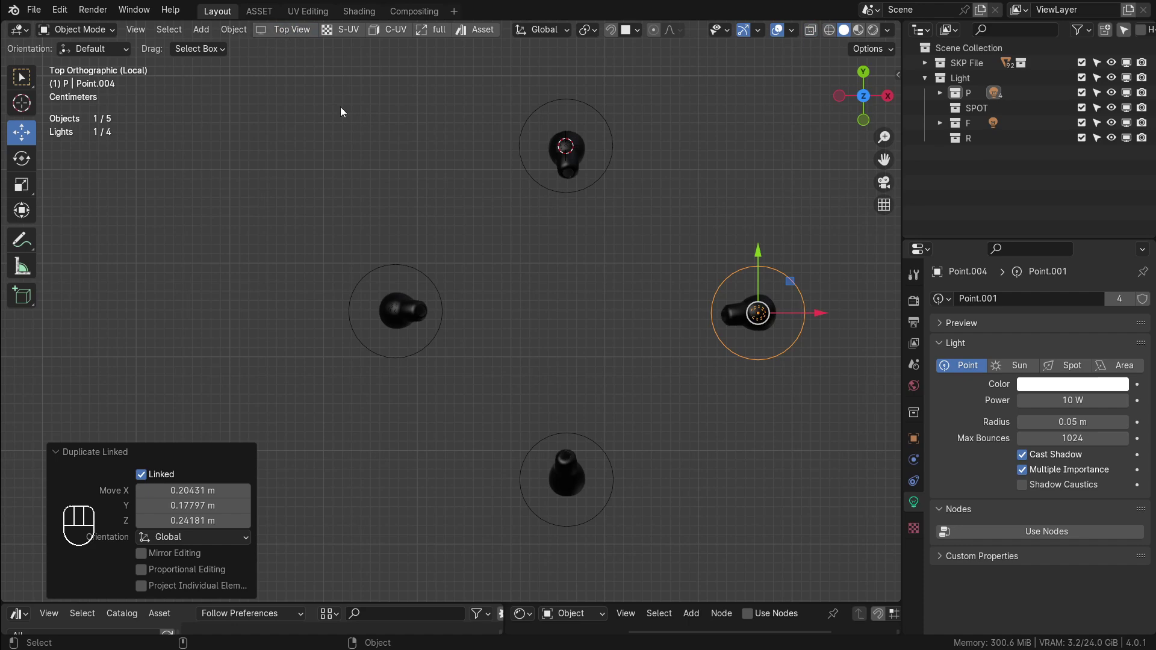
# Orbit around the isolated bulbs to check all four point lights sit inside them
pyautogui.moveTo(561, 320); pyautogui.dragTo(575, 229)
pyautogui.middleClick(559, 316)
pyautogui.moveTo(550, 290); pyautogui.dragTo(589, 248)
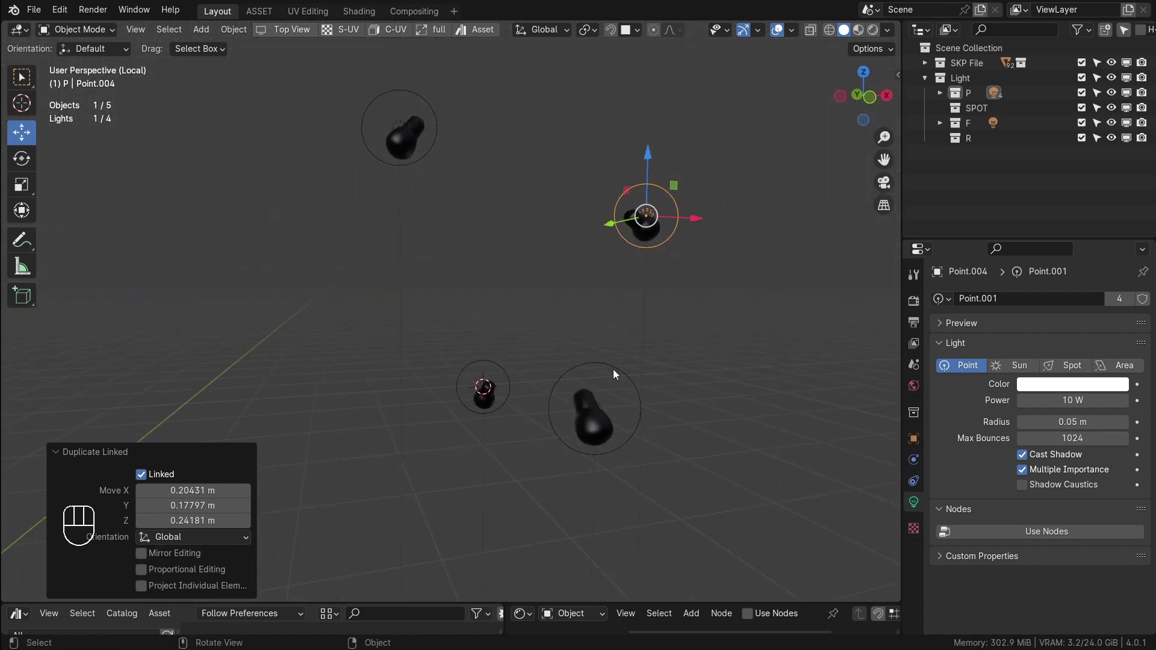
pyautogui.click(616, 369)
pyautogui.click(656, 212)
pyautogui.click(681, 201)
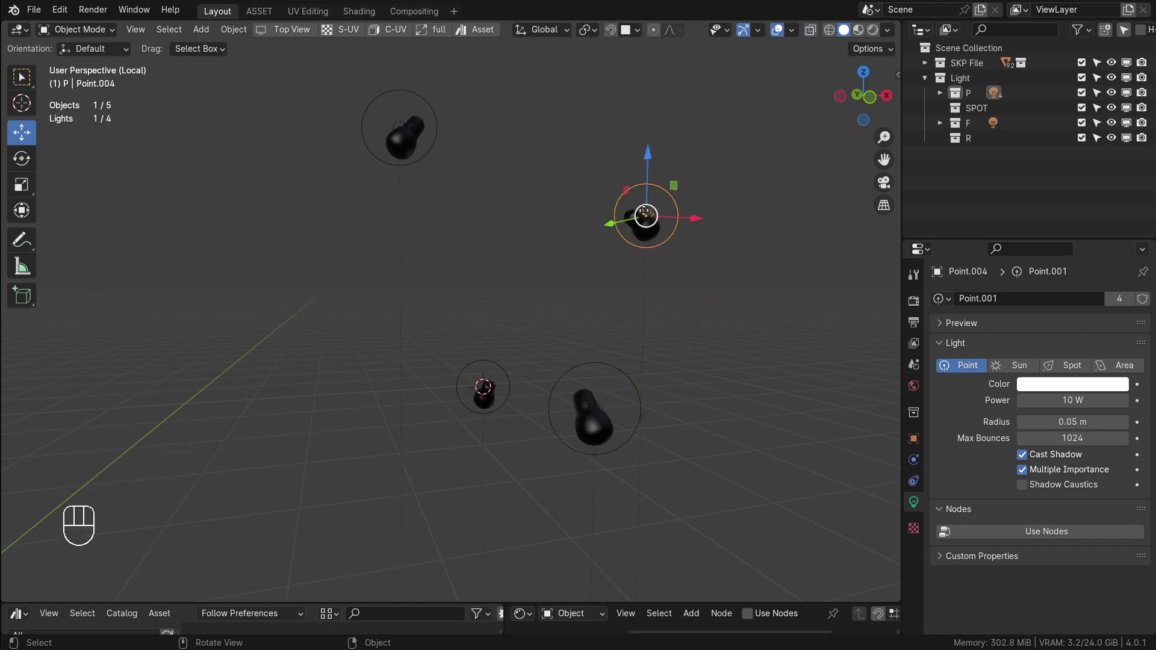
pyautogui.moveTo(657, 331); pyautogui.dragTo(651, 213)
pyautogui.moveTo(576, 369); pyautogui.dragTo(435, 436)
pyautogui.click(312, 471)
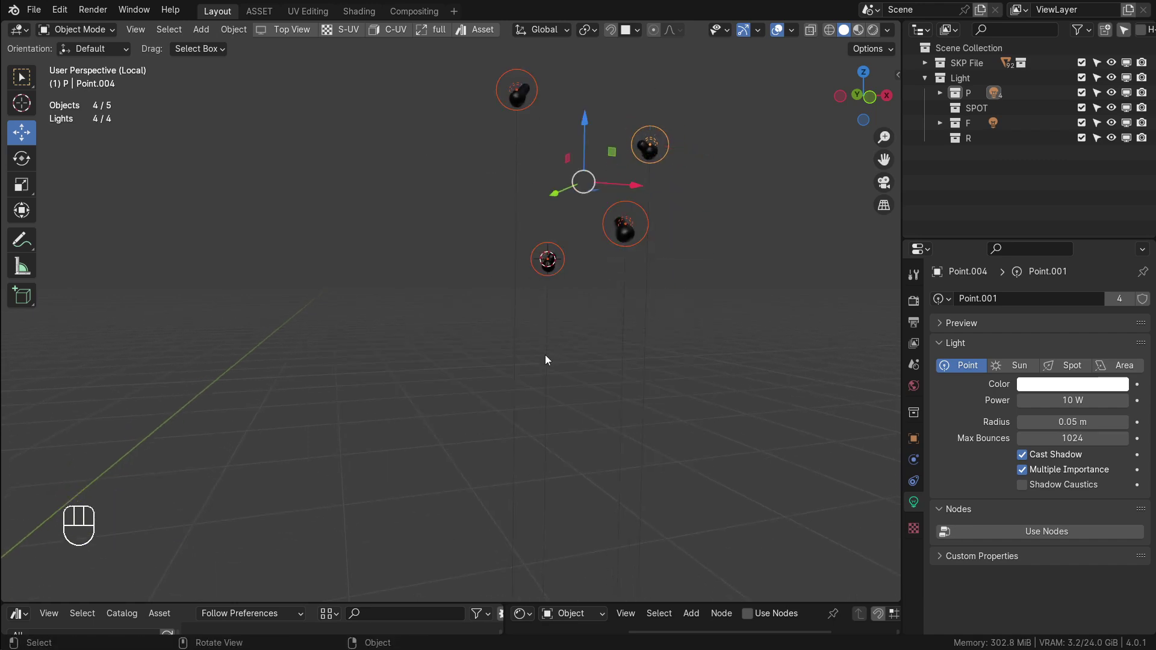
pyautogui.moveTo(559, 342); pyautogui.dragTo(562, 362)
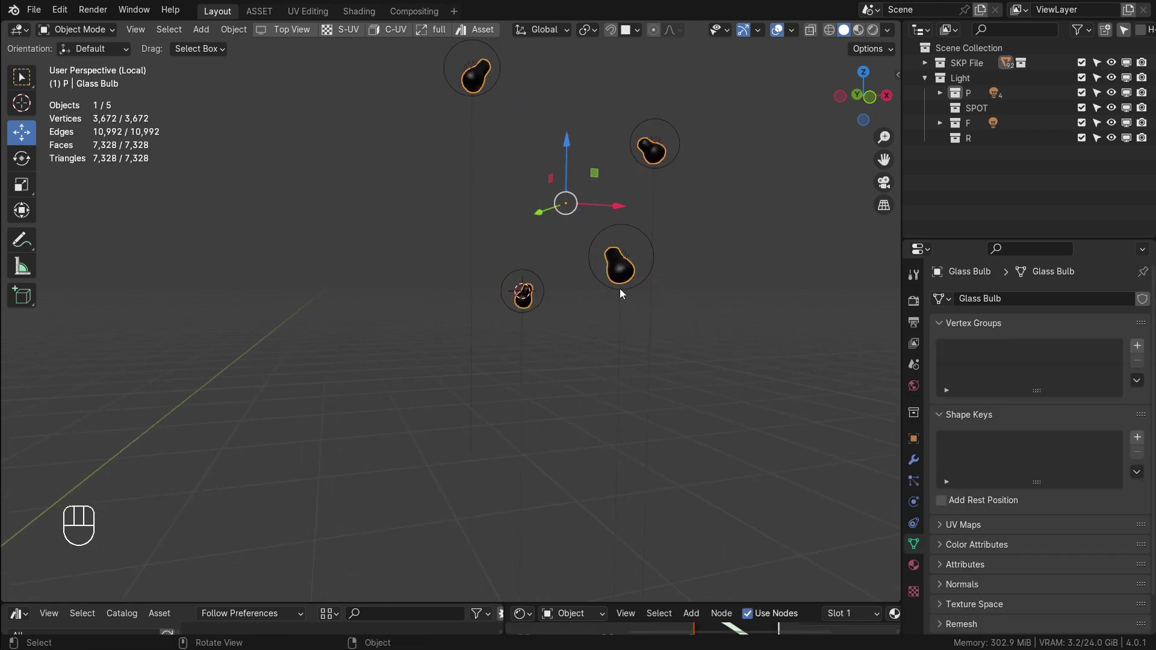
pyautogui.click(637, 225)
pyautogui.moveTo(635, 128); pyautogui.dragTo(370, 505)
pyautogui.middleClick(580, 384)
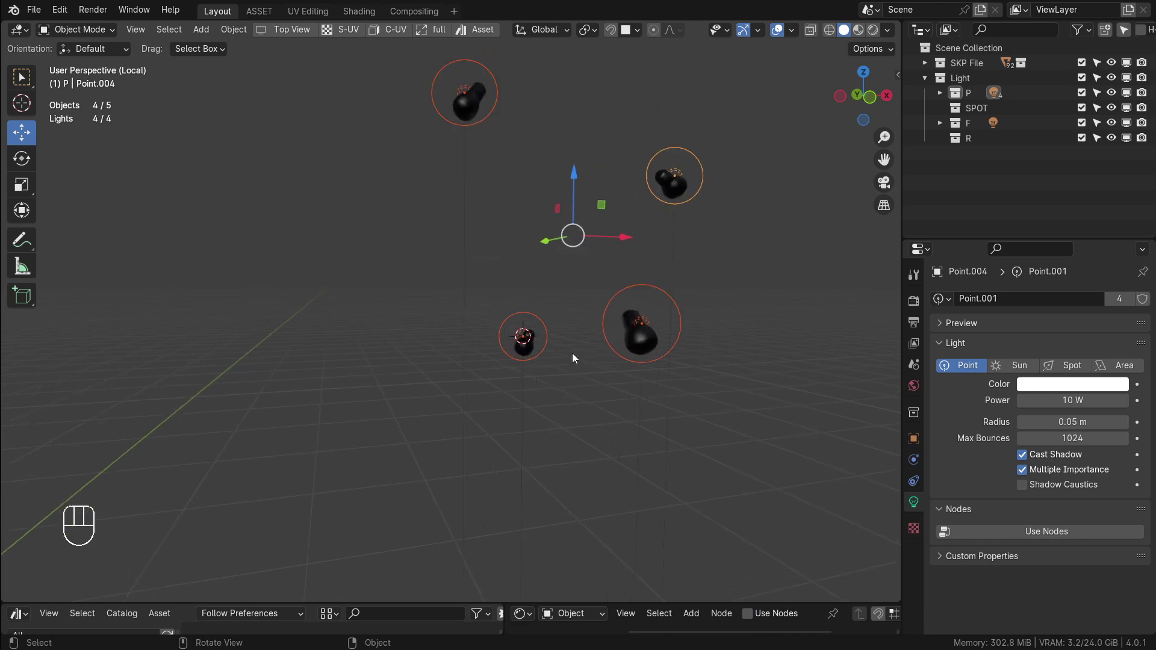
pyautogui.moveTo(577, 346); pyautogui.dragTo(569, 304)
pyautogui.moveTo(576, 329); pyautogui.dragTo(569, 363)
pyautogui.moveTo(572, 362); pyautogui.dragTo(575, 382)
pyautogui.moveTo(557, 371); pyautogui.dragTo(507, 371)
pyautogui.moveTo(530, 372); pyautogui.dragTo(492, 372)
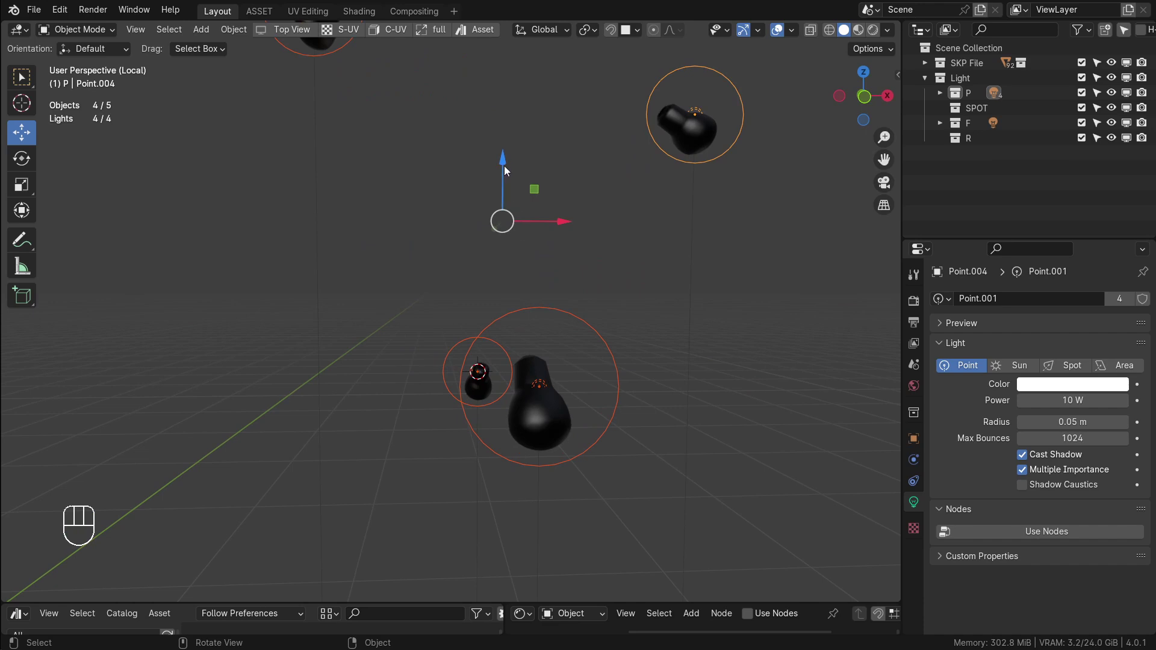
pyautogui.moveTo(510, 170); pyautogui.dragTo(509, 189)
pyautogui.moveTo(588, 310); pyautogui.dragTo(620, 350)
pyautogui.moveTo(548, 305); pyautogui.dragTo(543, 358)
pyautogui.moveTo(528, 358); pyautogui.dragTo(554, 371)
# Leave Local View and orbit the full bedroom, inspecting the chandelier and ceiling
pyautogui.press('KP_Divide')
pyautogui.middleClick(560, 400)
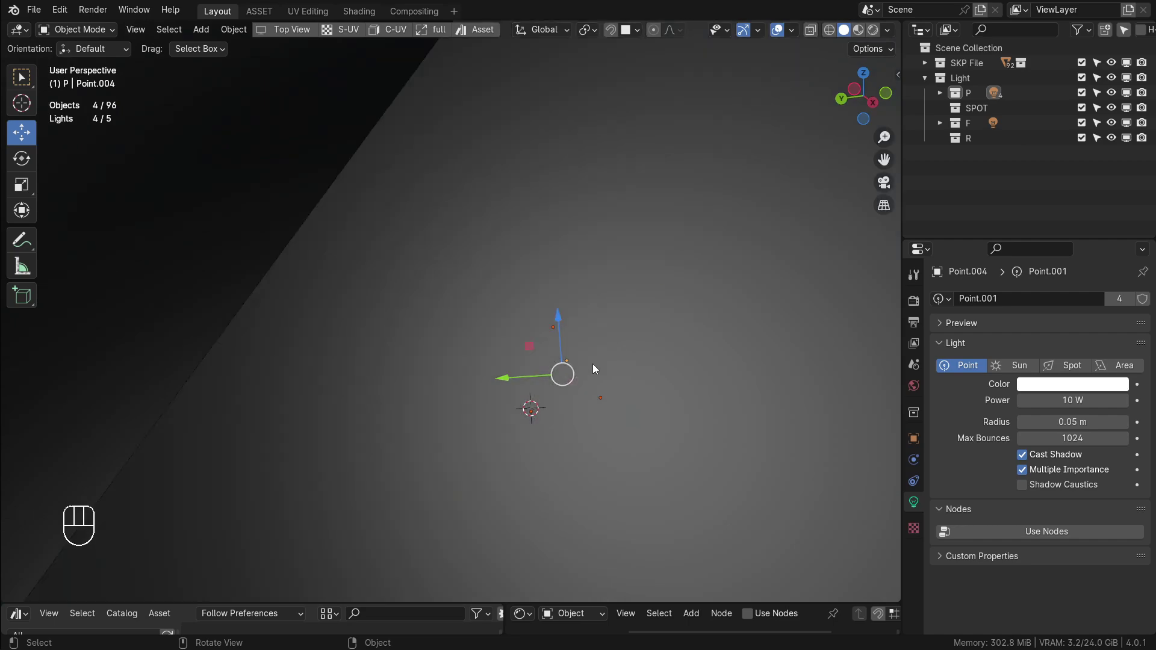
pyautogui.click(505, 371)
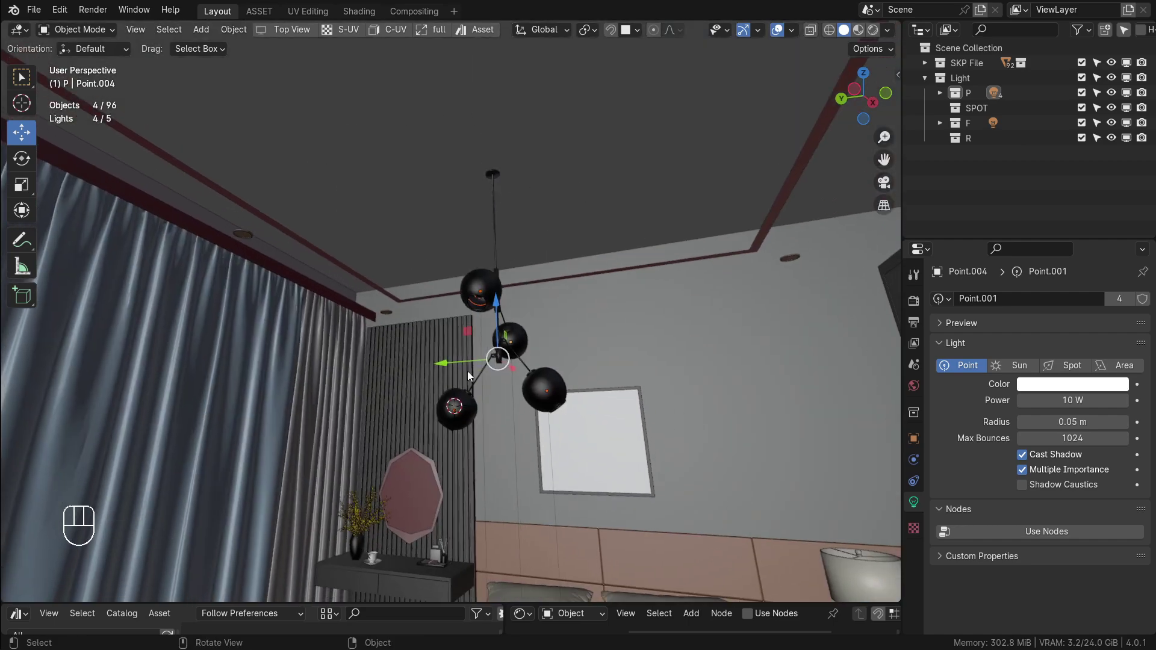
pyautogui.moveTo(486, 414); pyautogui.dragTo(548, 336)
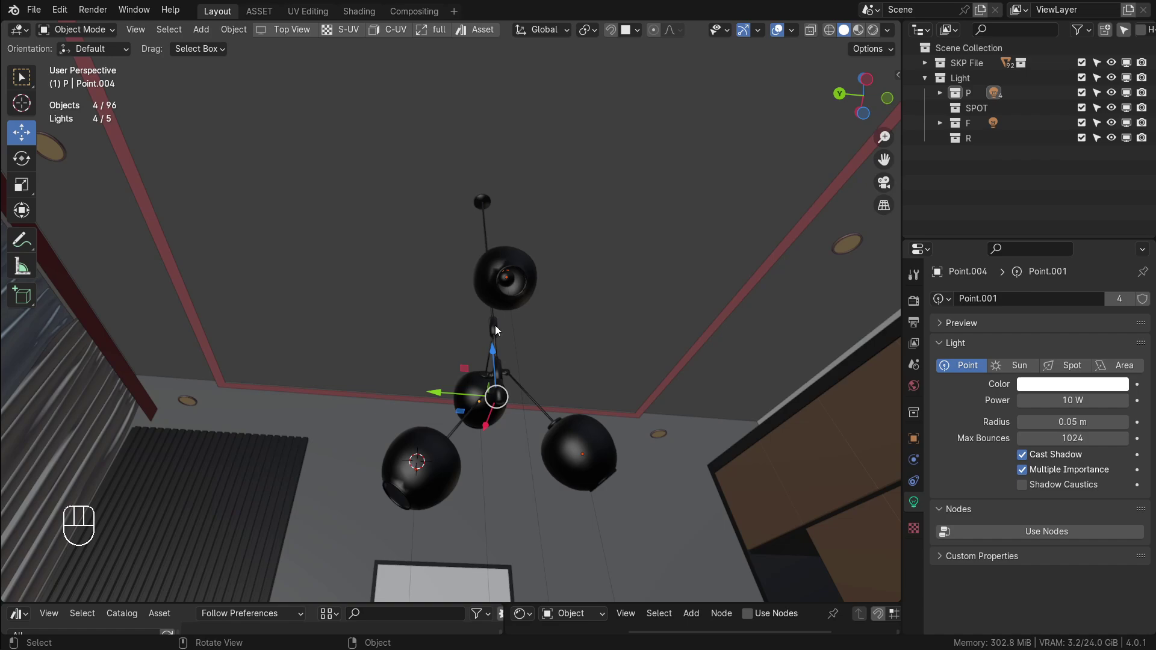
pyautogui.moveTo(523, 276); pyautogui.dragTo(473, 401)
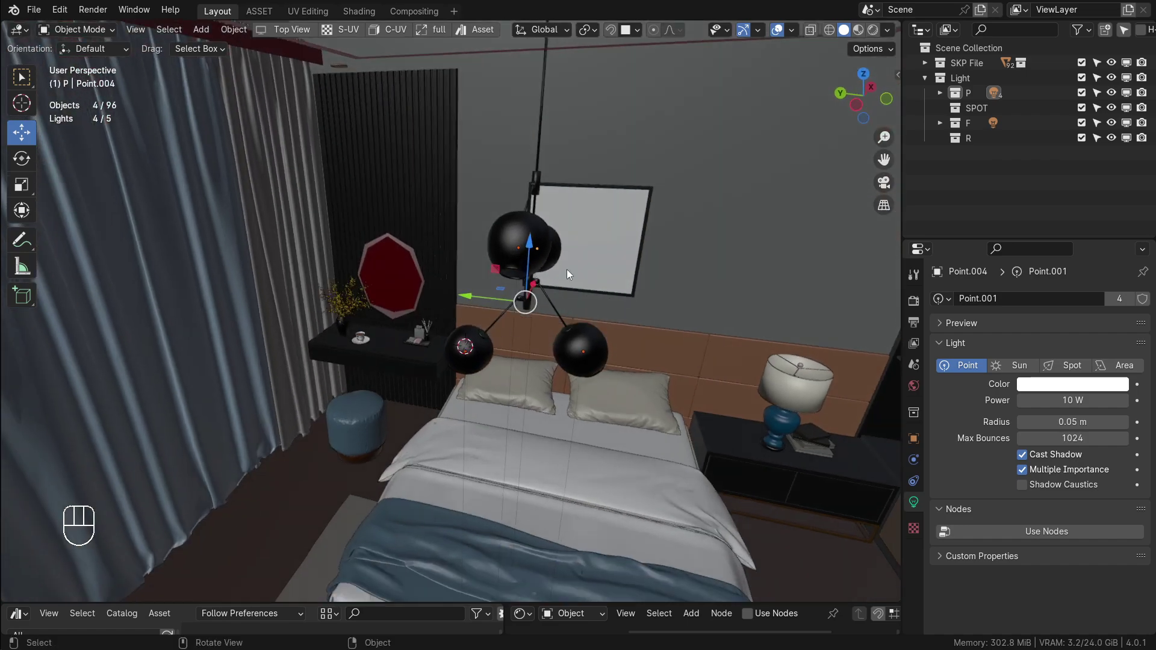
pyautogui.moveTo(478, 276); pyautogui.dragTo(532, 212)
pyautogui.moveTo(515, 248); pyautogui.dragTo(438, 323)
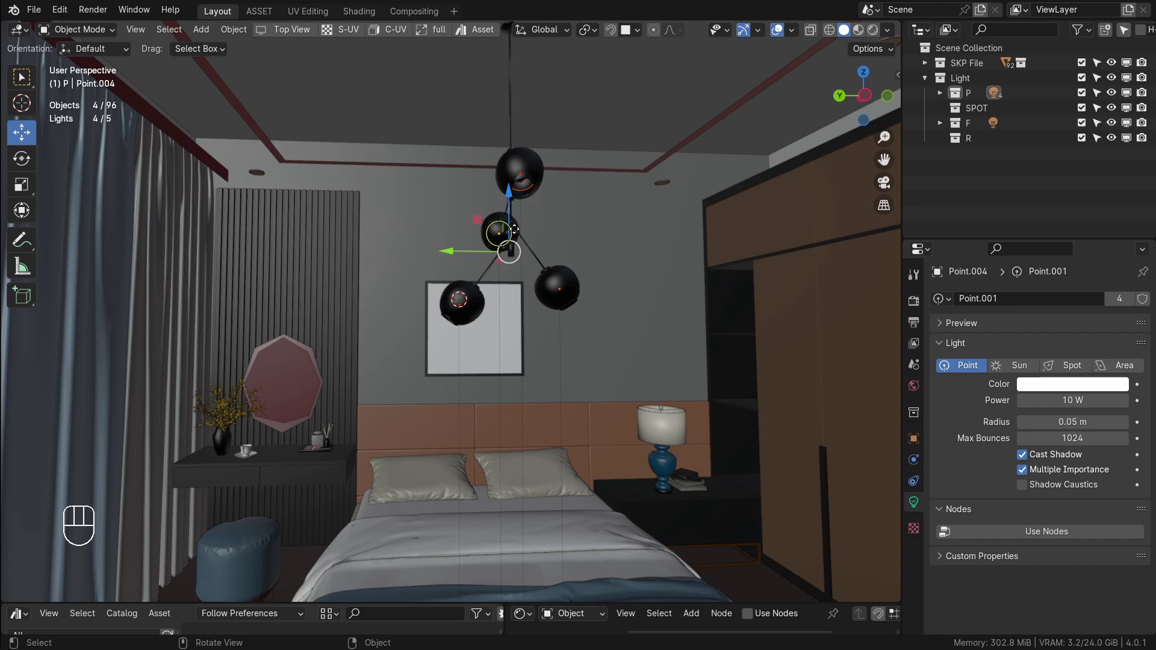
pyautogui.click(519, 233)
pyautogui.press('KP_Divide')
pyautogui.press('KP_Divide')
pyautogui.press('KP_Divide')
pyautogui.press('KP_Divide')
pyautogui.moveTo(669, 227); pyautogui.dragTo(636, 258)
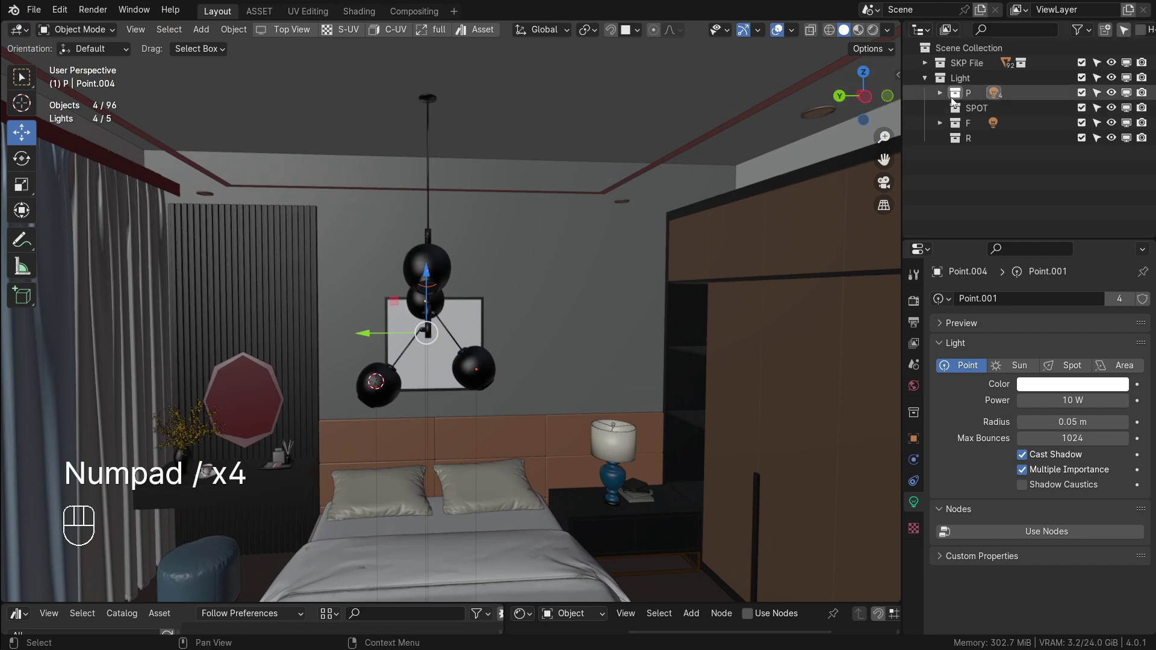
pyautogui.click(950, 98)
pyautogui.click(944, 96)
pyautogui.moveTo(467, 321); pyautogui.dragTo(489, 338)
pyautogui.moveTo(478, 326); pyautogui.dragTo(454, 279)
pyautogui.moveTo(654, 294); pyautogui.dragTo(548, 275)
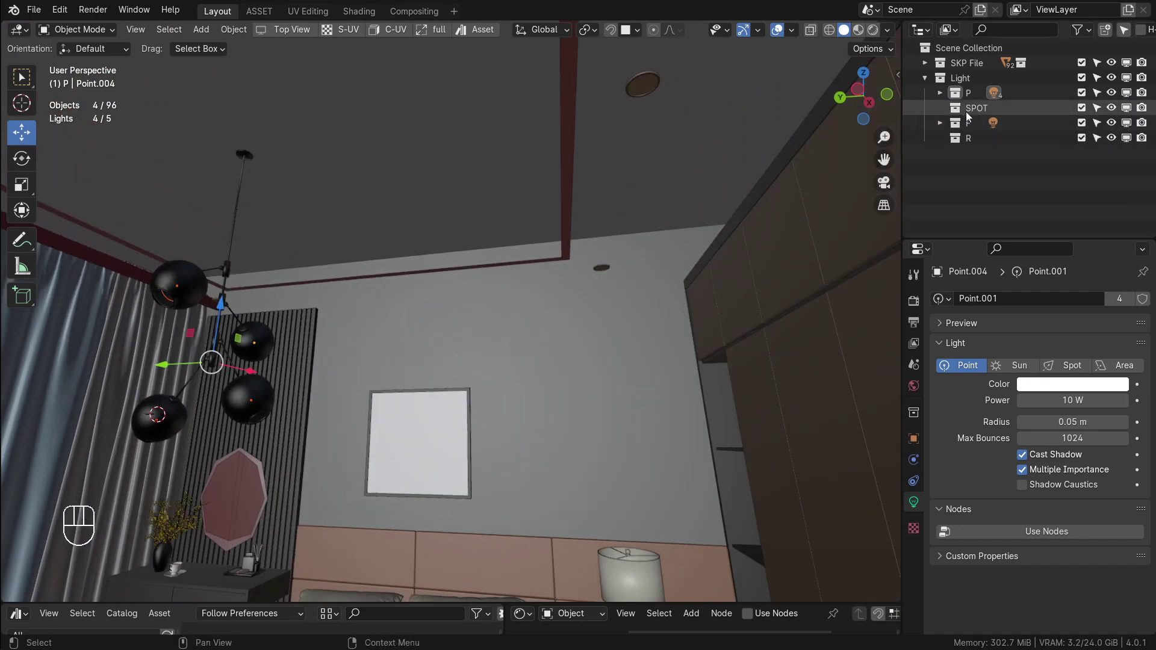
# Activate the SPOT collection and select the ceiling spotlight disc object for isolation
pyautogui.click(970, 115)
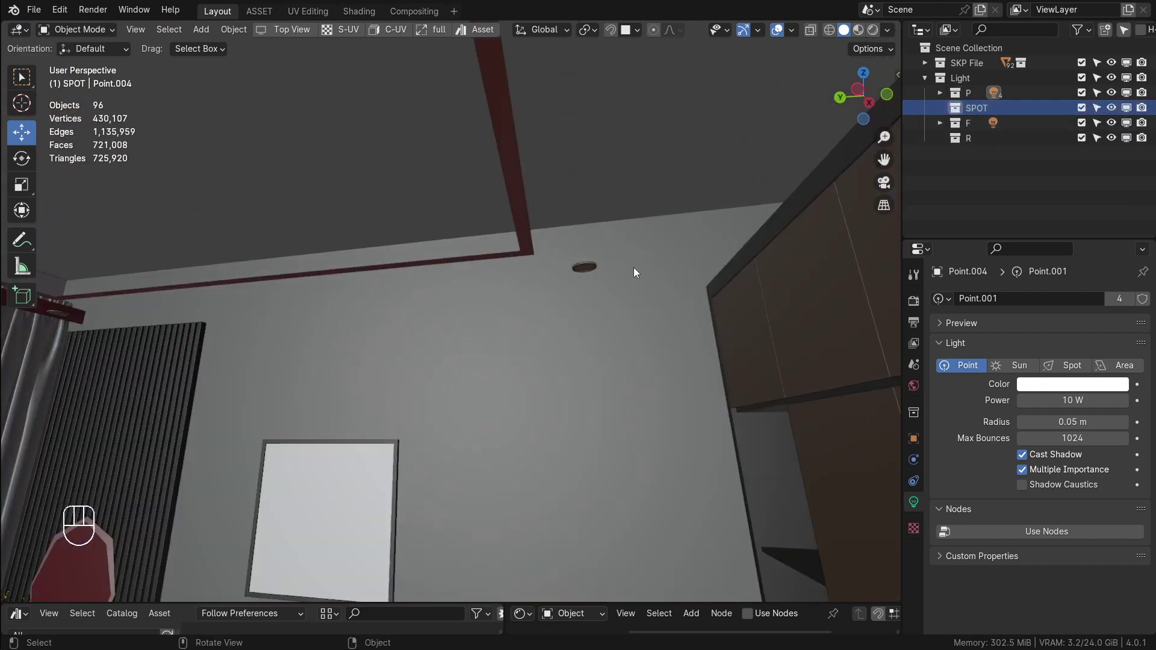
pyautogui.moveTo(574, 273); pyautogui.dragTo(564, 248)
pyautogui.click(531, 206)
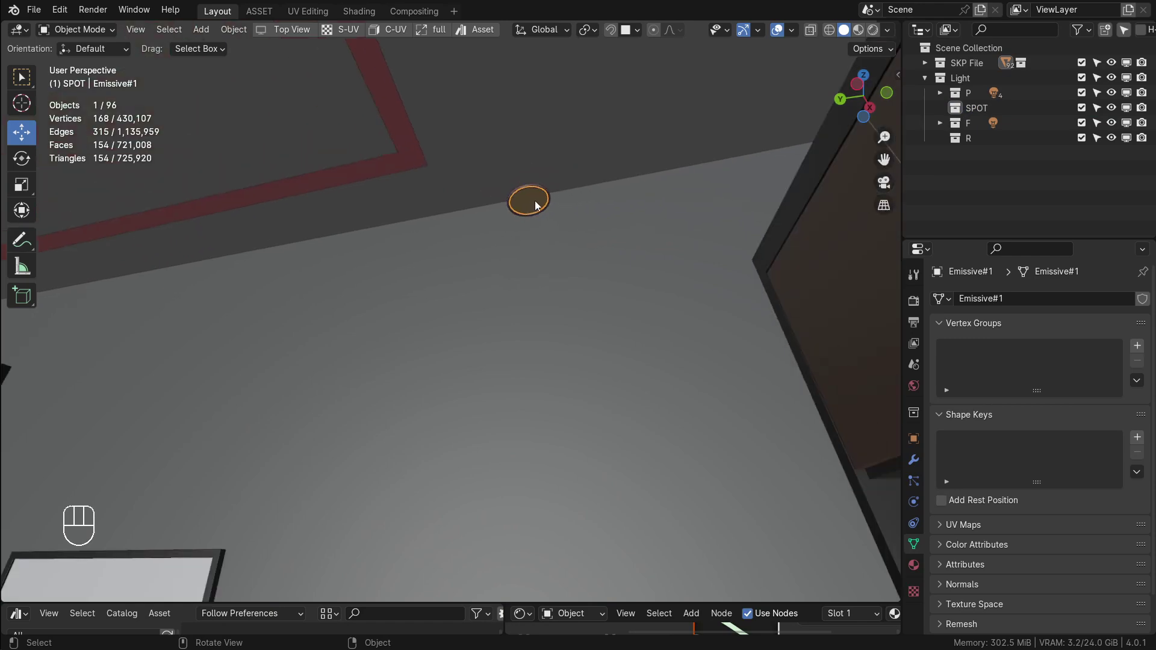
pyautogui.moveTo(538, 207); pyautogui.dragTo(513, 207)
pyautogui.moveTo(536, 212); pyautogui.dragTo(613, 302)
pyautogui.moveTo(560, 290); pyautogui.dragTo(596, 308)
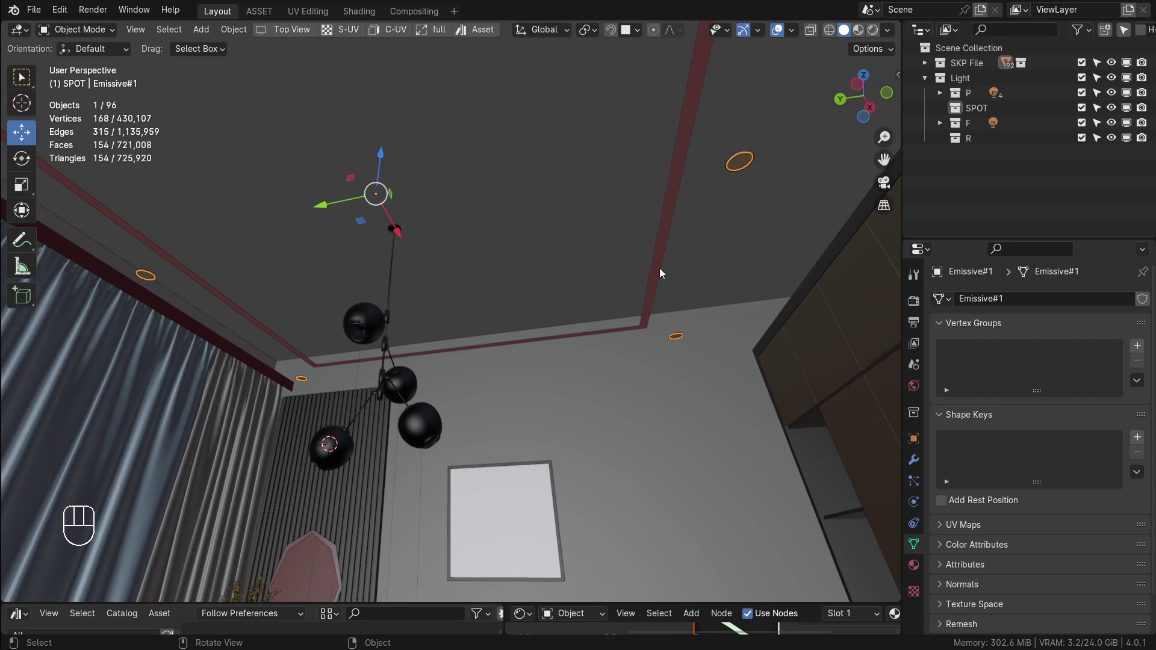
pyautogui.press('KP_Divide')
pyautogui.press('KP_Divide')
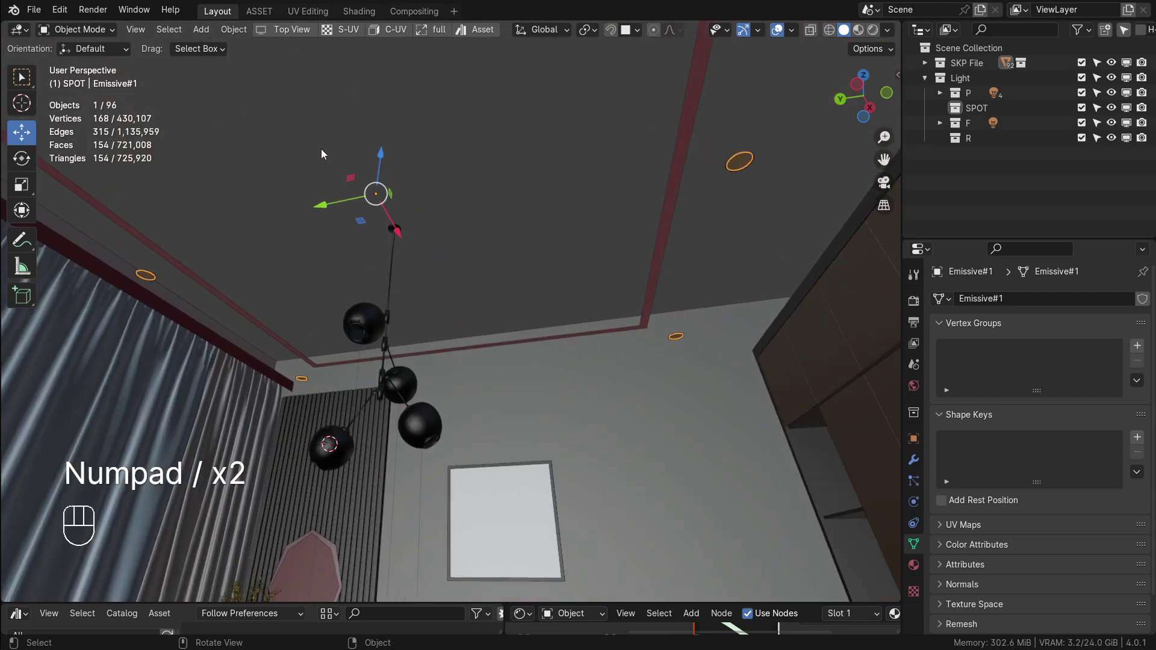
pyautogui.moveTo(146, 34); pyautogui.dragTo(380, 173)
# Isolate the ceiling discs, view them from above and set the 3D cursor at one disc's centre
pyautogui.middleClick(527, 217)
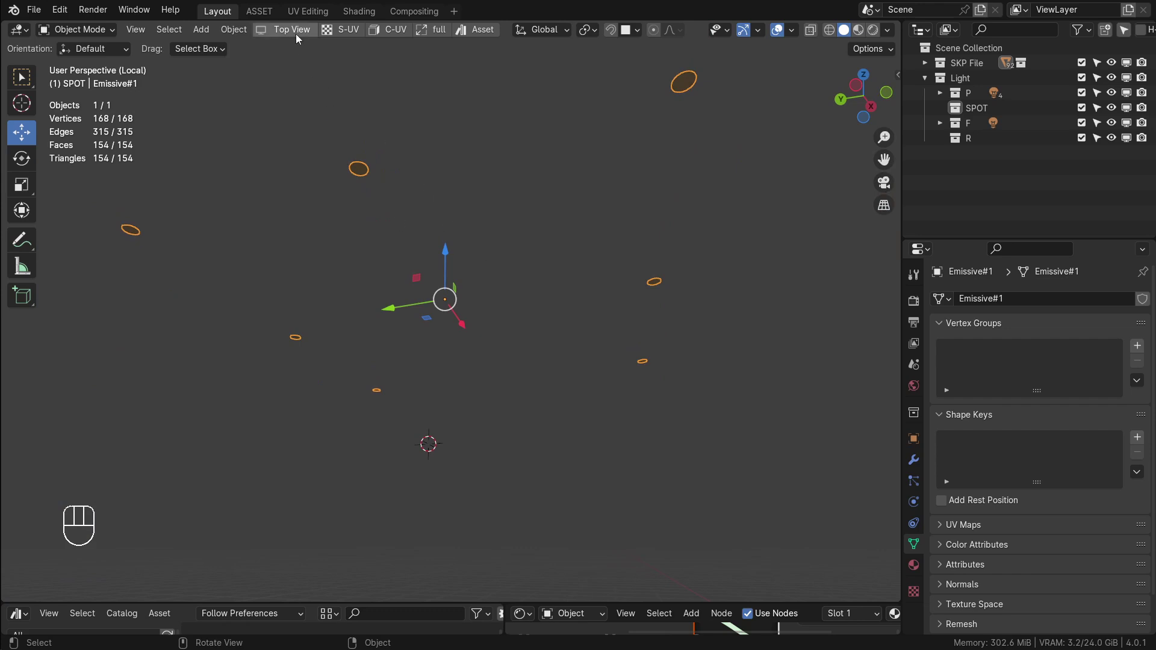
pyautogui.moveTo(300, 33); pyautogui.dragTo(554, 374)
pyautogui.moveTo(550, 373); pyautogui.dragTo(524, 375)
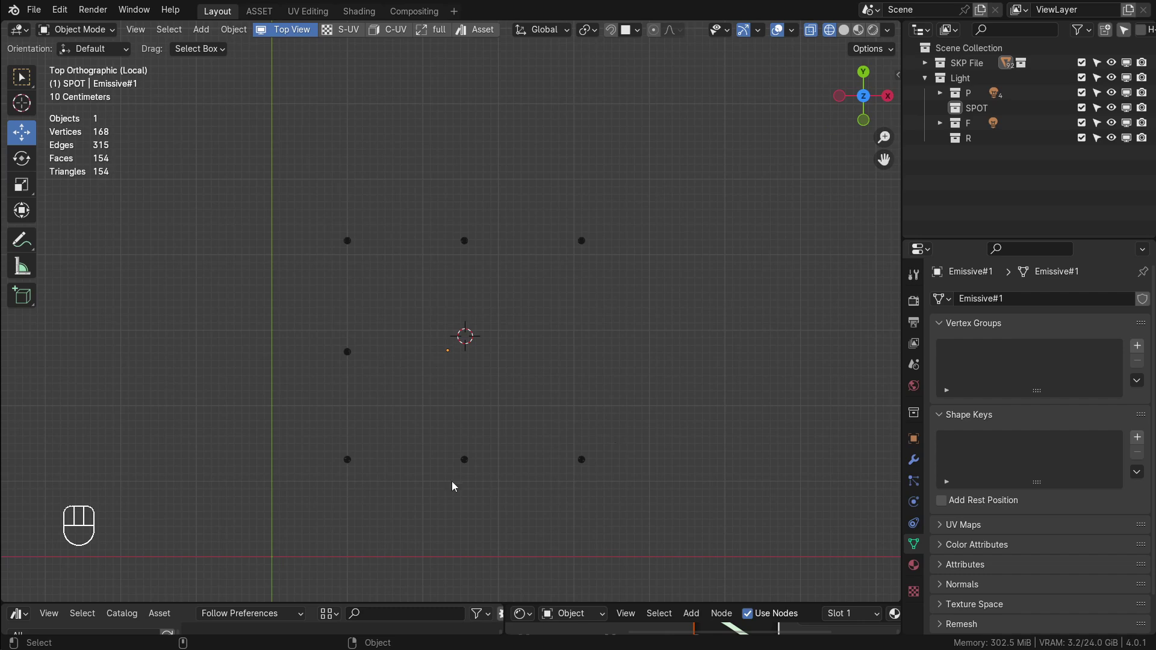
pyautogui.moveTo(578, 286); pyautogui.dragTo(580, 321)
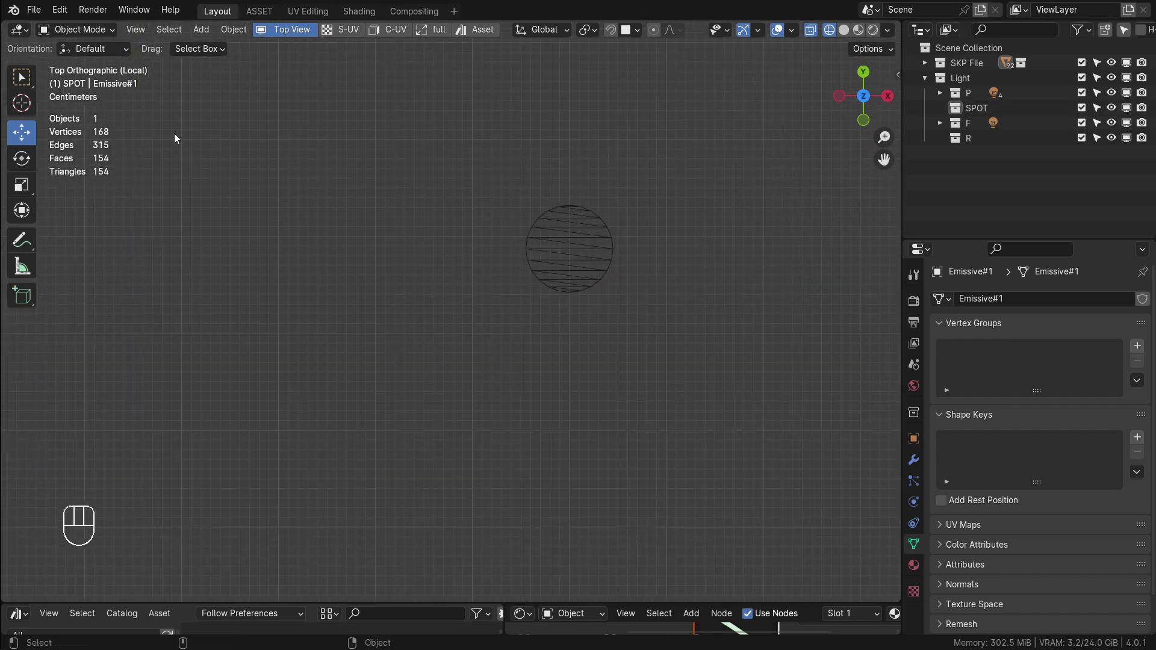
pyautogui.click(27, 107)
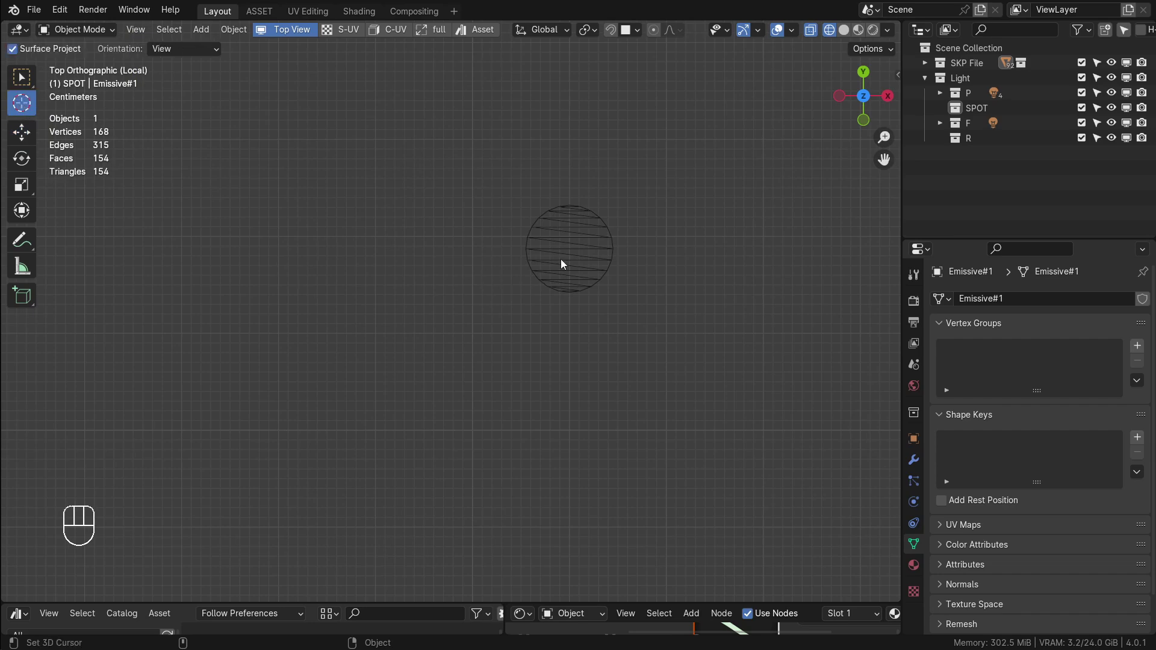
pyautogui.click(573, 252)
pyautogui.click(573, 254)
# Add an area light at the disc's centre and set its shape to Disk, 0.09 m across
pyautogui.moveTo(206, 36); pyautogui.dragTo(352, 279)
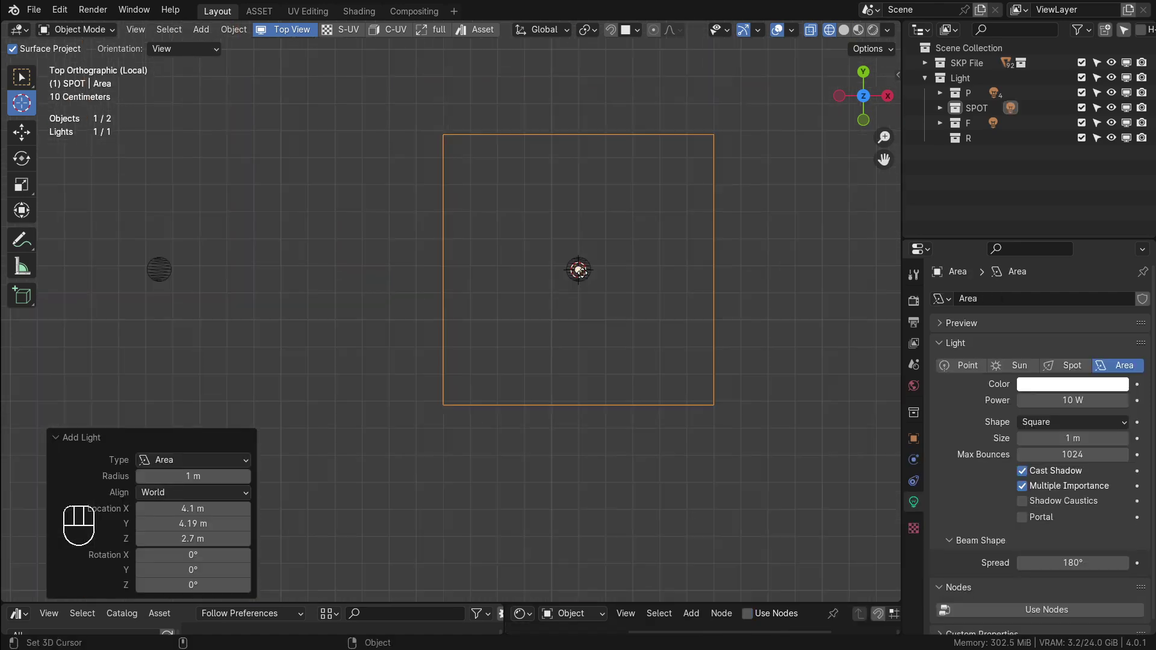
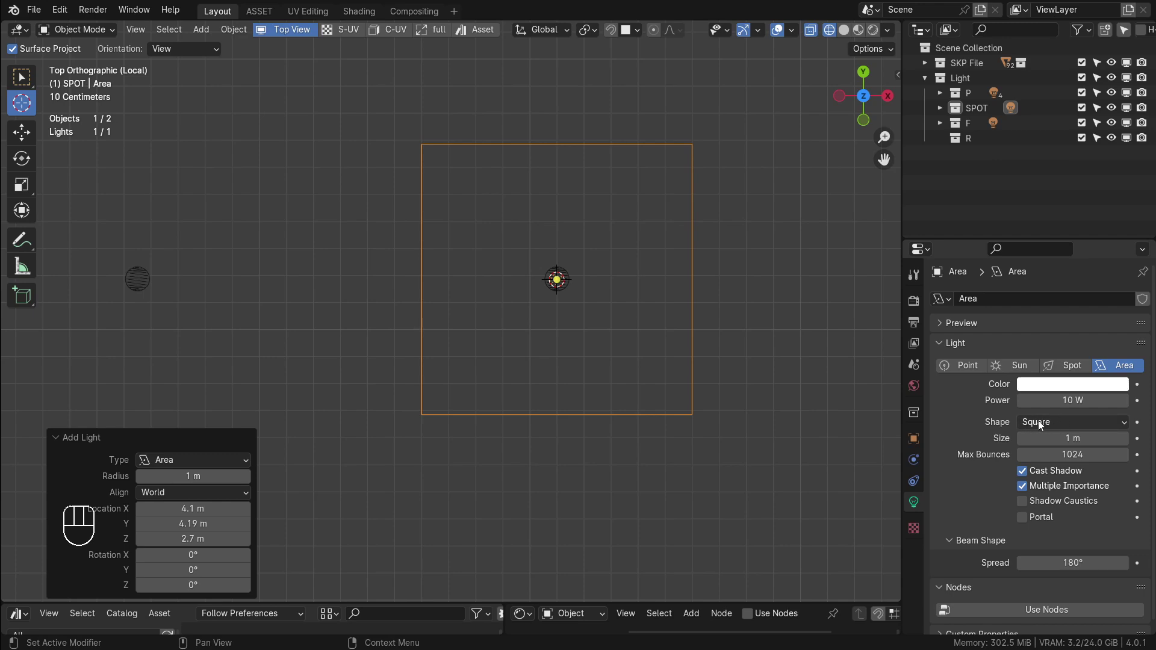
pyautogui.moveTo(1047, 429); pyautogui.dragTo(1047, 475)
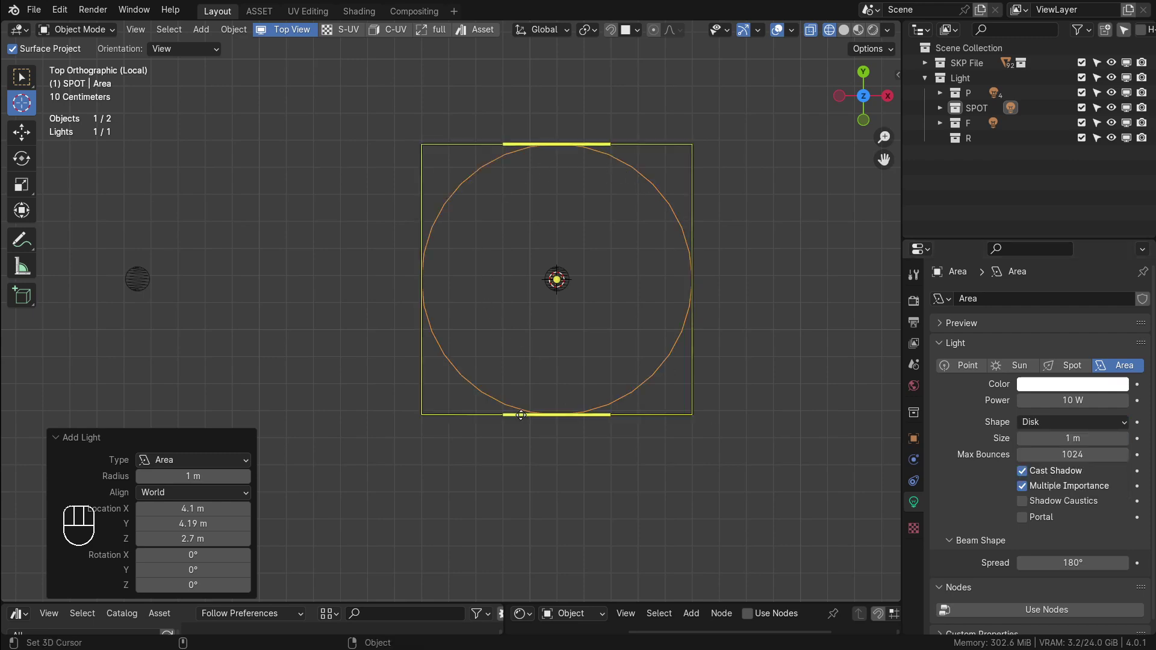
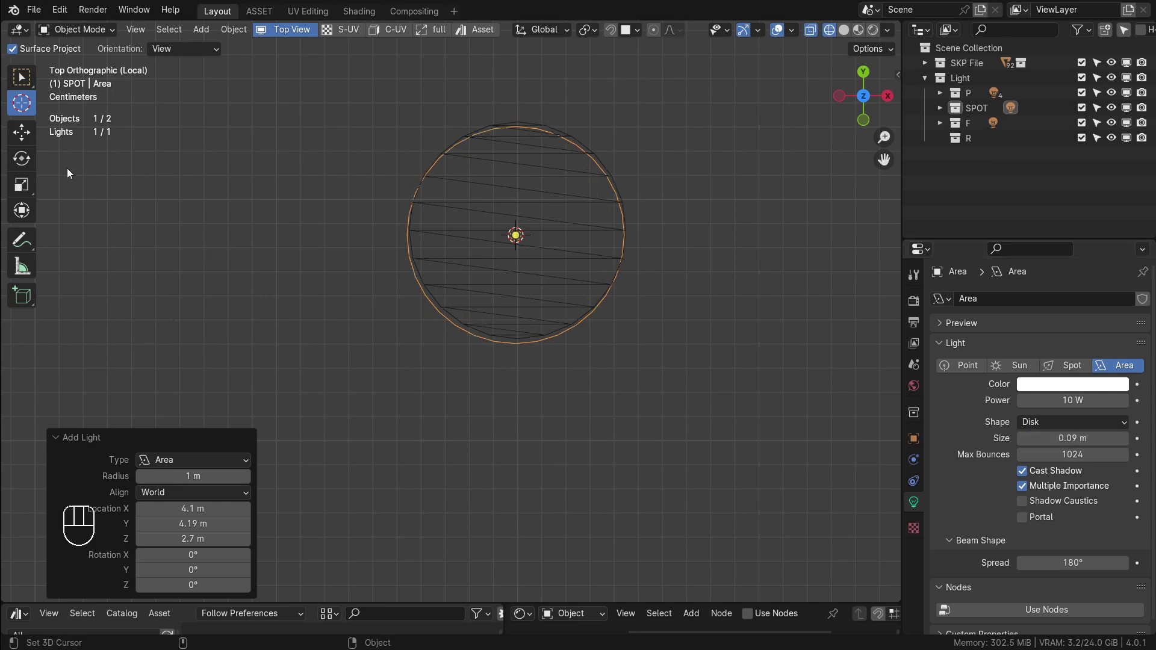
# Undo stray edits and switch to the Move tool with the disk light selected
pyautogui.click(26, 141)
pyautogui.click(519, 226)
pyautogui.press('ctrl+z')
pyautogui.doubleClick(519, 232)
pyautogui.press('ctrl+z')
pyautogui.click(544, 236)
pyautogui.click(518, 200)
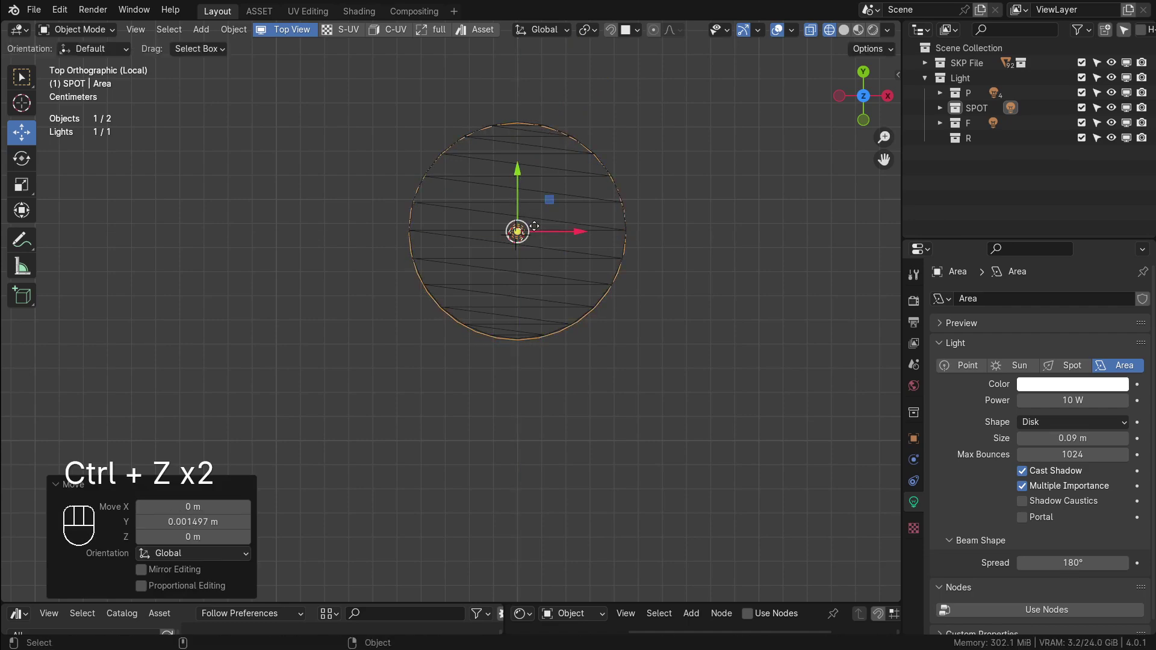
# Zoom out over the neighbouring rings and linked-duplicate the disk area light
pyautogui.middleClick(565, 187)
pyautogui.moveTo(597, 206); pyautogui.dragTo(637, 206)
pyautogui.moveTo(660, 211); pyautogui.dragTo(715, 230)
pyautogui.moveTo(699, 238); pyautogui.dragTo(669, 178)
pyautogui.click(617, 34)
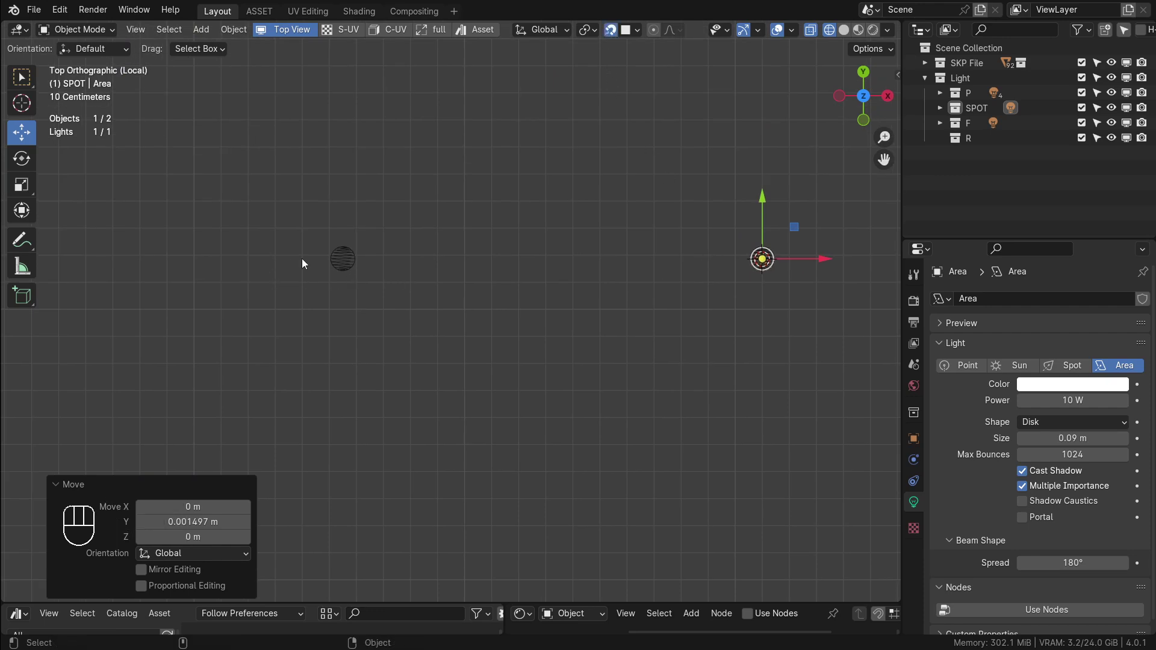
pyautogui.moveTo(556, 329); pyautogui.dragTo(578, 347)
pyautogui.moveTo(587, 349); pyautogui.dragTo(563, 336)
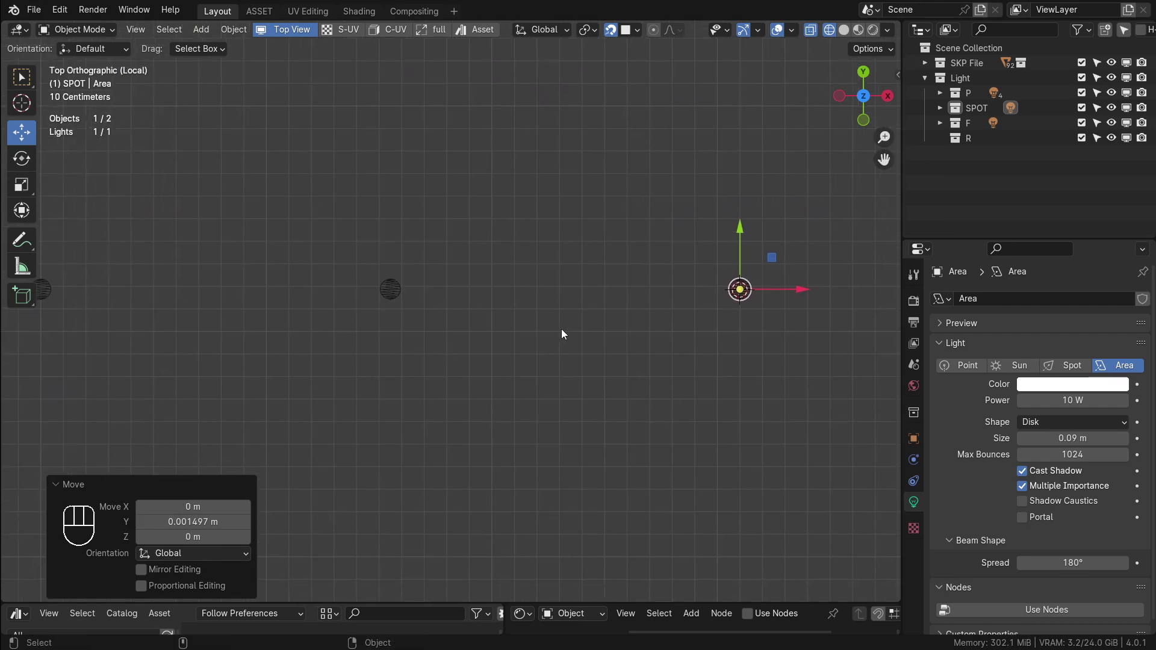
pyautogui.press('alt+d')
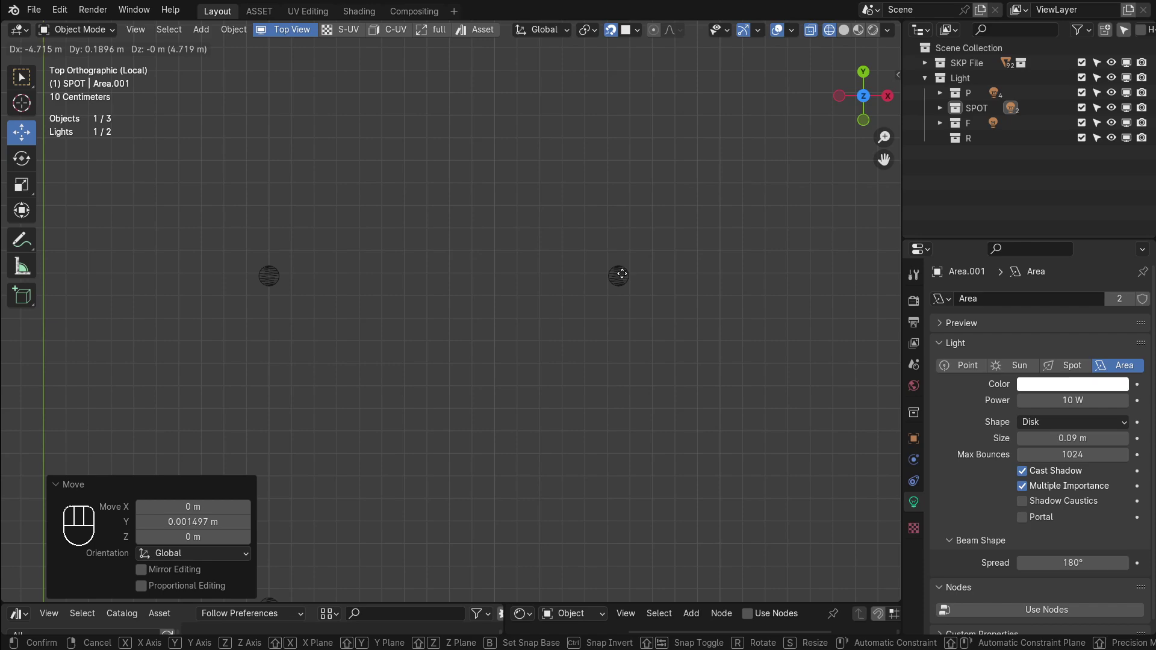
# Delete the misplaced copy, then linked-duplicate the disk light onto the next spotlight ring
pyautogui.click(607, 269)
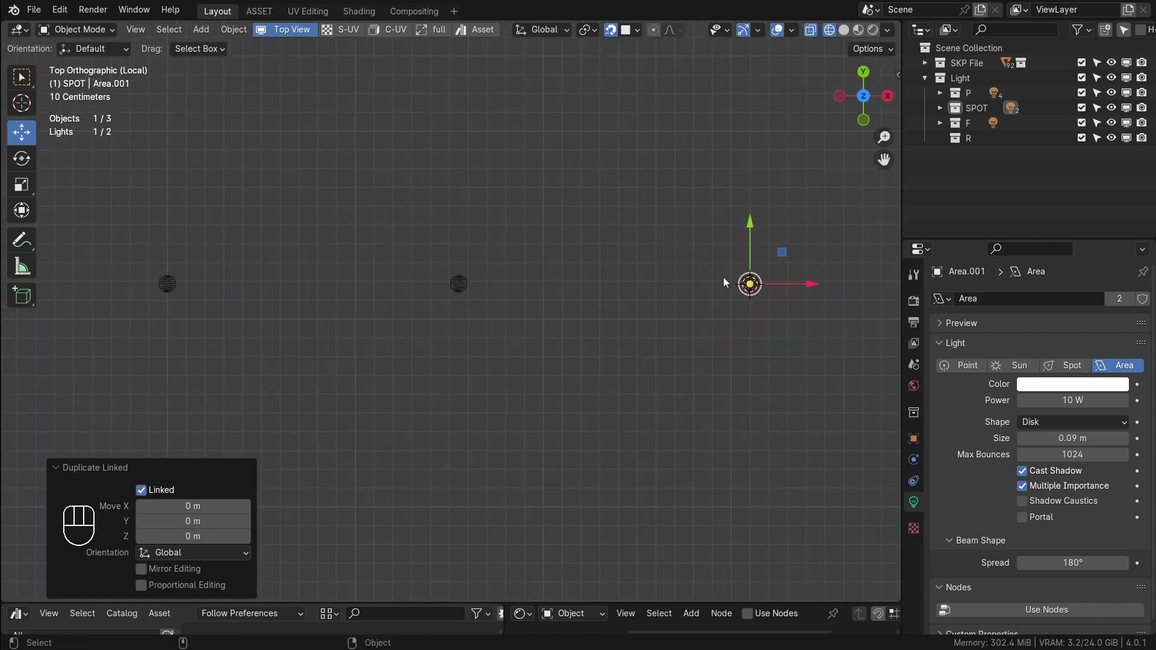
pyautogui.press('Delete')
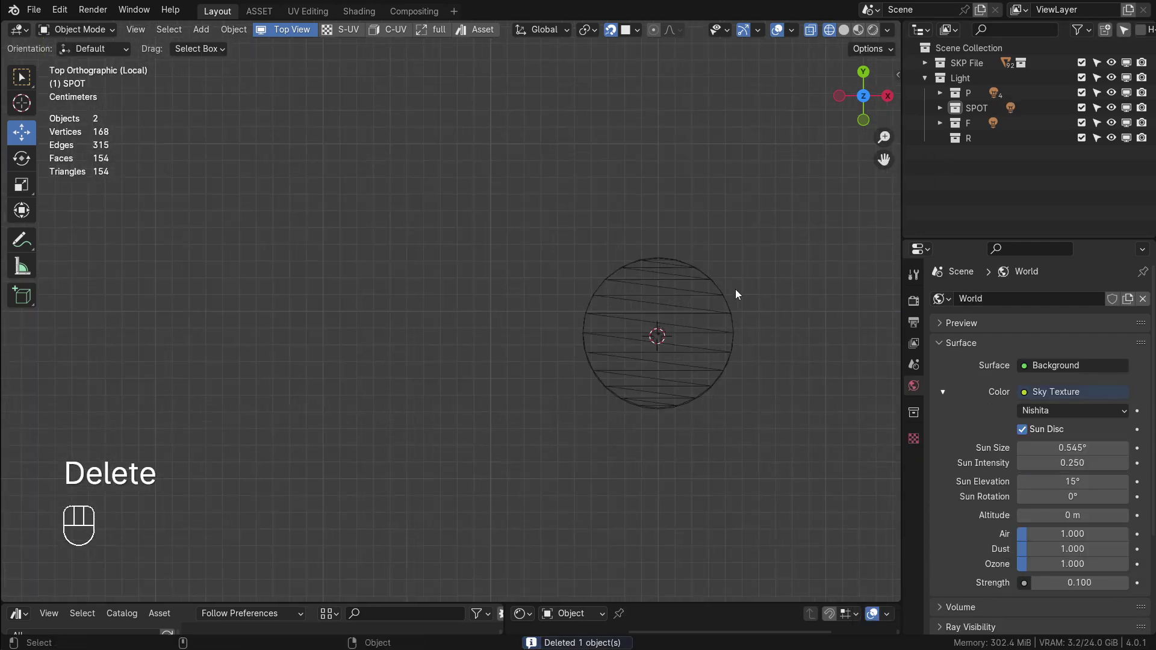
pyautogui.click(645, 334)
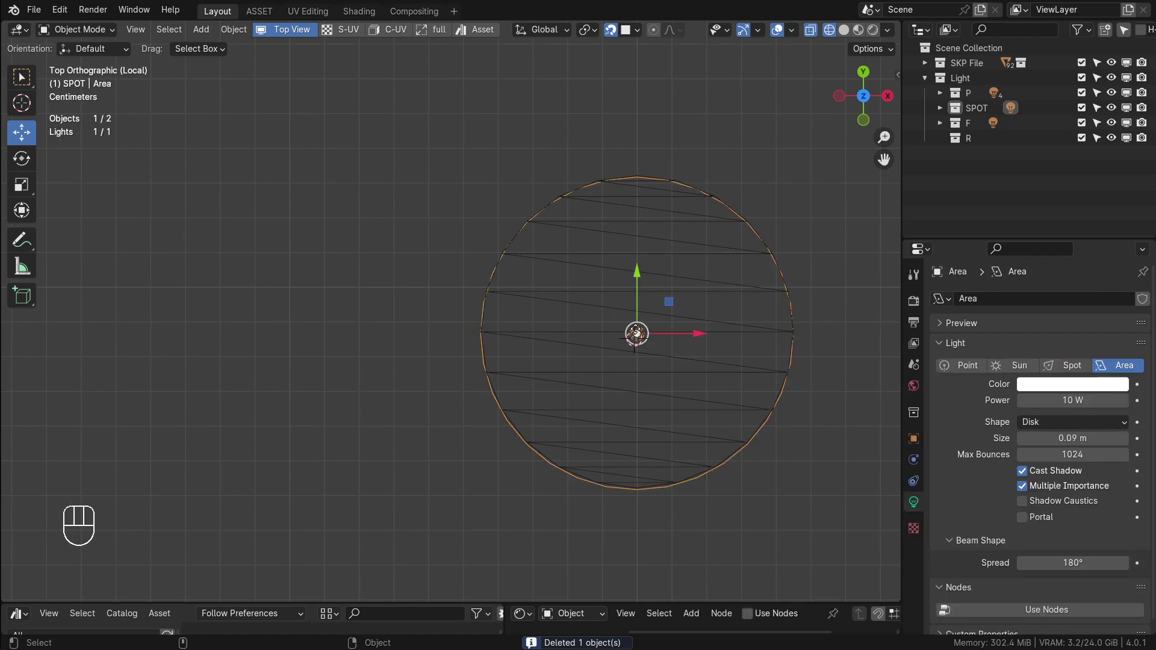
pyautogui.moveTo(418, 301); pyautogui.dragTo(575, 283)
pyautogui.click(432, 293)
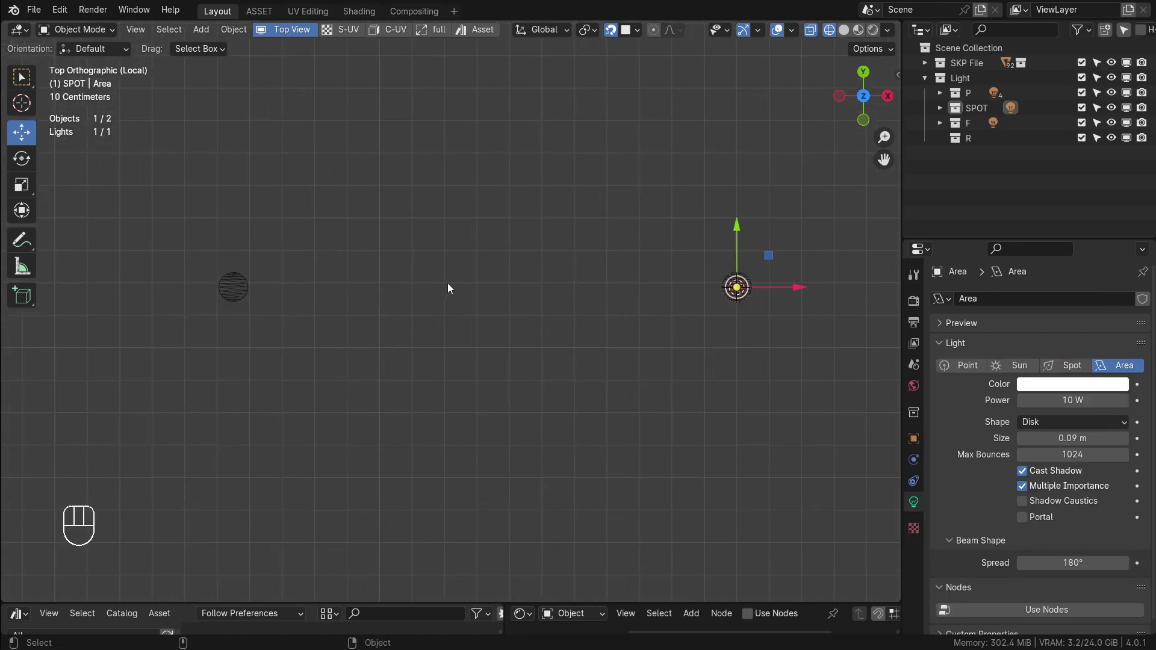
pyautogui.press('alt+d')
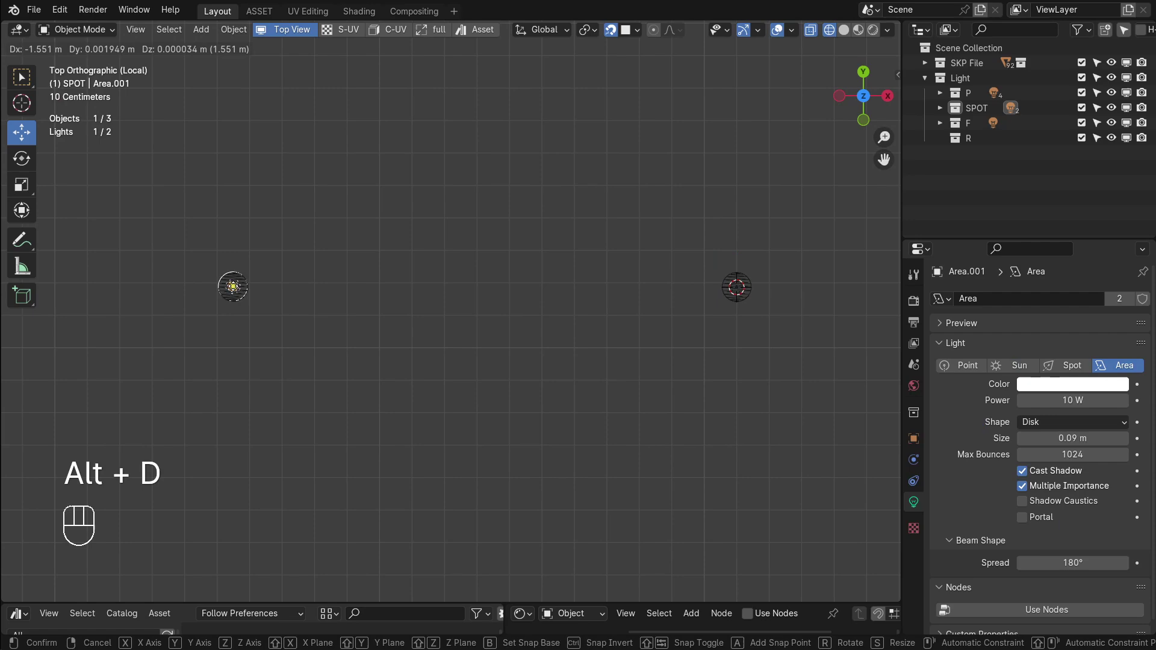
pyautogui.moveTo(276, 318); pyautogui.dragTo(571, 280)
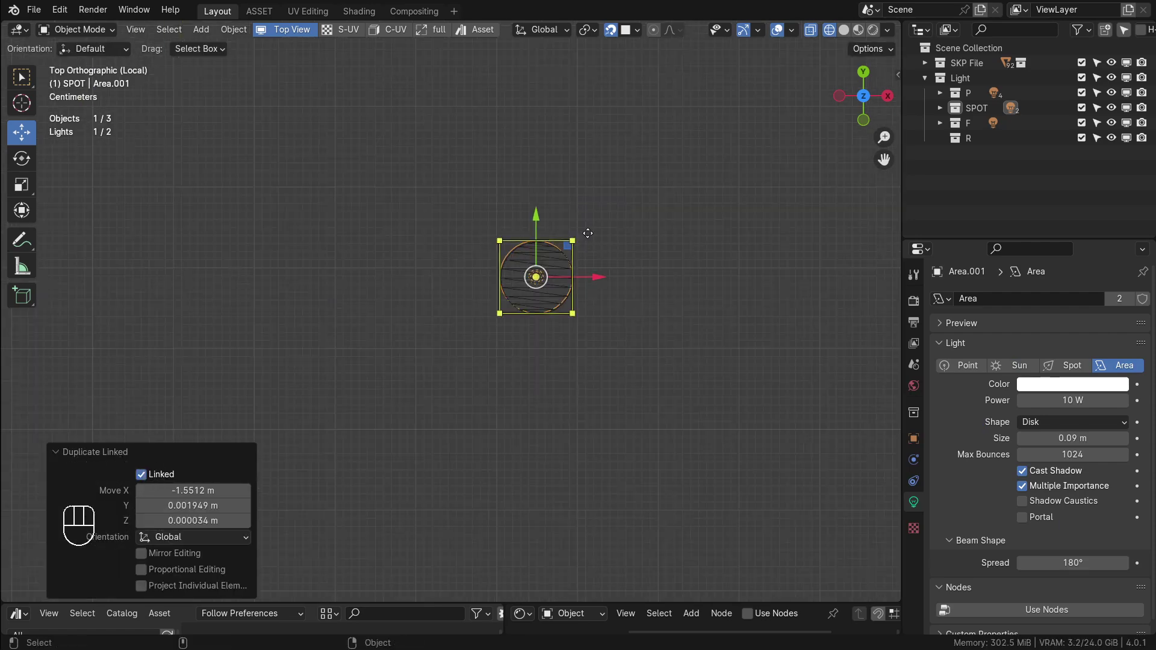
pyautogui.moveTo(489, 280); pyautogui.dragTo(549, 276)
pyautogui.middleClick(442, 289)
pyautogui.middleClick(447, 290)
# Linked-duplicate four more disk lights onto the remaining rings, completing seven through Area.006
pyautogui.press('alt+d')
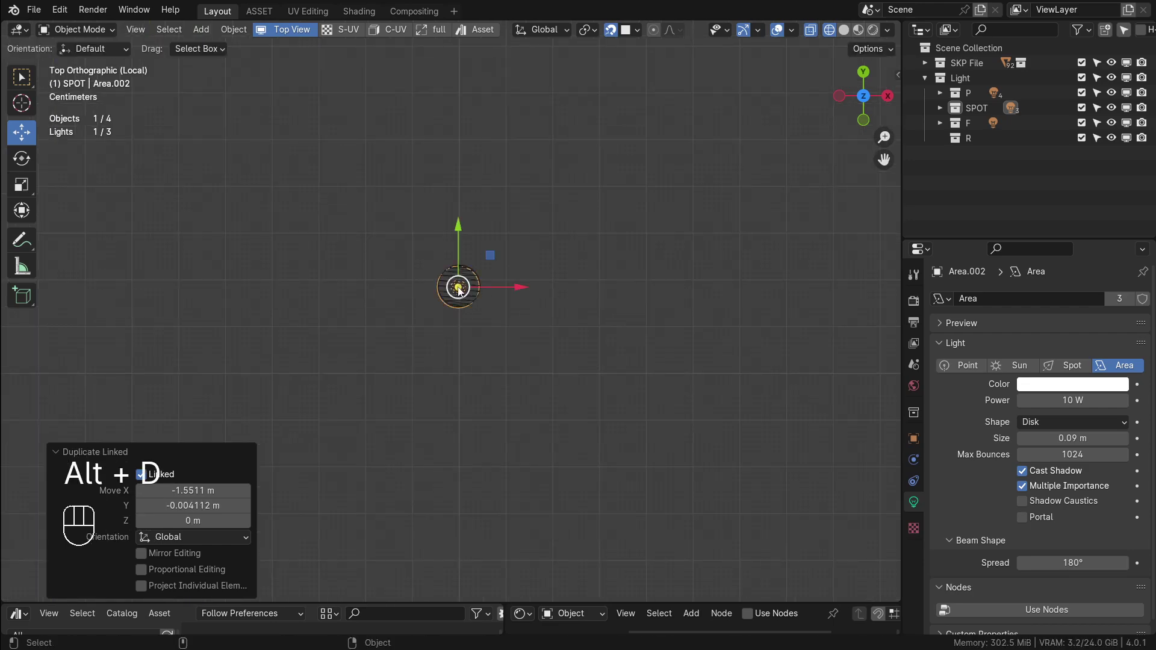
pyautogui.click(60, 454)
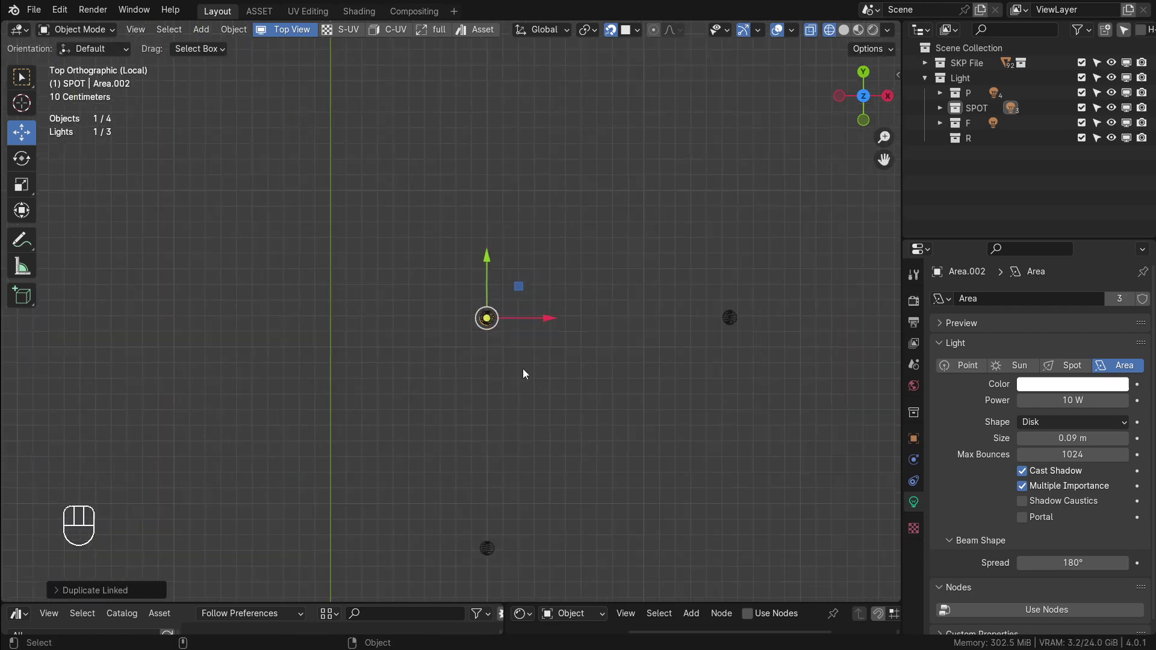
pyautogui.moveTo(500, 339); pyautogui.dragTo(511, 211)
pyautogui.press('alt+d')
pyautogui.moveTo(501, 427); pyautogui.dragTo(512, 113)
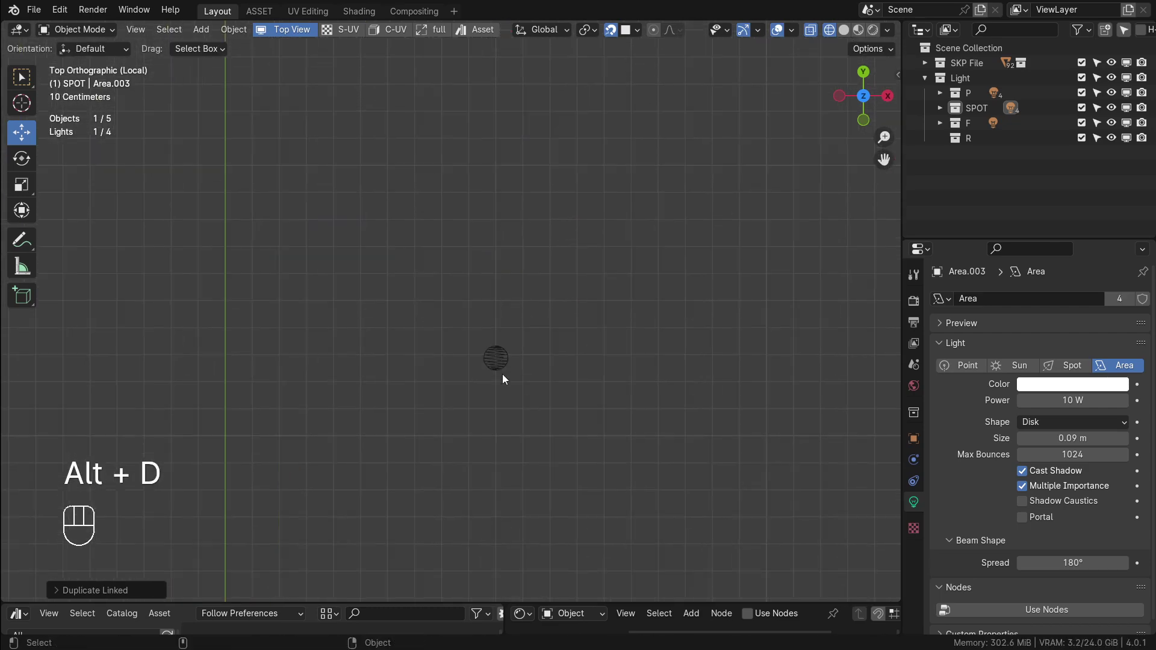
pyautogui.press('alt+d')
pyautogui.click(662, 321)
pyautogui.press('alt+d')
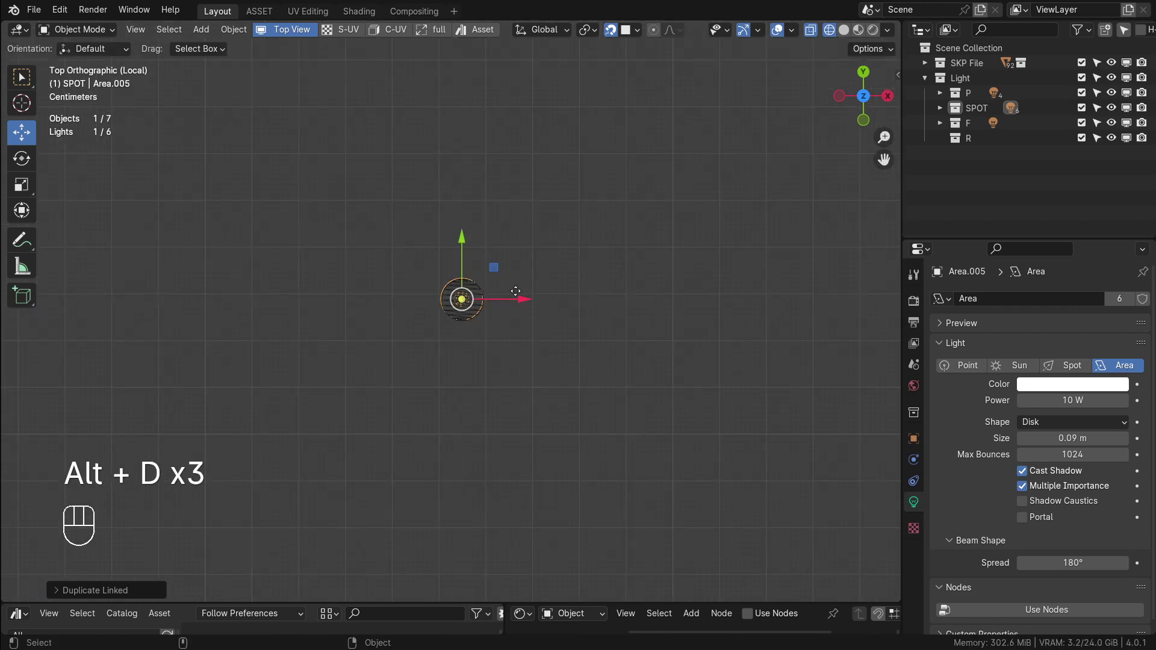
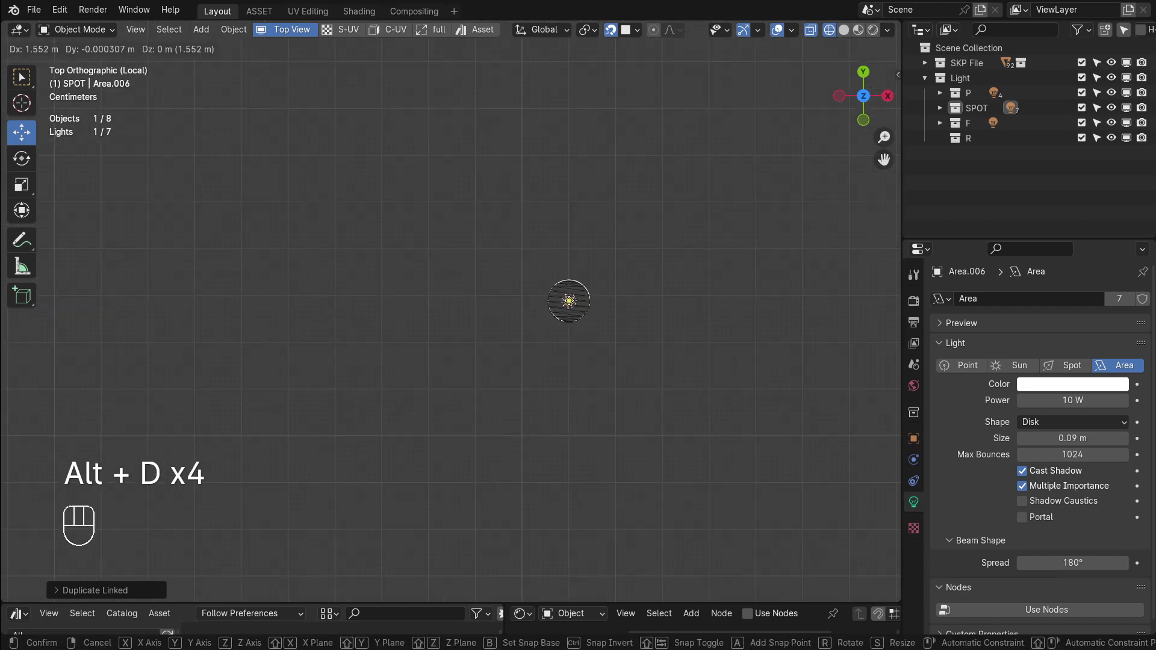
pyautogui.moveTo(474, 269); pyautogui.dragTo(526, 381)
pyautogui.moveTo(489, 304); pyautogui.dragTo(558, 304)
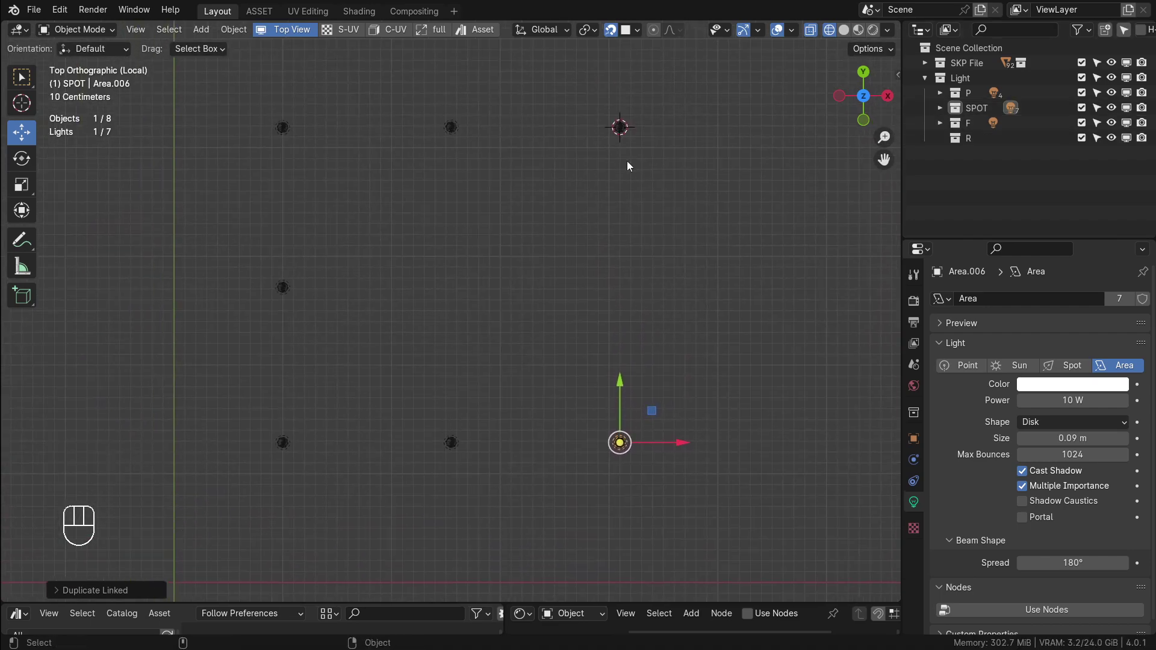
# Select all seven disk lights in perspective and shift them together along Z
pyautogui.click(943, 110)
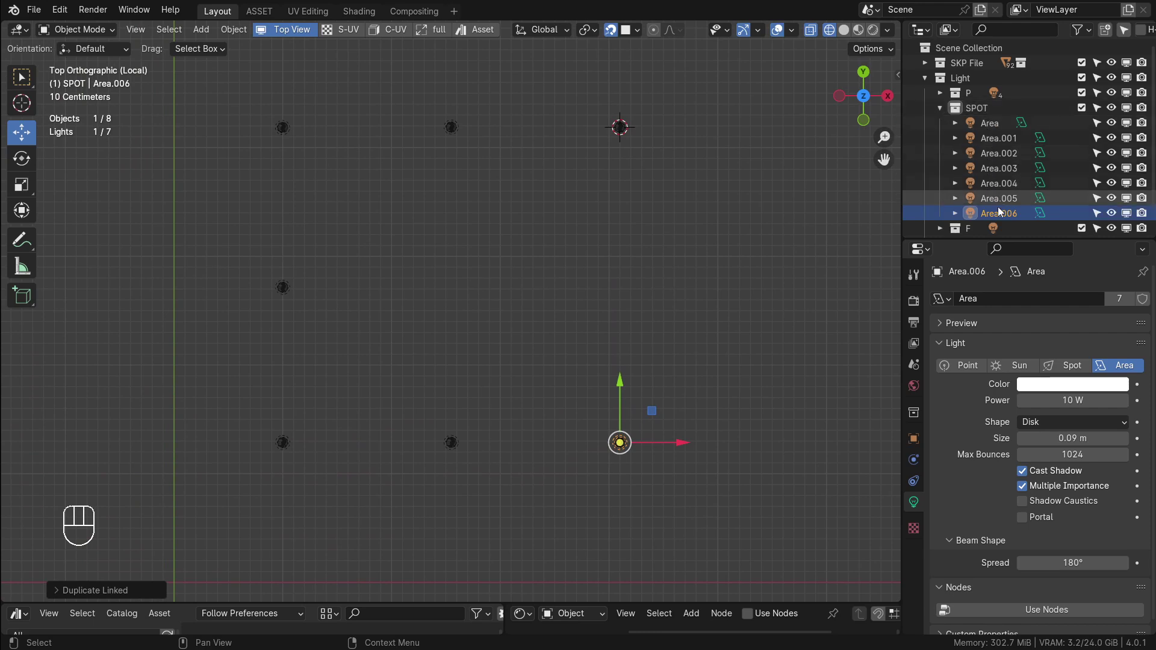
pyautogui.click(944, 113)
pyautogui.moveTo(592, 254); pyautogui.dragTo(625, 187)
pyautogui.click(291, 33)
pyautogui.click(616, 32)
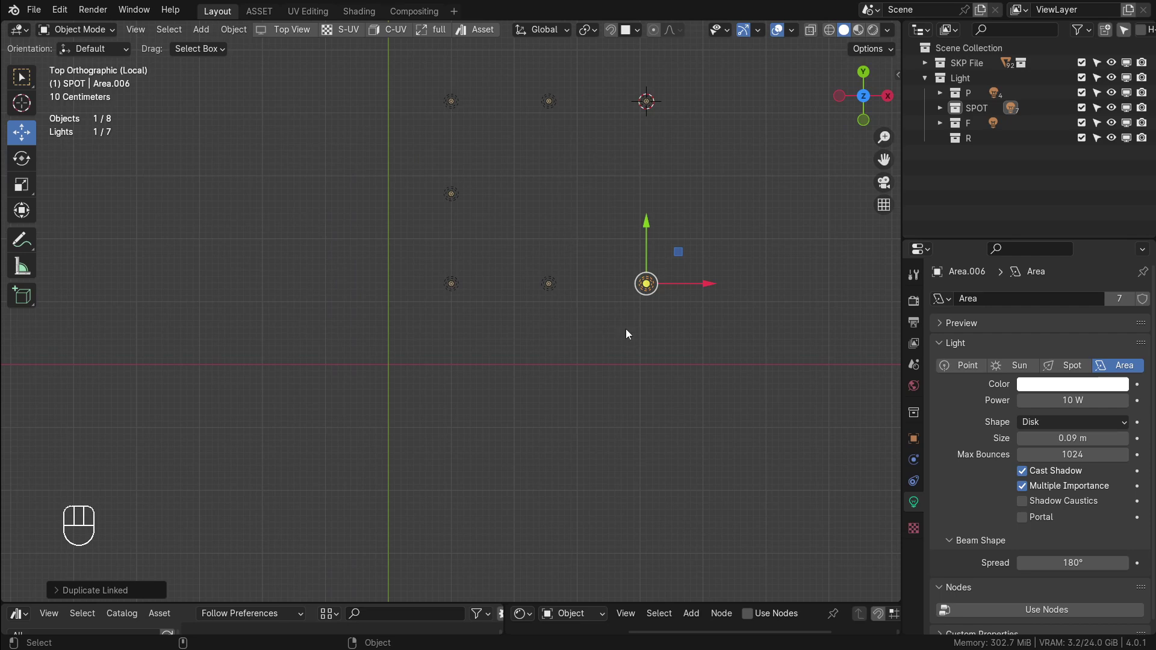
pyautogui.moveTo(582, 345); pyautogui.dragTo(579, 155)
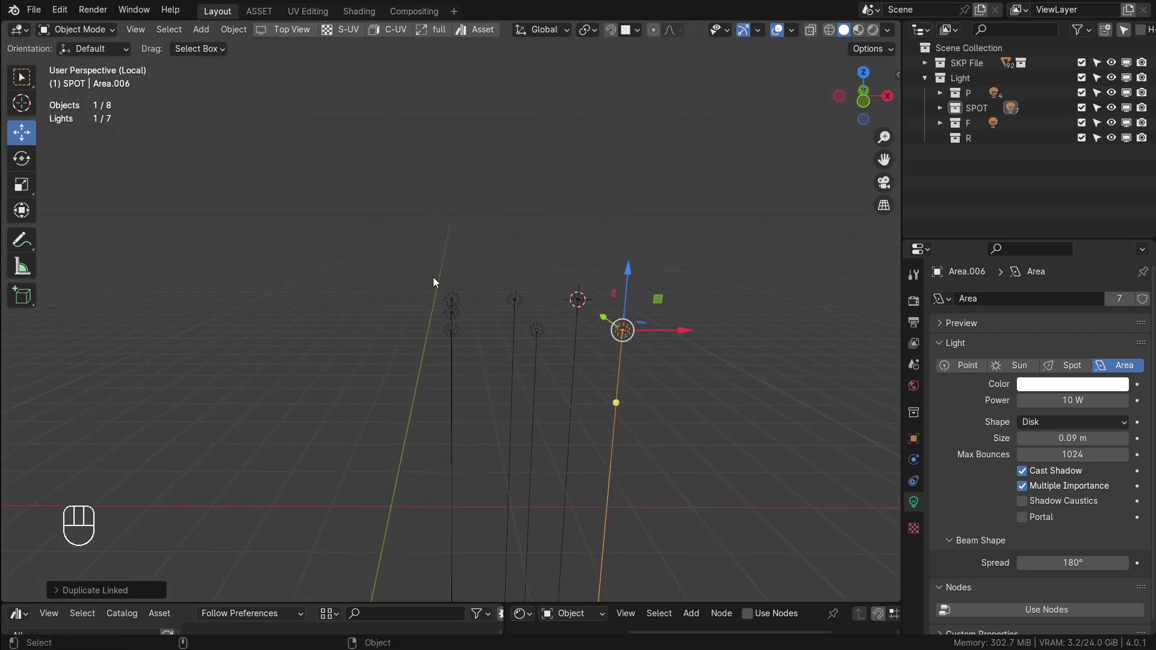
pyautogui.moveTo(465, 335); pyautogui.dragTo(440, 256)
pyautogui.moveTo(544, 280); pyautogui.dragTo(565, 247)
pyautogui.middleClick(560, 250)
pyautogui.moveTo(714, 278); pyautogui.dragTo(326, 420)
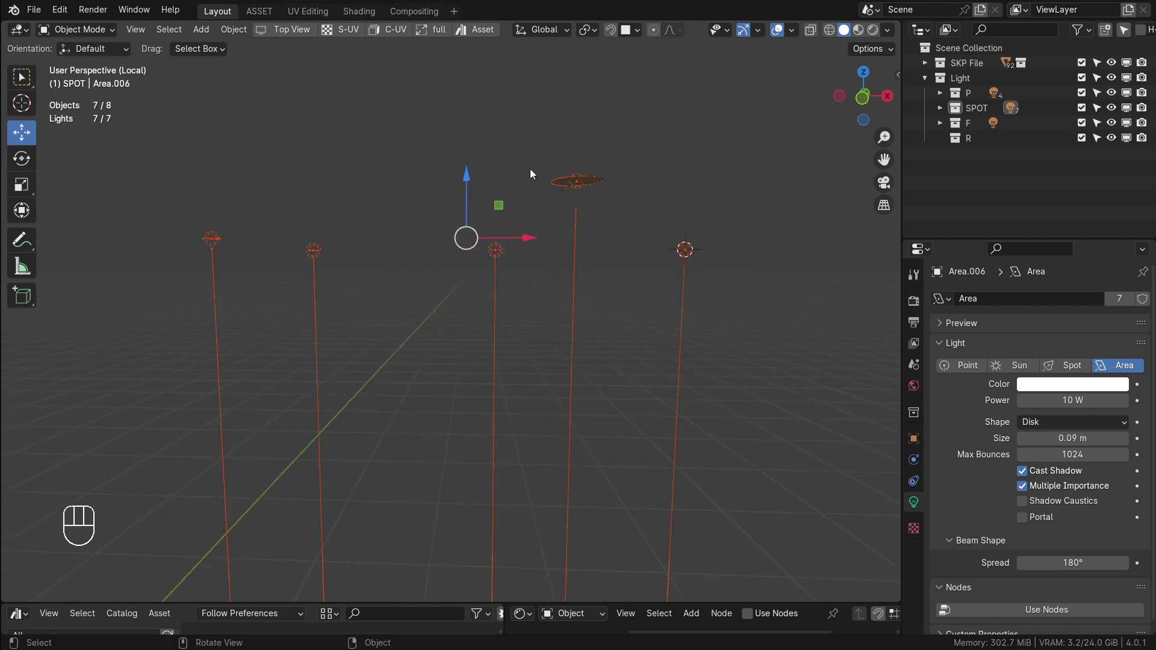
pyautogui.middleClick(588, 196)
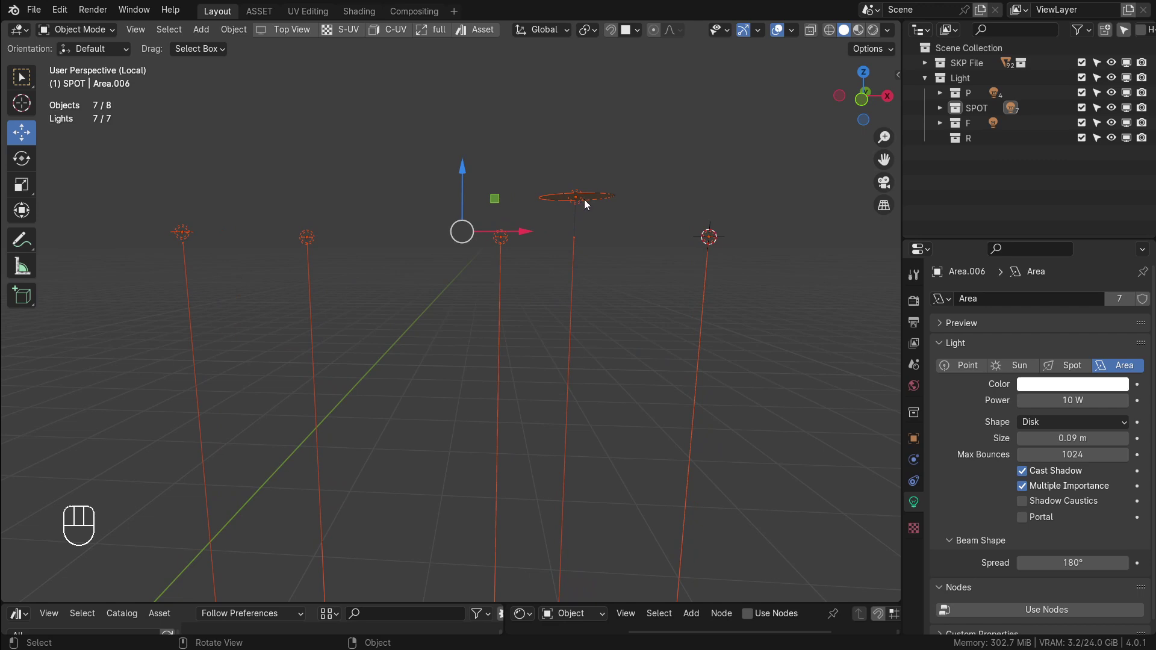
pyautogui.click(465, 183)
pyautogui.click(462, 181)
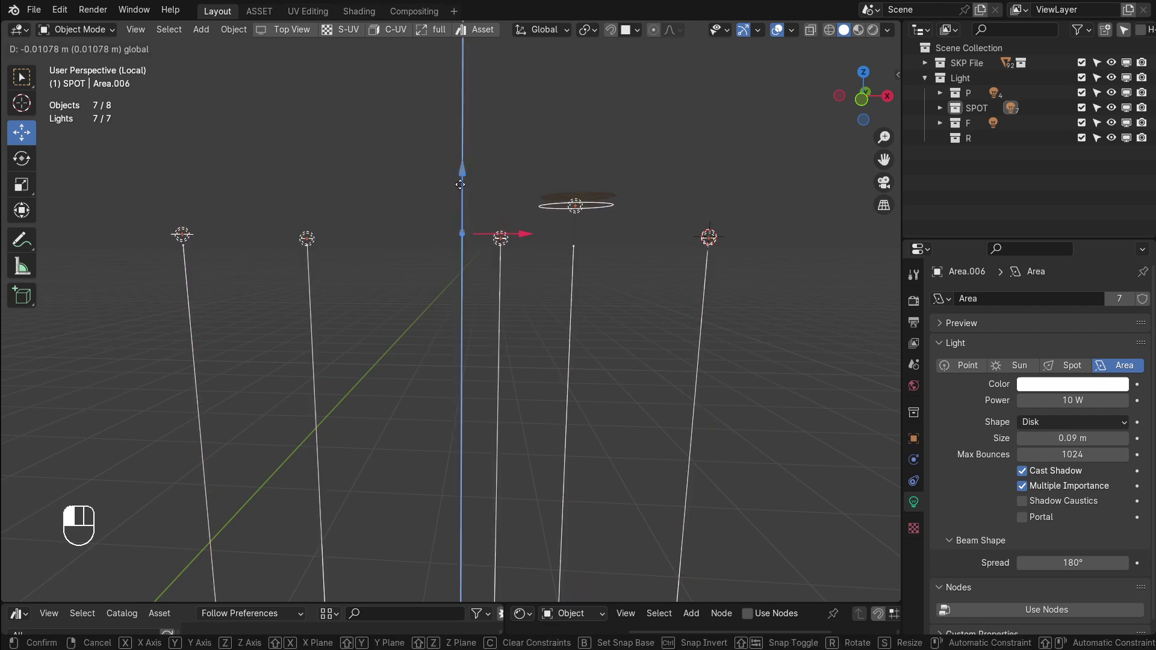
pyautogui.moveTo(553, 222); pyautogui.dragTo(576, 215)
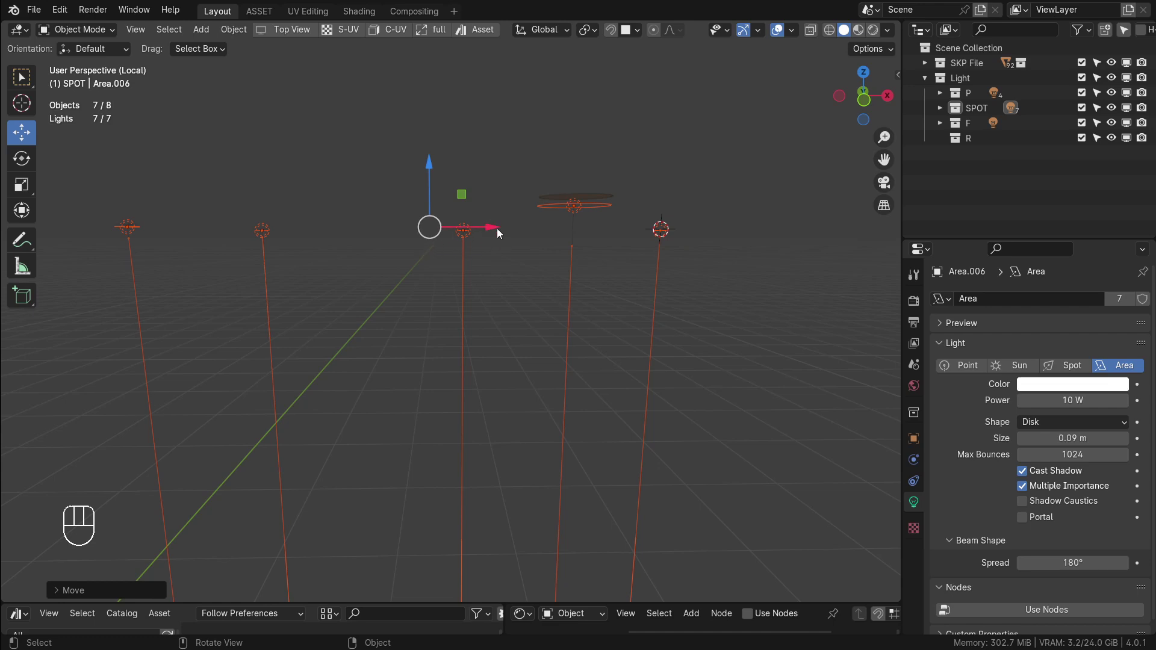
# Check the lights from several angles, then return to the full bedroom with collection R active
pyautogui.moveTo(313, 249); pyautogui.dragTo(341, 254)
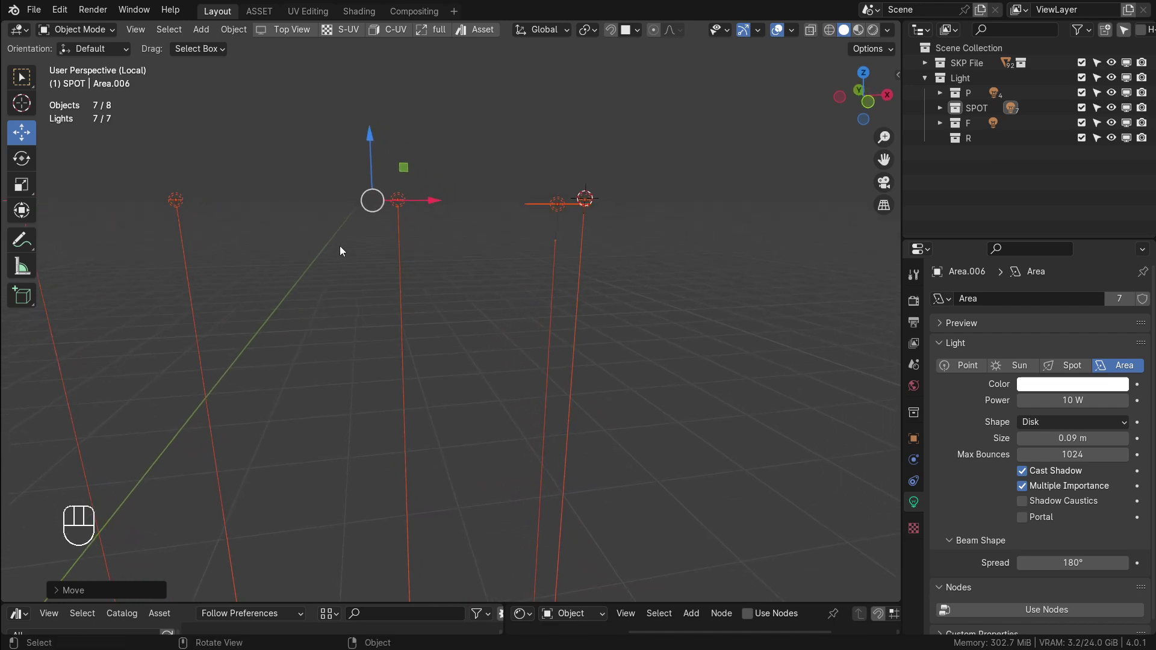
pyautogui.moveTo(144, 34); pyautogui.dragTo(387, 177)
pyautogui.moveTo(454, 284); pyautogui.dragTo(501, 289)
pyautogui.moveTo(527, 335); pyautogui.dragTo(513, 339)
pyautogui.moveTo(609, 319); pyautogui.dragTo(412, 281)
pyautogui.moveTo(446, 281); pyautogui.dragTo(404, 312)
pyautogui.moveTo(383, 315); pyautogui.dragTo(444, 289)
pyautogui.click(961, 142)
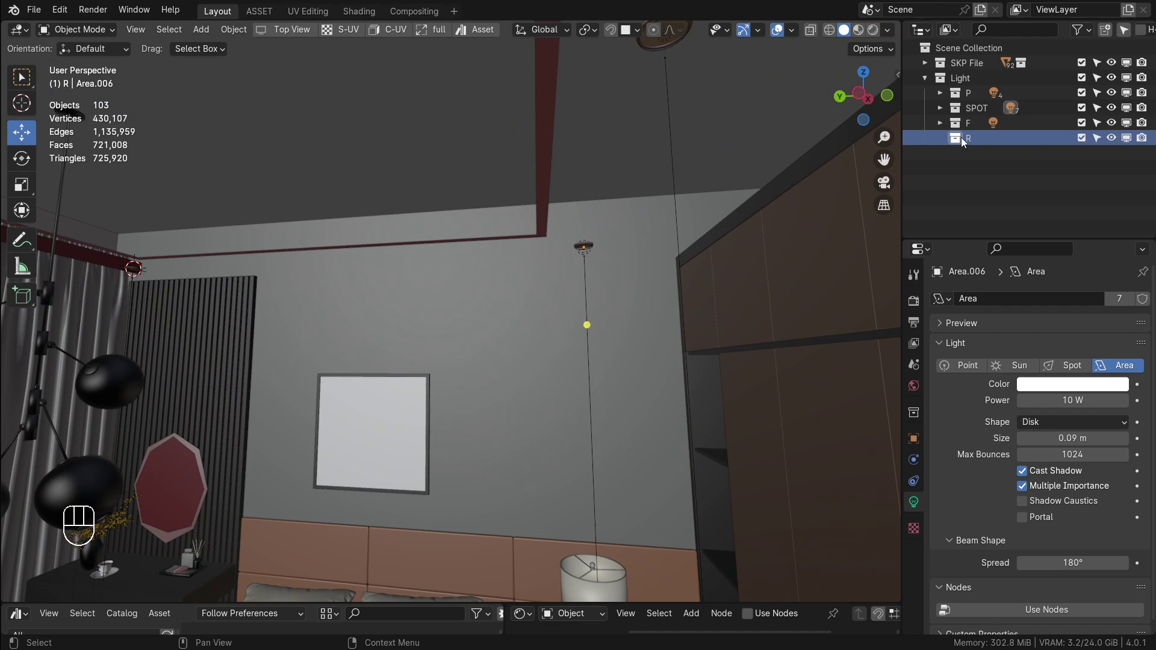
pyautogui.moveTo(478, 261); pyautogui.dragTo(557, 328)
pyautogui.moveTo(488, 291); pyautogui.dragTo(477, 245)
pyautogui.moveTo(458, 332); pyautogui.dragTo(487, 321)
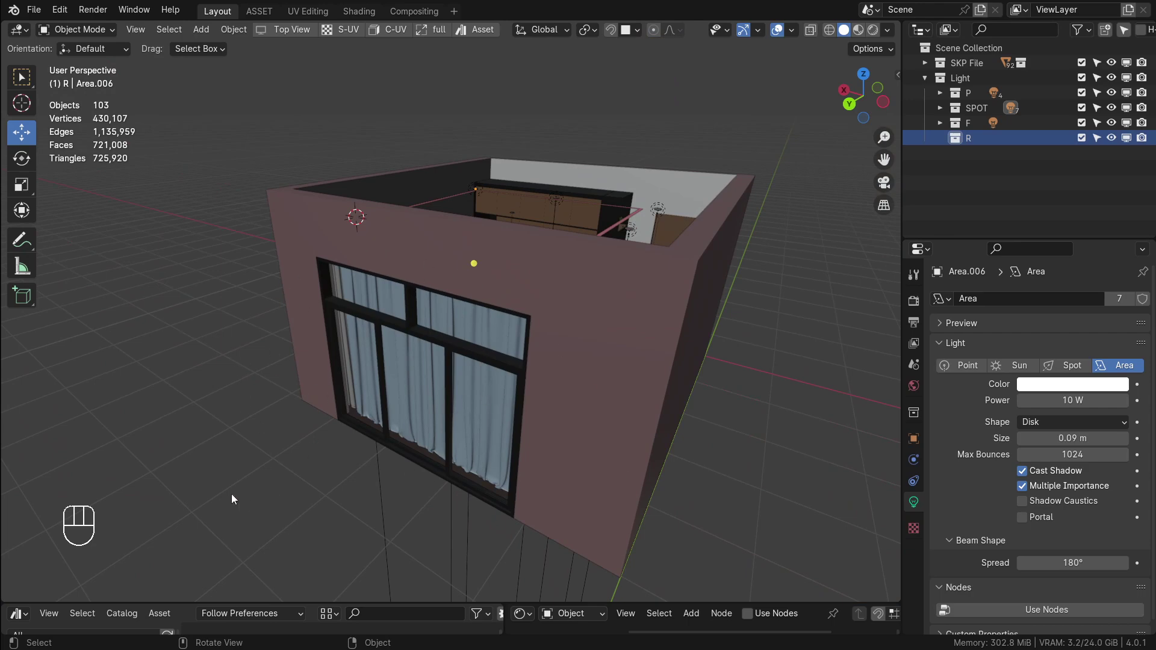
pyautogui.moveTo(504, 233); pyautogui.dragTo(459, 276)
pyautogui.moveTo(434, 320); pyautogui.dragTo(536, 235)
pyautogui.moveTo(551, 248); pyautogui.dragTo(637, 224)
pyautogui.moveTo(565, 233); pyautogui.dragTo(554, 254)
pyautogui.middleClick(553, 260)
pyautogui.middleClick(545, 271)
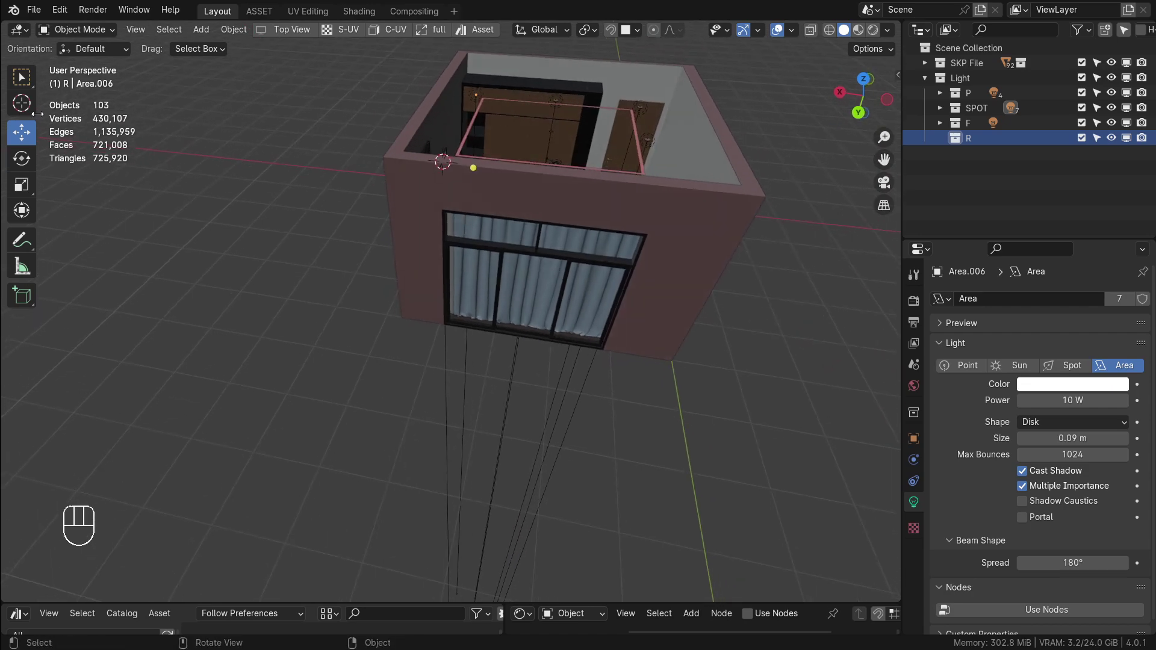
pyautogui.moveTo(577, 264); pyautogui.dragTo(625, 211)
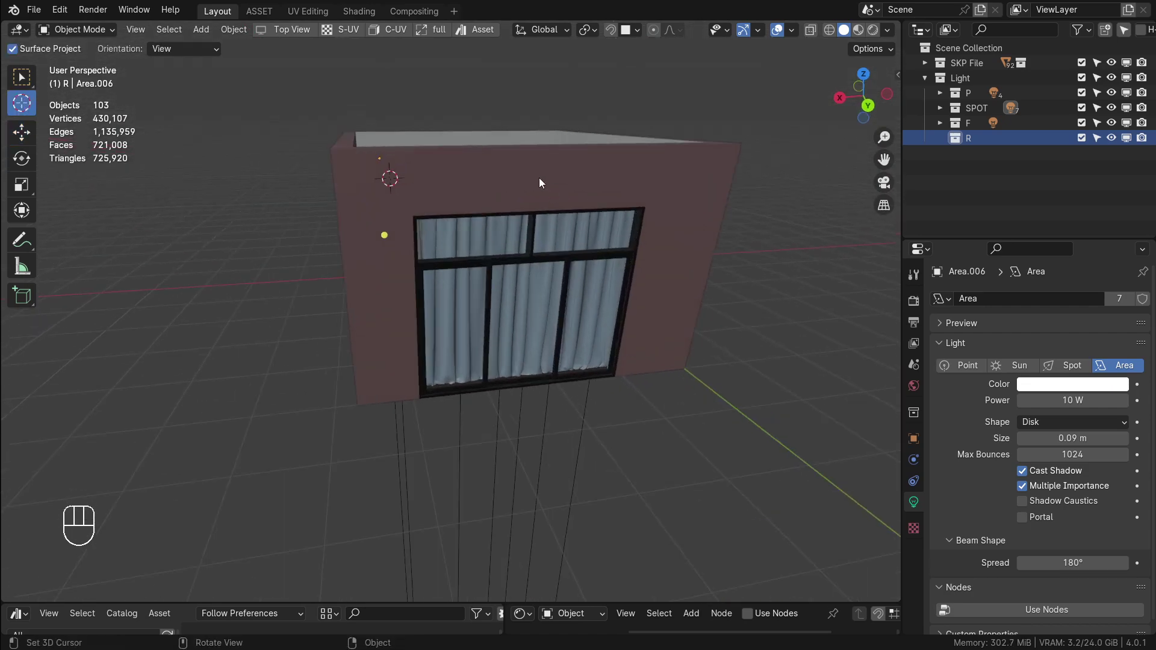
# Set the 3D cursor at the window and add a 1 m, 10 W area light Area.007 there
pyautogui.click(543, 181)
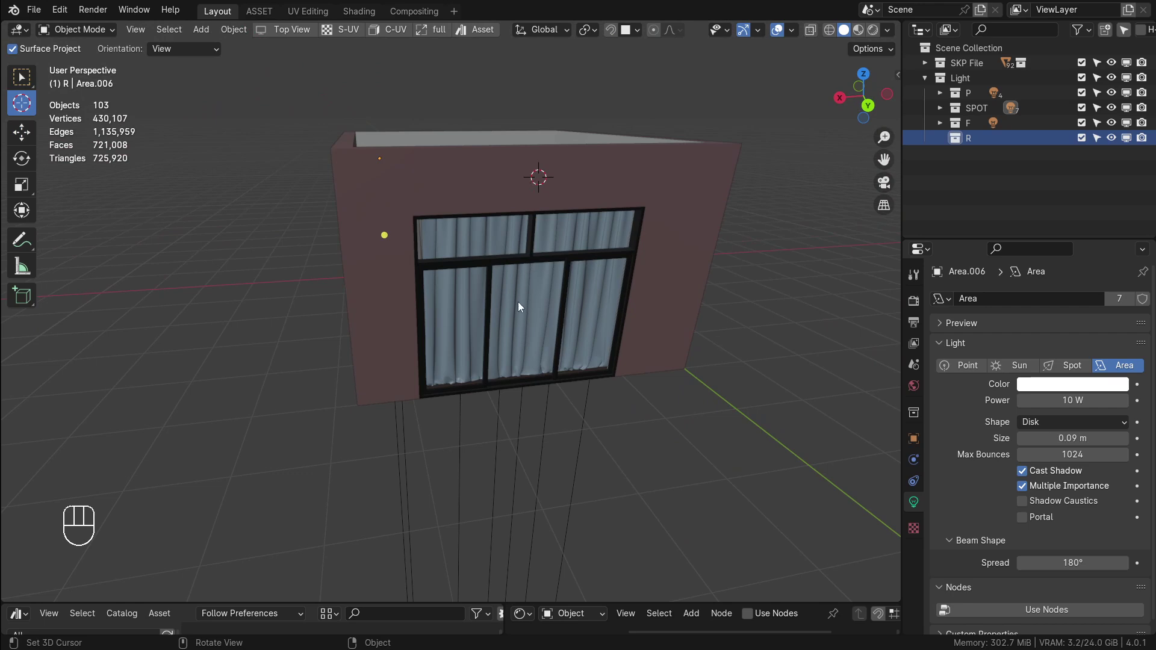
pyautogui.click(529, 299)
pyautogui.moveTo(537, 308); pyautogui.dragTo(545, 303)
pyautogui.moveTo(208, 31); pyautogui.dragTo(359, 279)
pyautogui.moveTo(507, 304); pyautogui.dragTo(561, 320)
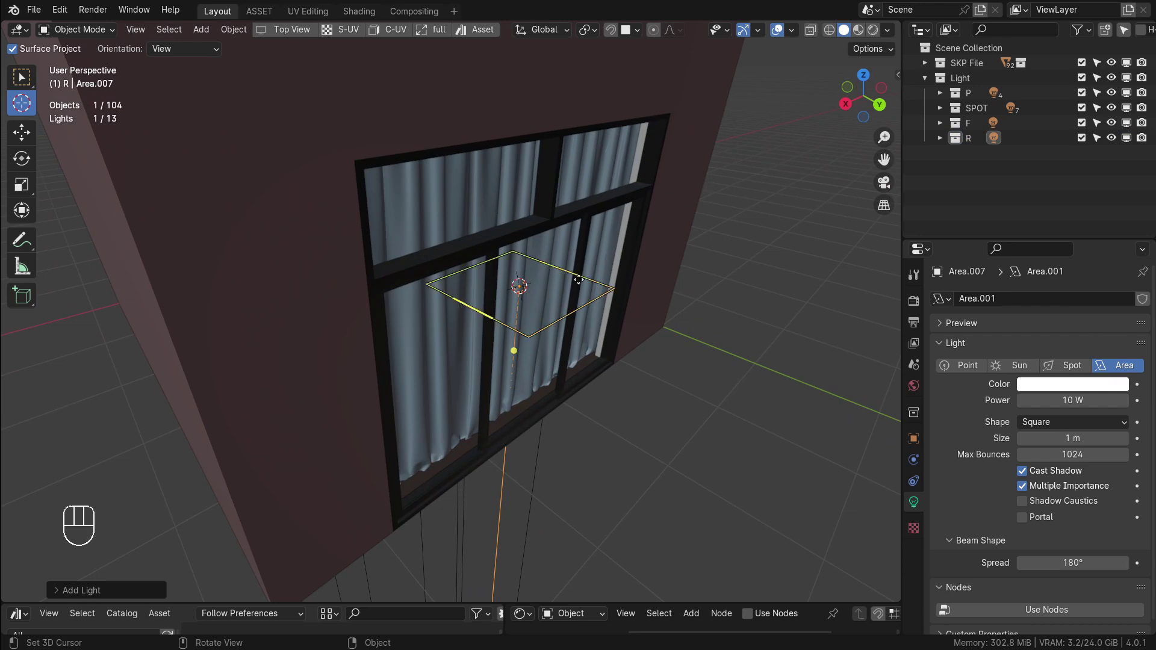
pyautogui.press('r')
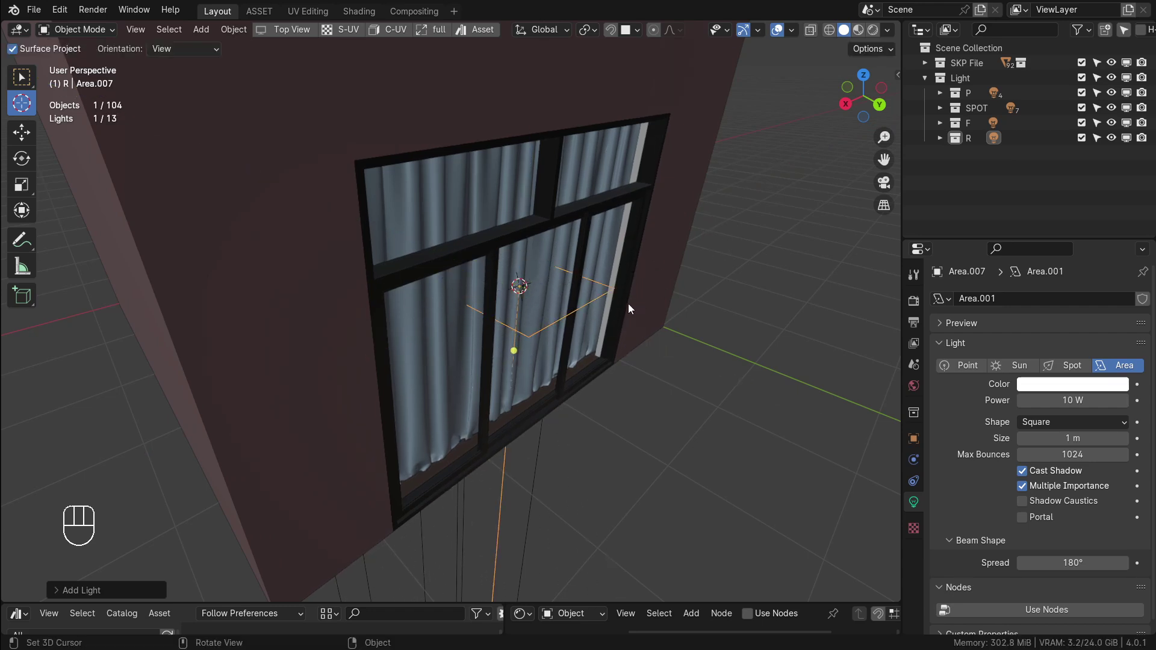
# Try tilting the window light with the Rotate tool, undoing each attempt so it stays flat
pyautogui.click(26, 165)
pyautogui.moveTo(596, 309); pyautogui.dragTo(634, 270)
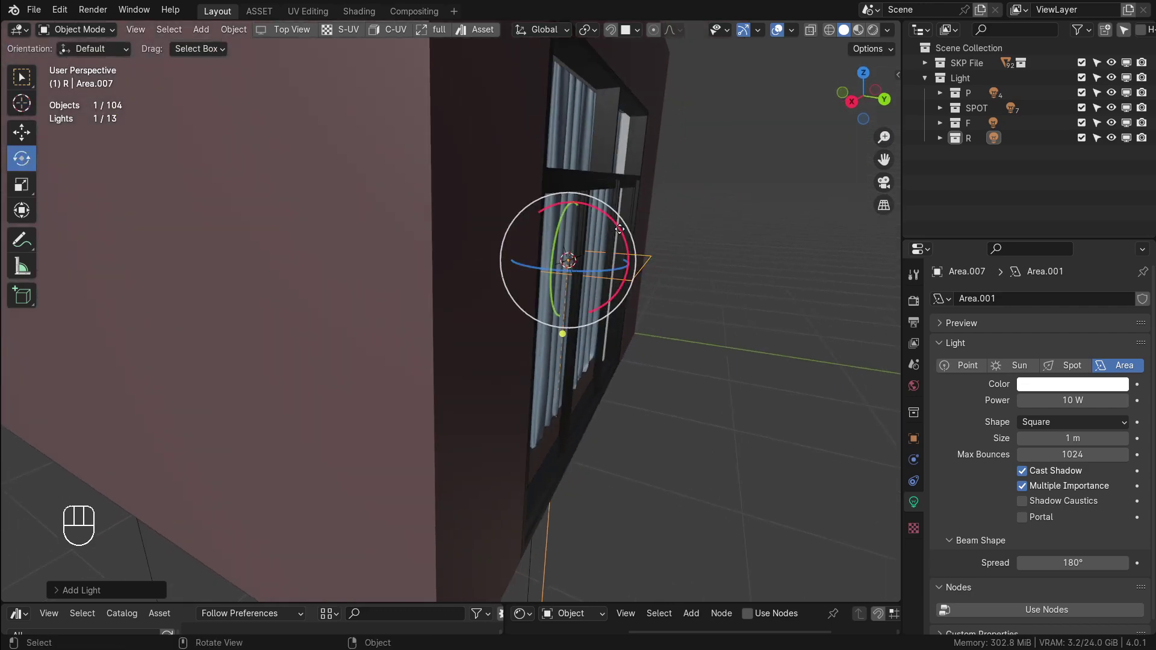
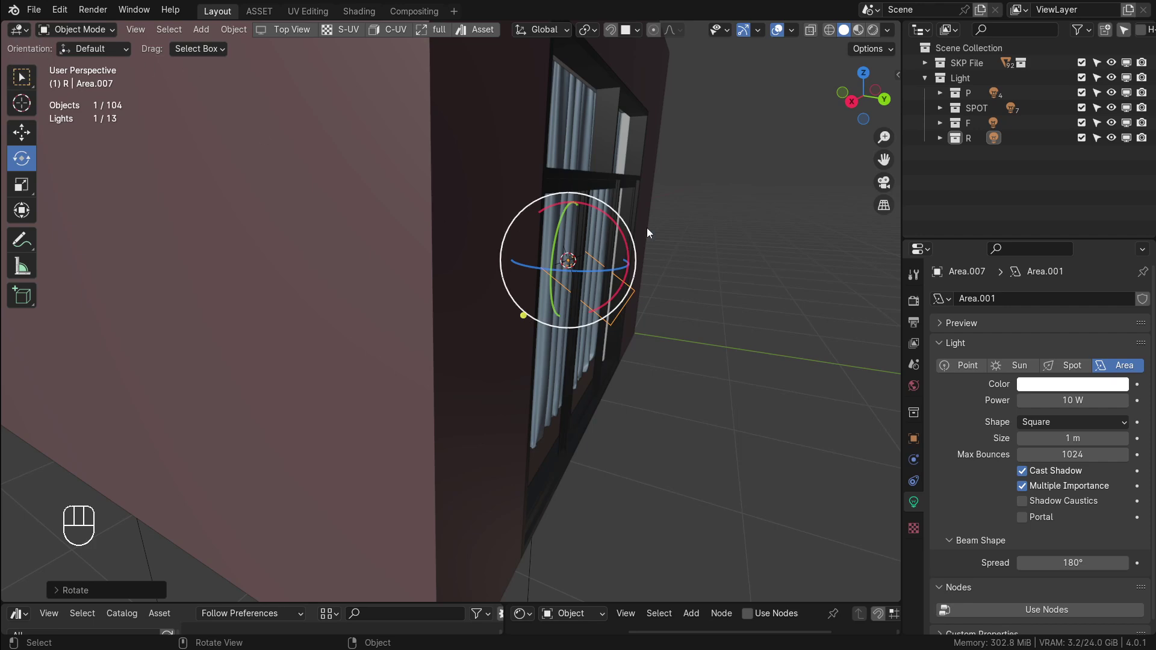
pyautogui.moveTo(622, 233); pyautogui.dragTo(656, 254)
pyautogui.press('ctrl+z')
pyautogui.moveTo(691, 255); pyautogui.dragTo(639, 299)
pyautogui.press('ctrl+z')
pyautogui.press('ctrl+z')
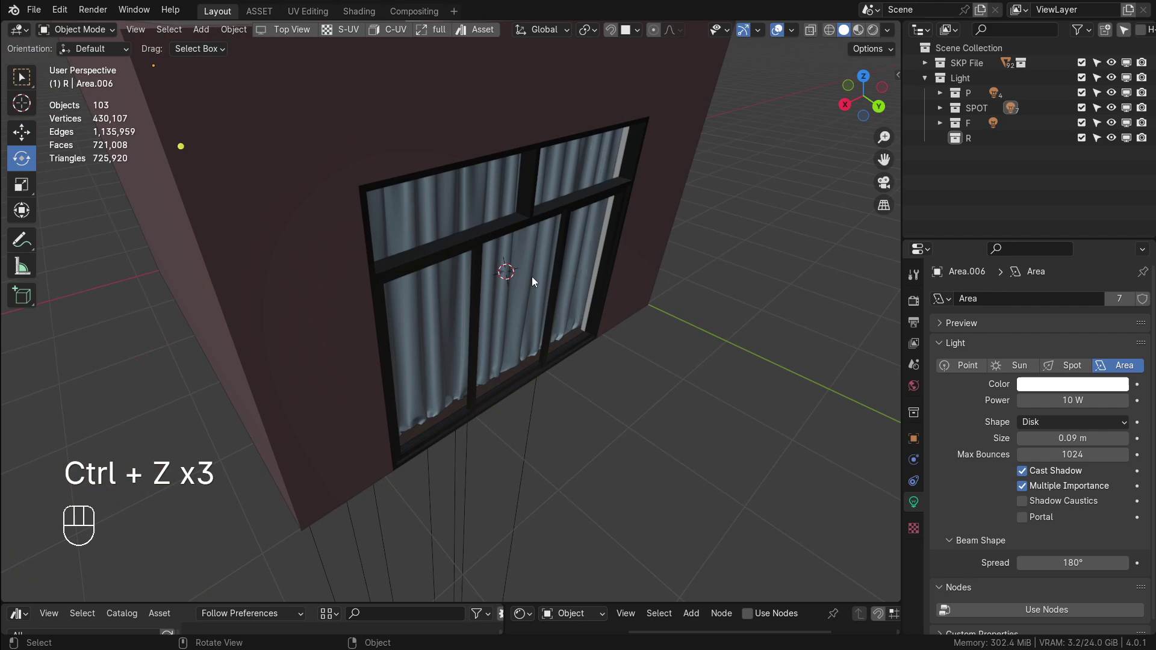
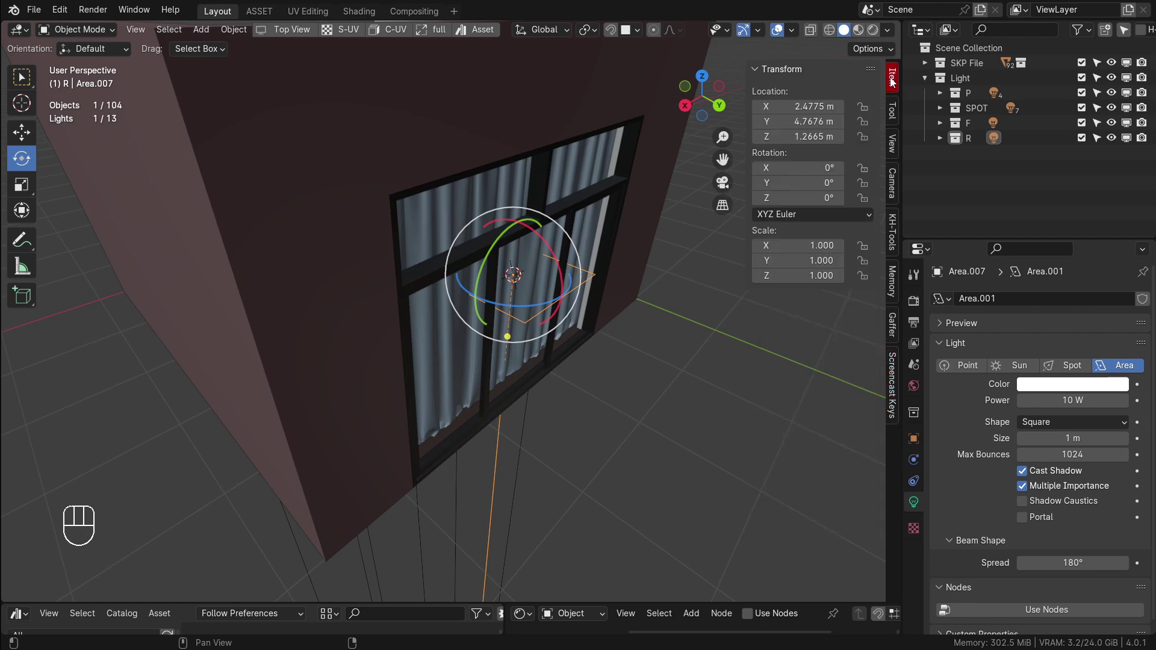
pyautogui.moveTo(546, 262); pyautogui.dragTo(546, 244)
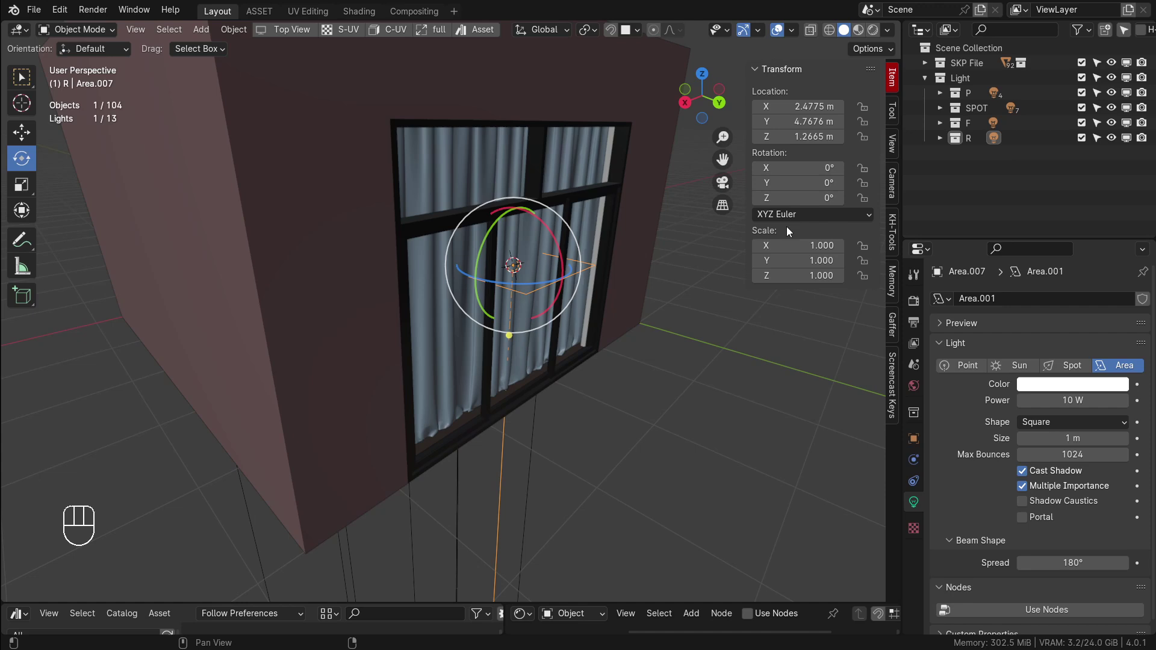
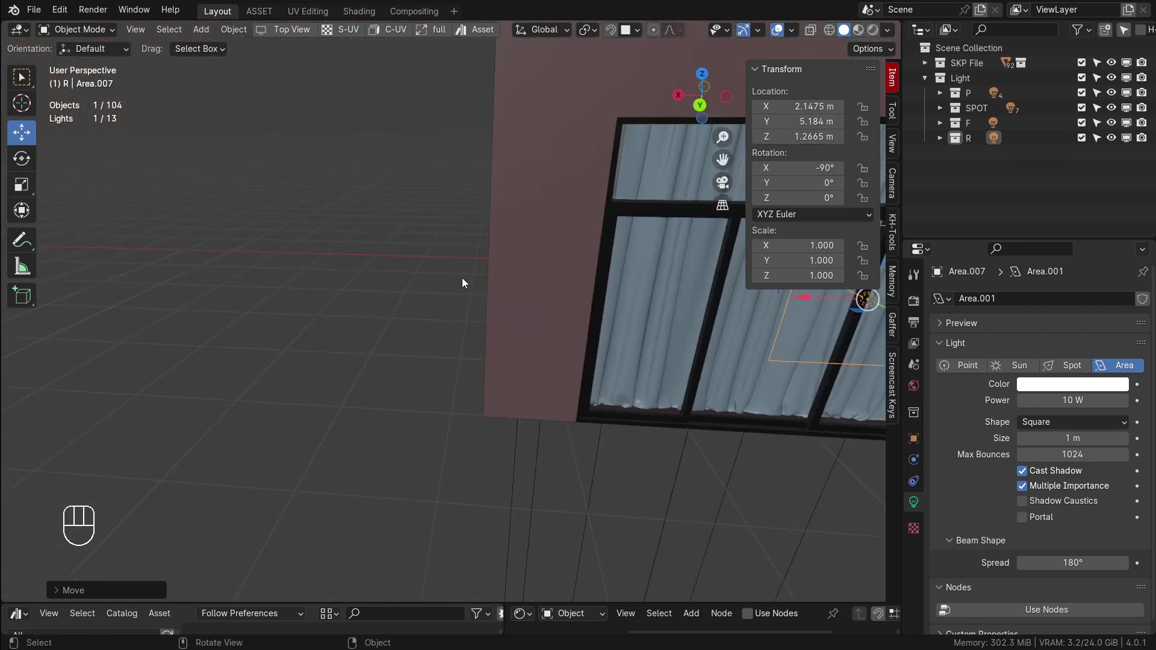
# Frame the window opening from outside and reselect the window area light
pyautogui.moveTo(592, 291); pyautogui.dragTo(489, 292)
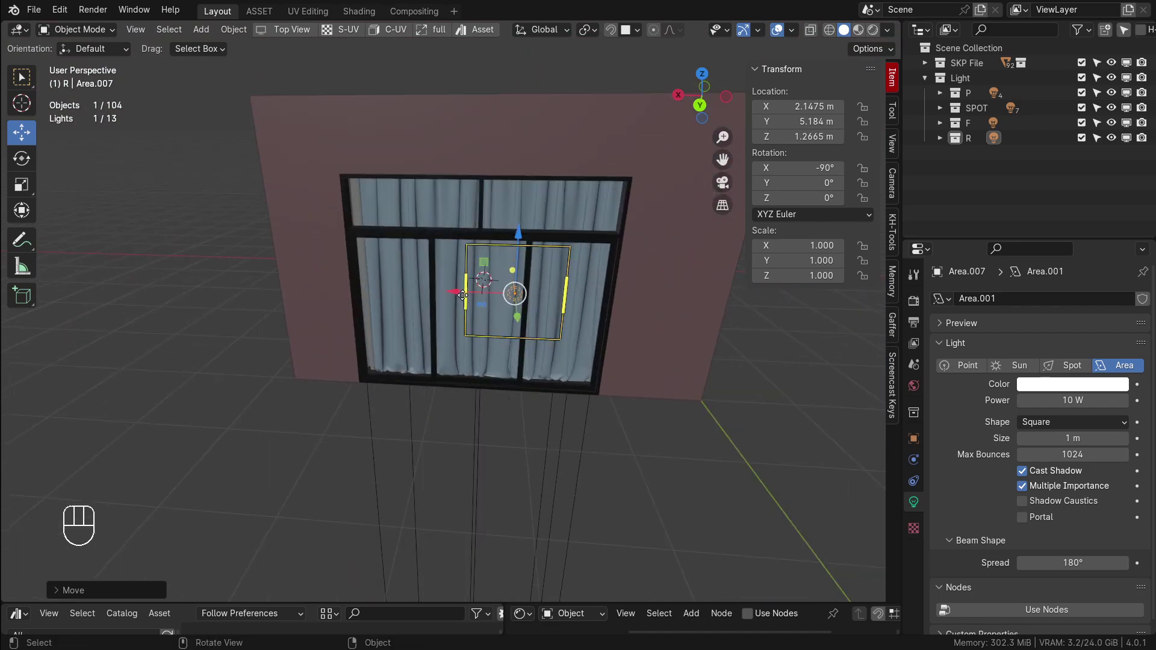
pyautogui.moveTo(457, 294); pyautogui.dragTo(429, 296)
pyautogui.moveTo(481, 290); pyautogui.dragTo(489, 322)
pyautogui.middleClick(498, 315)
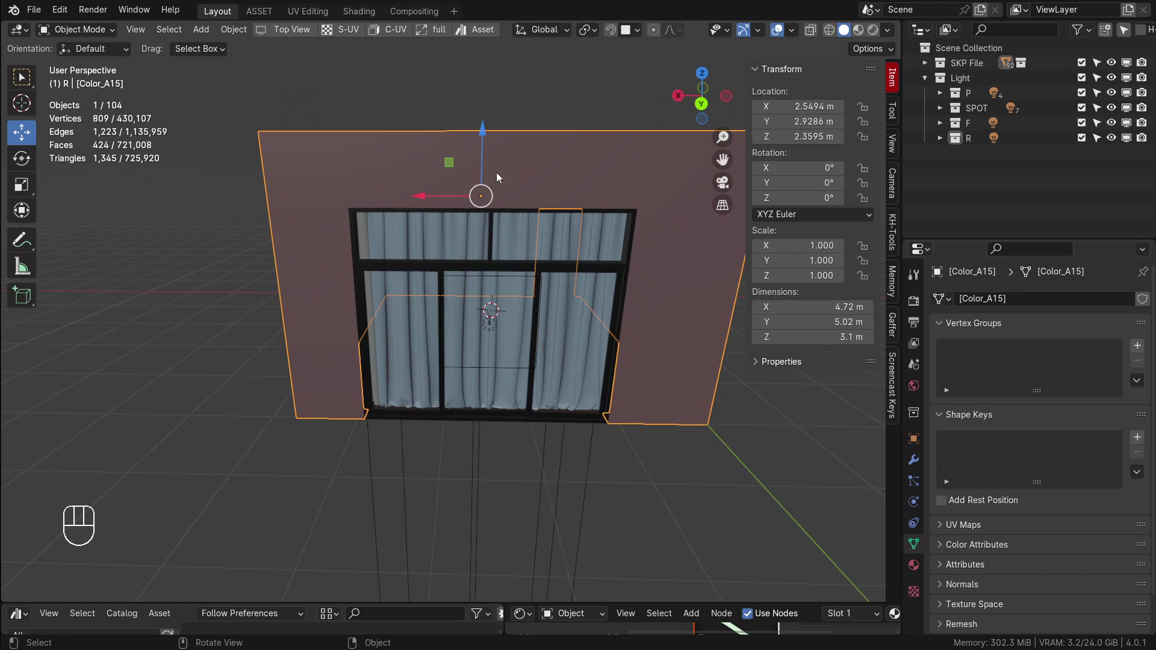
pyautogui.moveTo(539, 303); pyautogui.dragTo(503, 282)
pyautogui.middleClick(450, 363)
pyautogui.click(470, 322)
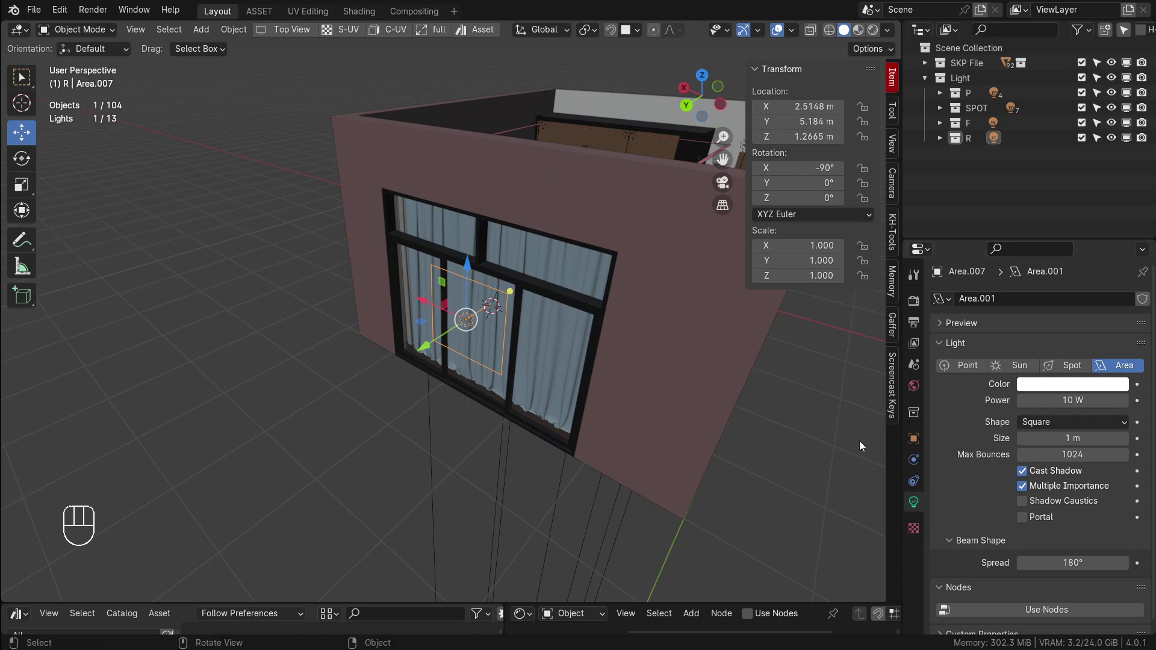
pyautogui.moveTo(558, 364); pyautogui.dragTo(600, 344)
pyautogui.moveTo(1059, 431); pyautogui.dragTo(1060, 461)
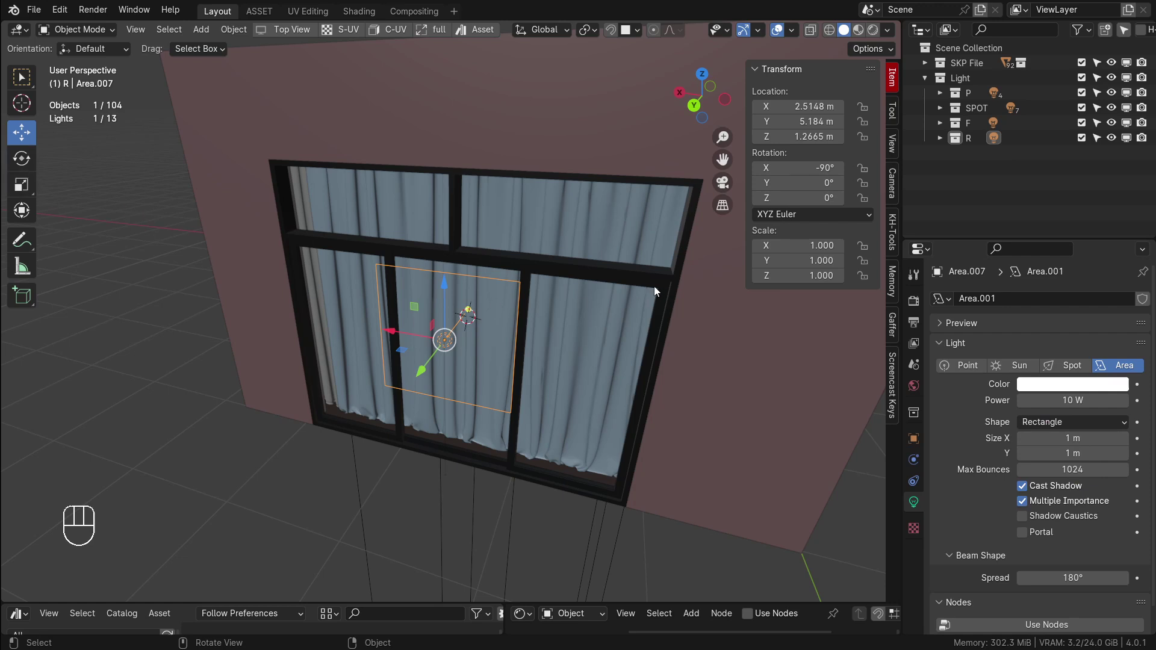
# Abandon a manual resize of the window light, undoing back to scale 1
pyautogui.press('s')
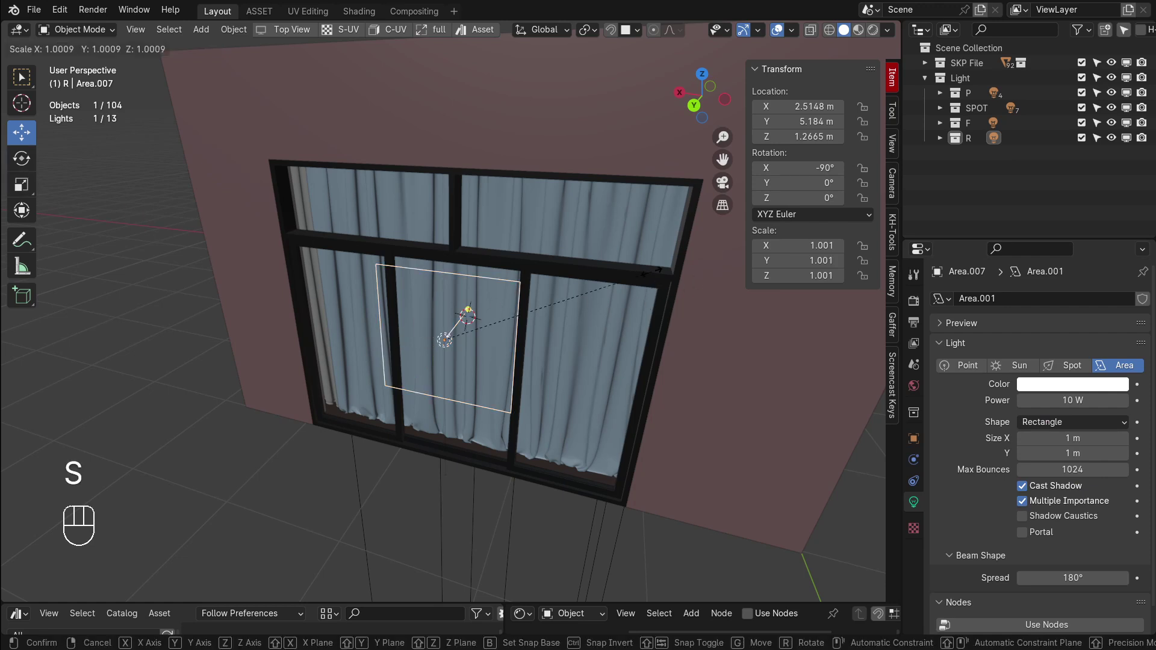
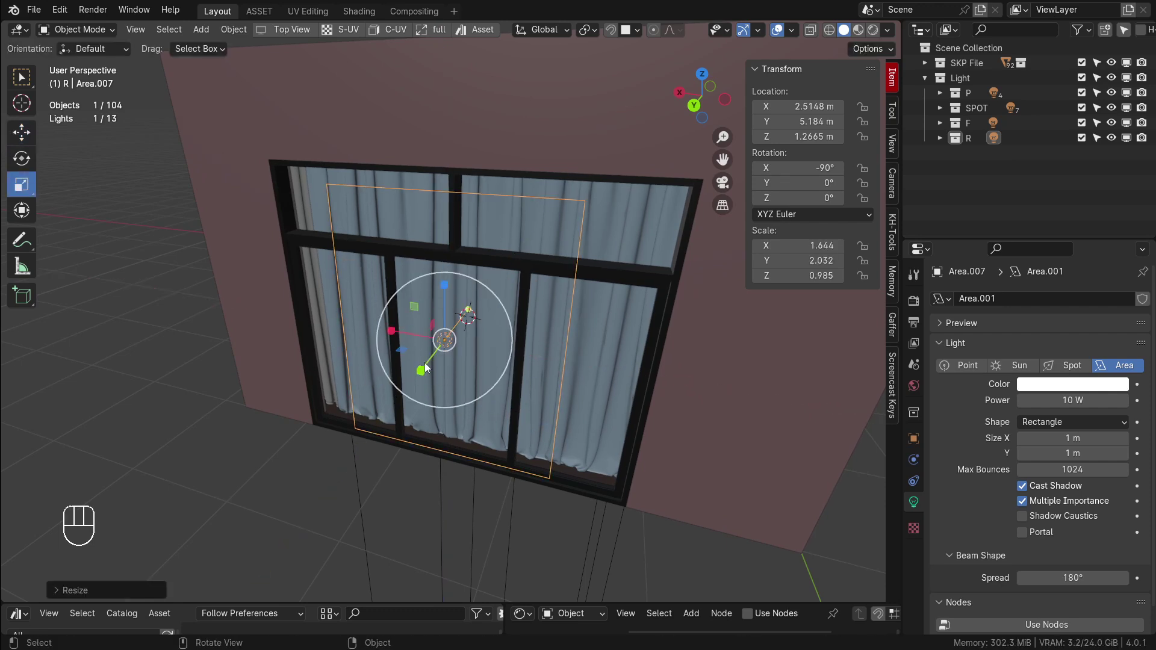
pyautogui.press('ctrl+z')
pyautogui.press('ctrl+z')
pyautogui.press('ctrl+z')
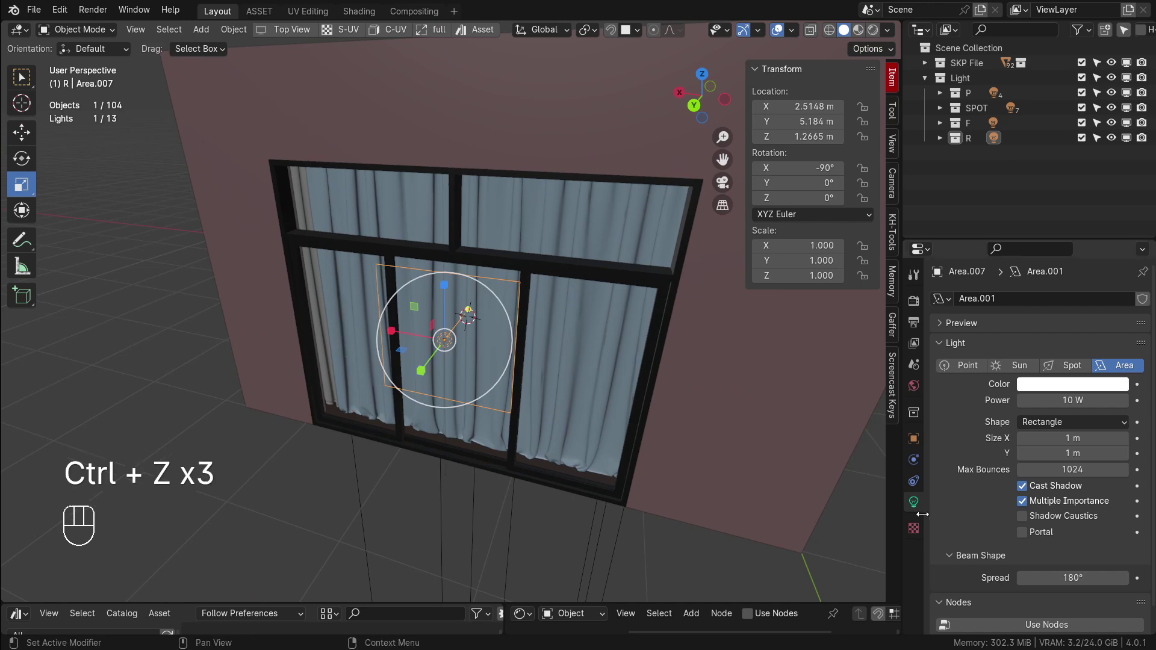
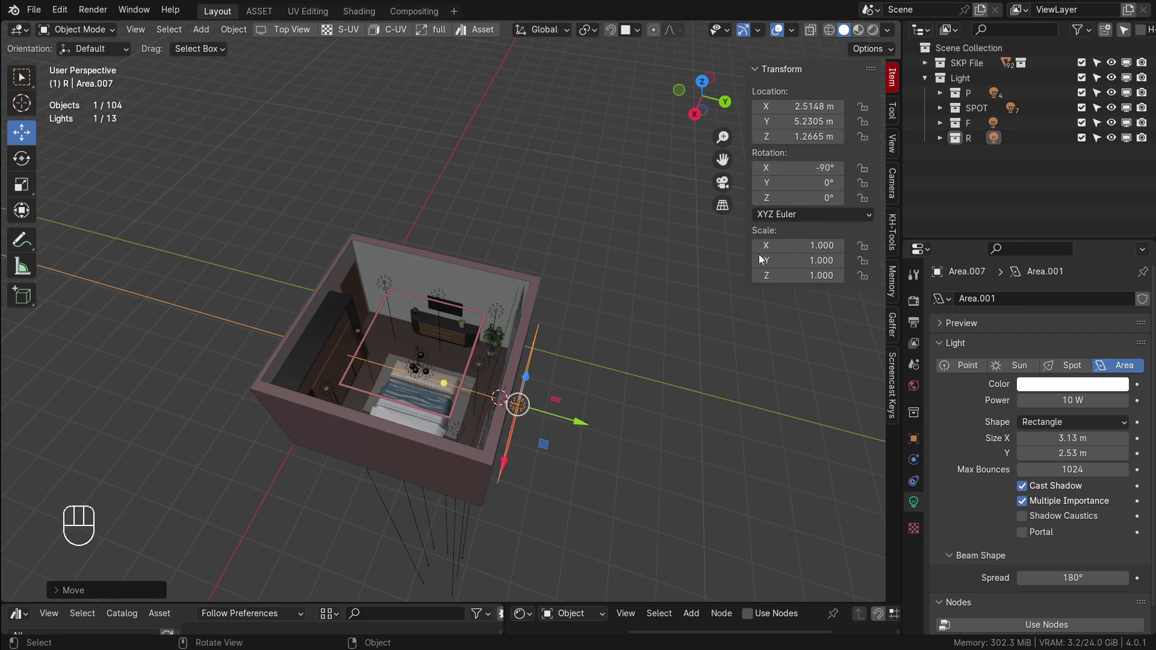
pyautogui.moveTo(537, 416); pyautogui.dragTo(259, 328)
pyautogui.click(256, 440)
pyautogui.middleClick(488, 398)
pyautogui.middleClick(565, 352)
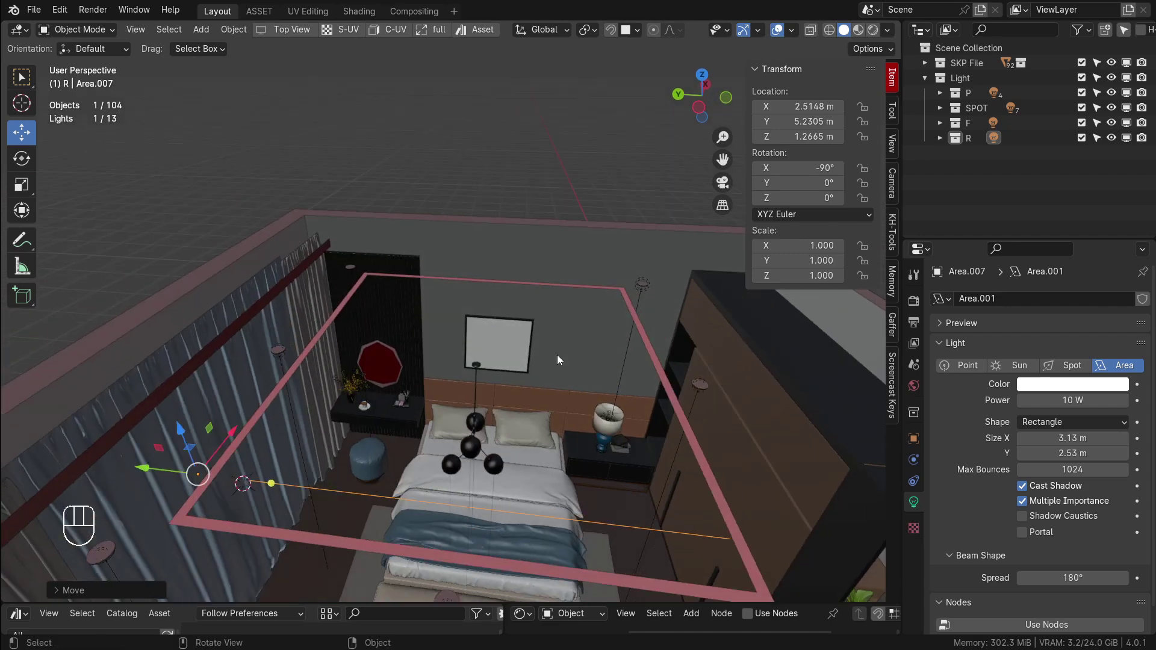
pyautogui.moveTo(504, 404); pyautogui.dragTo(506, 443)
pyautogui.moveTo(505, 435); pyautogui.dragTo(449, 383)
pyautogui.moveTo(371, 423); pyautogui.dragTo(398, 348)
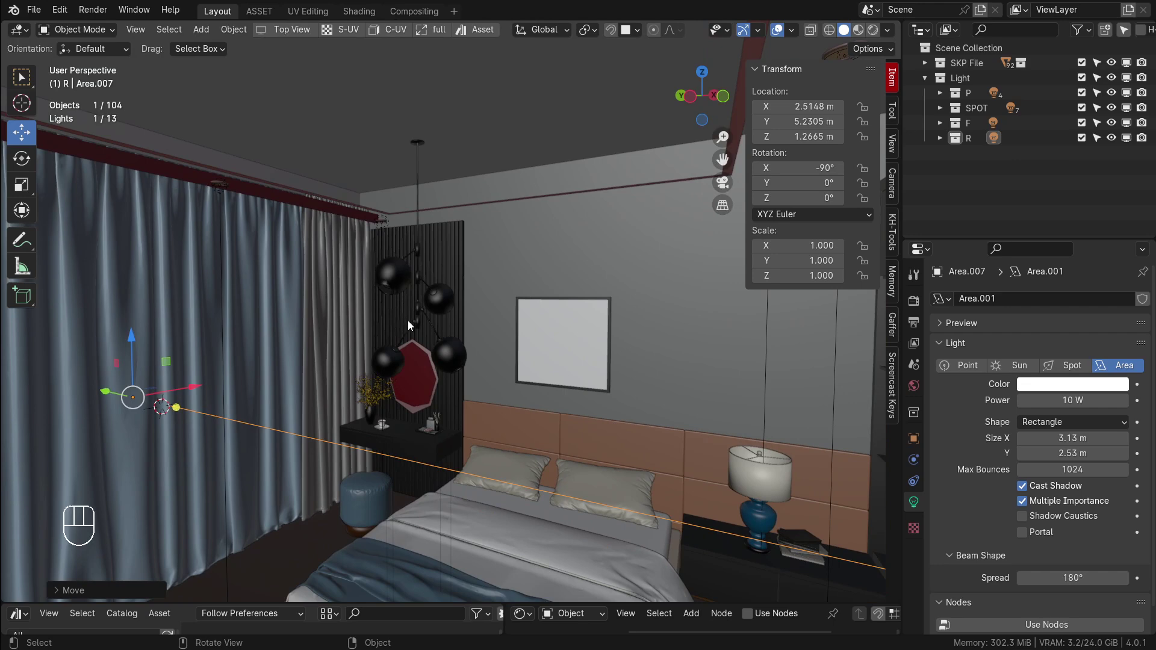
pyautogui.moveTo(449, 313); pyautogui.dragTo(406, 344)
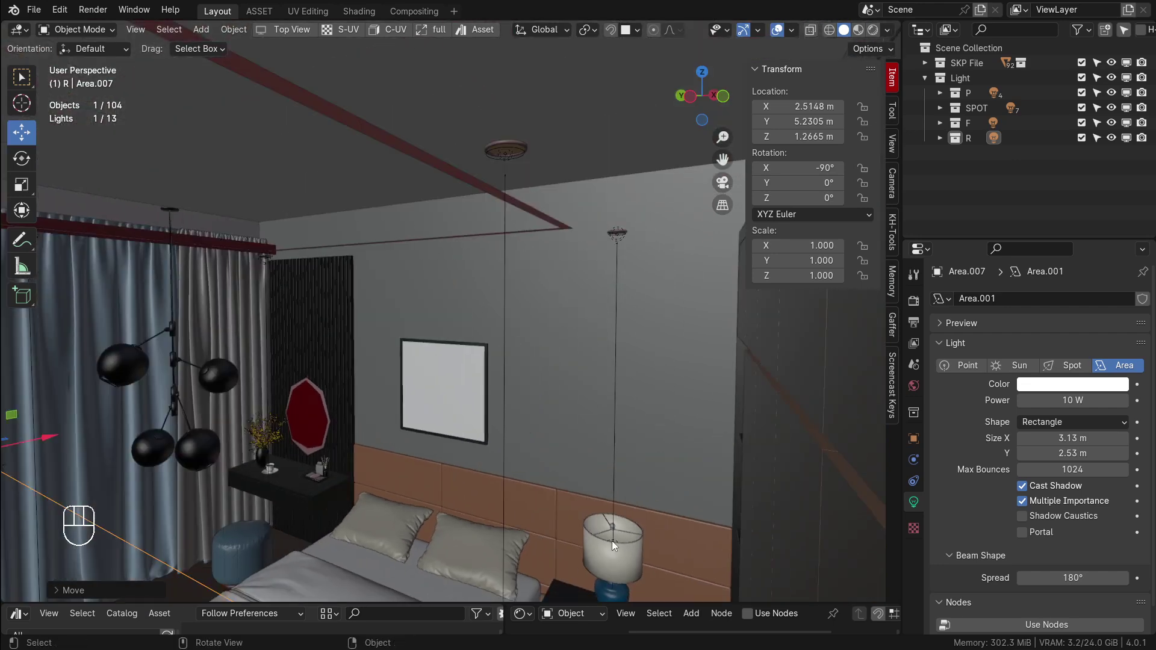
pyautogui.moveTo(505, 457); pyautogui.dragTo(547, 502)
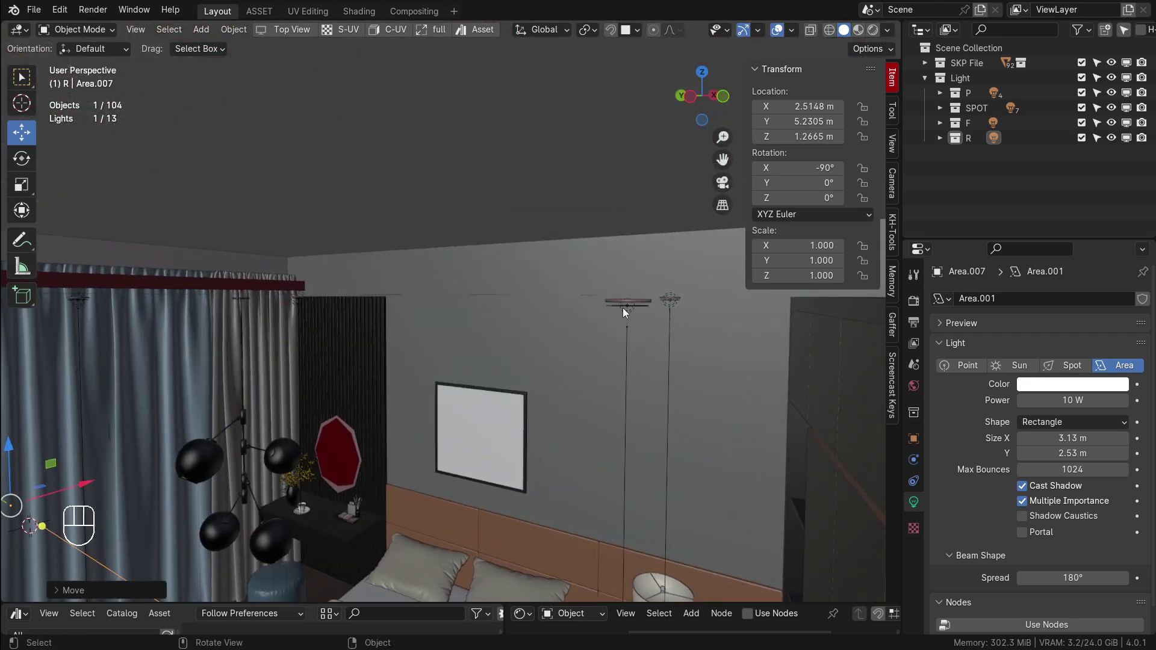
pyautogui.moveTo(373, 359); pyautogui.dragTo(375, 354)
pyautogui.middleClick(634, 331)
pyautogui.middleClick(598, 361)
pyautogui.click(598, 344)
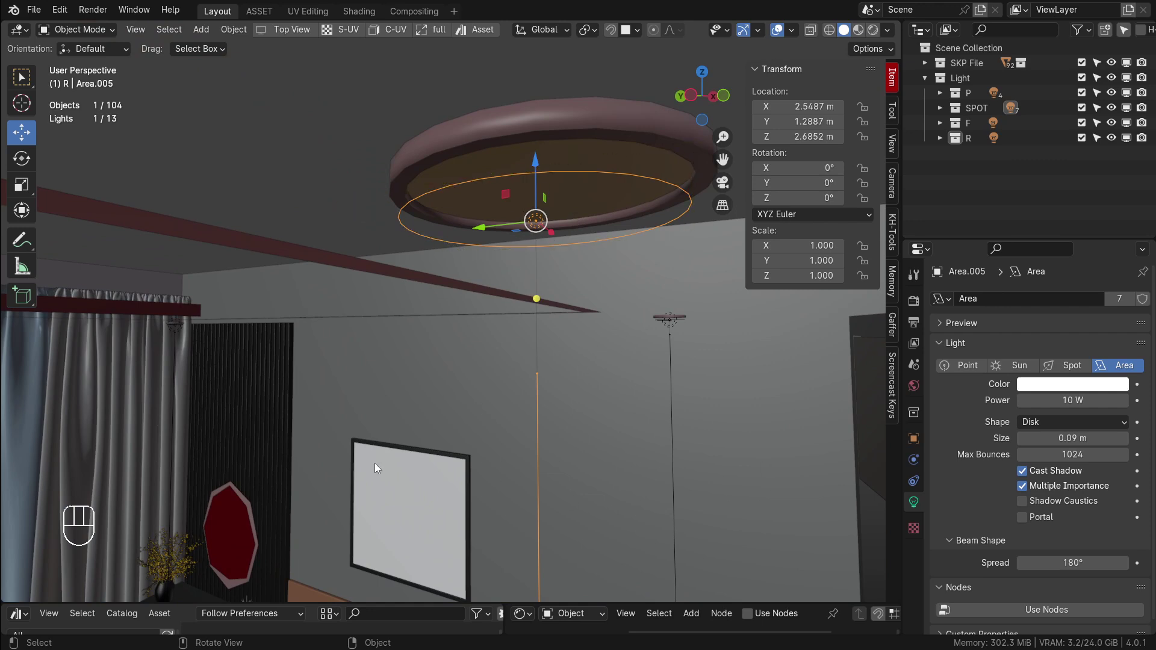
pyautogui.click(623, 153)
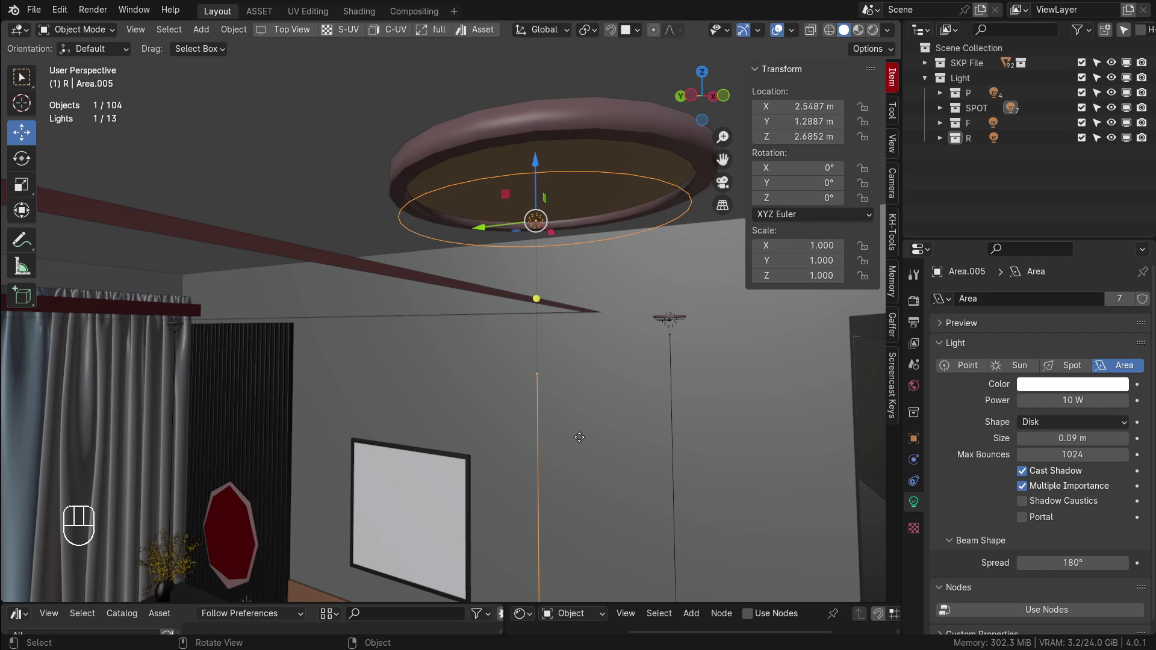
# Save the scene as IN8 2023.blend while reviewing the ceiling and back wall
pyautogui.moveTo(396, 334); pyautogui.dragTo(457, 294)
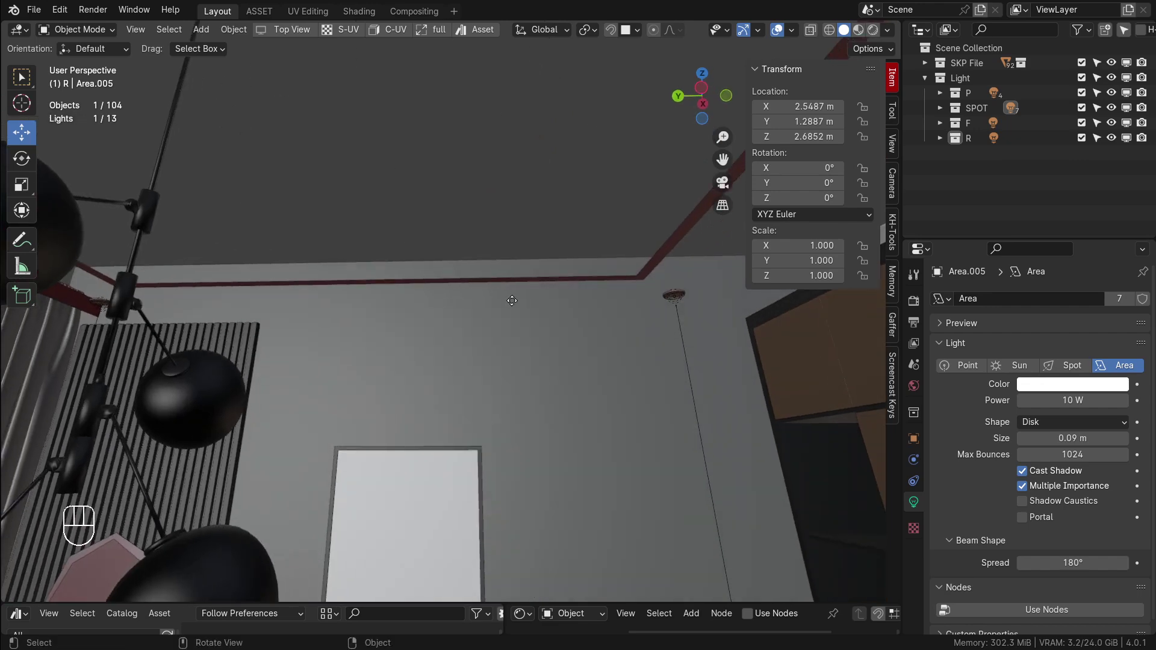
pyautogui.press('ctrl+s')
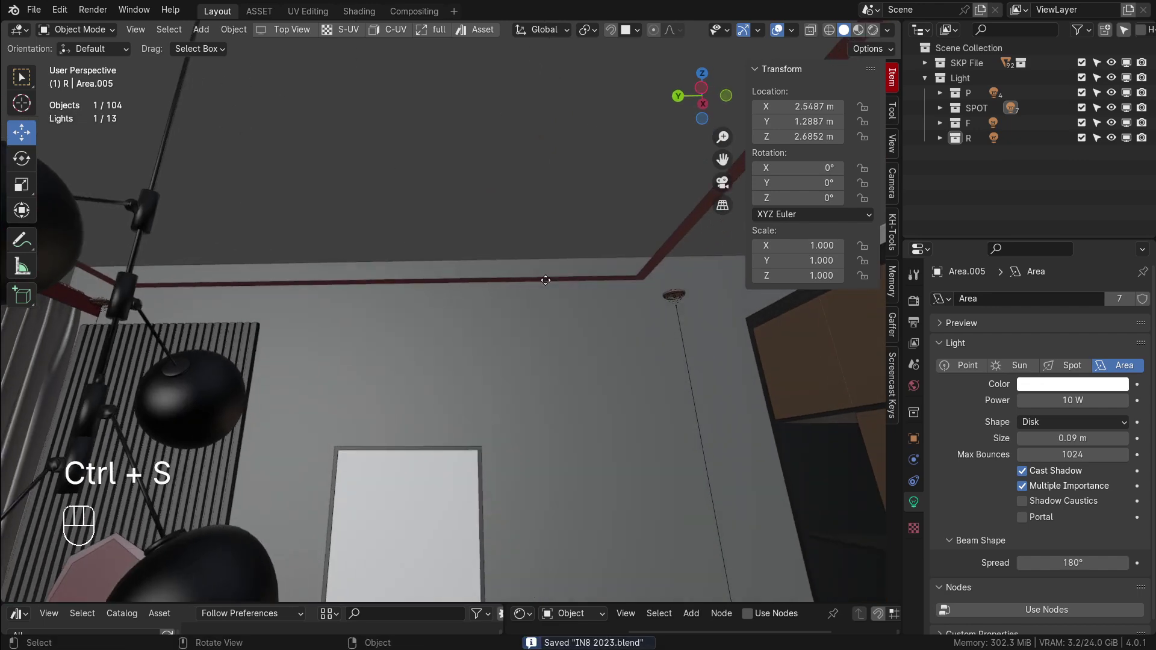
pyautogui.moveTo(537, 272); pyautogui.dragTo(505, 211)
pyautogui.middleClick(510, 241)
pyautogui.moveTo(503, 245); pyautogui.dragTo(492, 217)
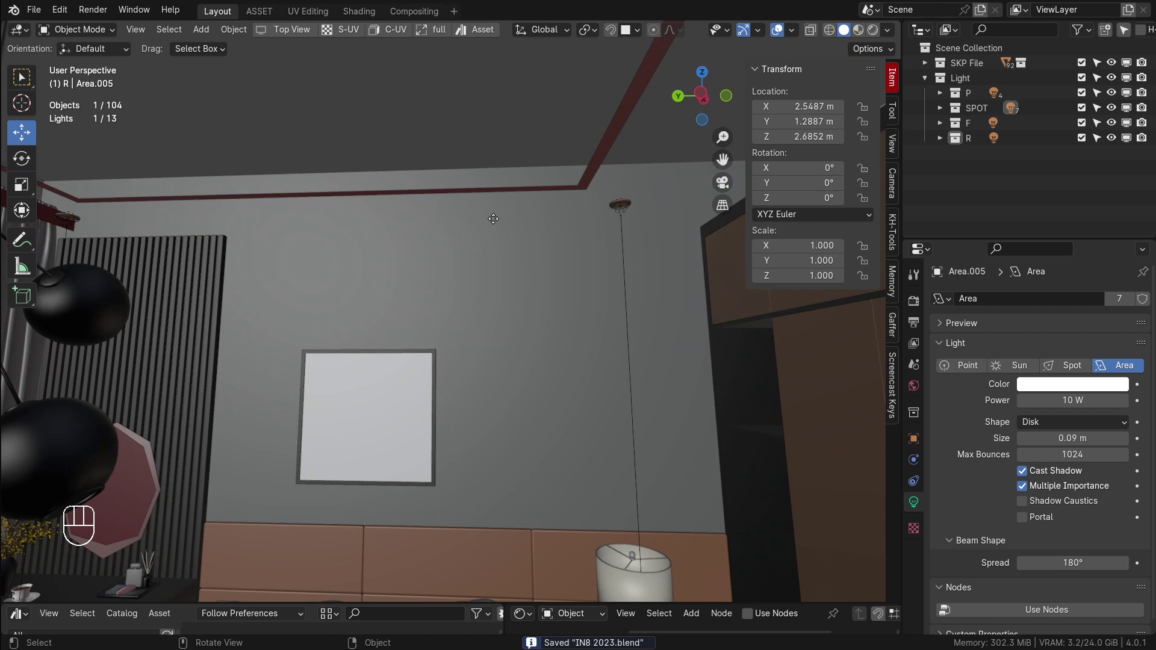
# Hide the sidebar and orbit to view the wardrobe and bedside lamp
pyautogui.press('n')
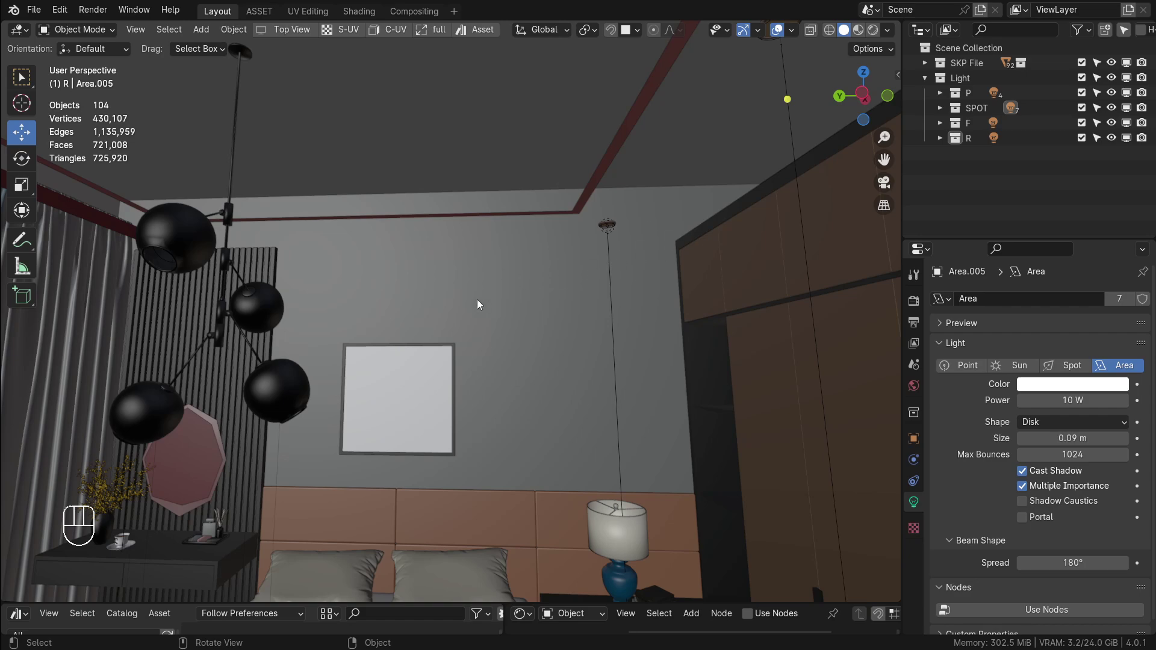
pyautogui.moveTo(273, 312); pyautogui.dragTo(338, 314)
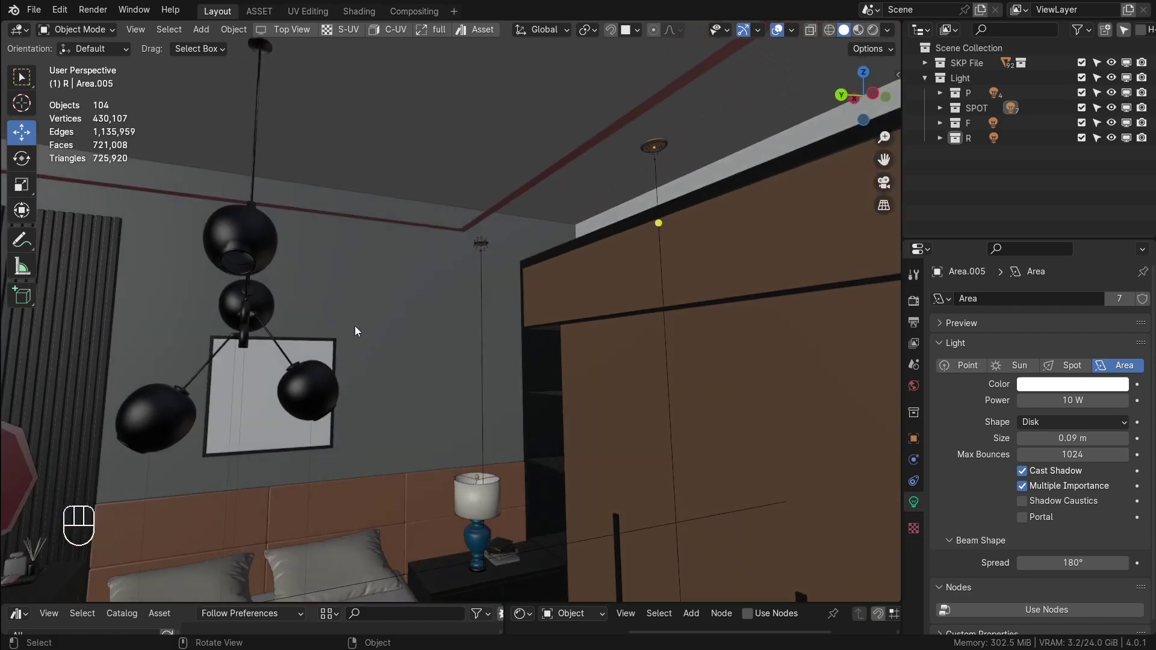
pyautogui.moveTo(374, 331); pyautogui.dragTo(404, 282)
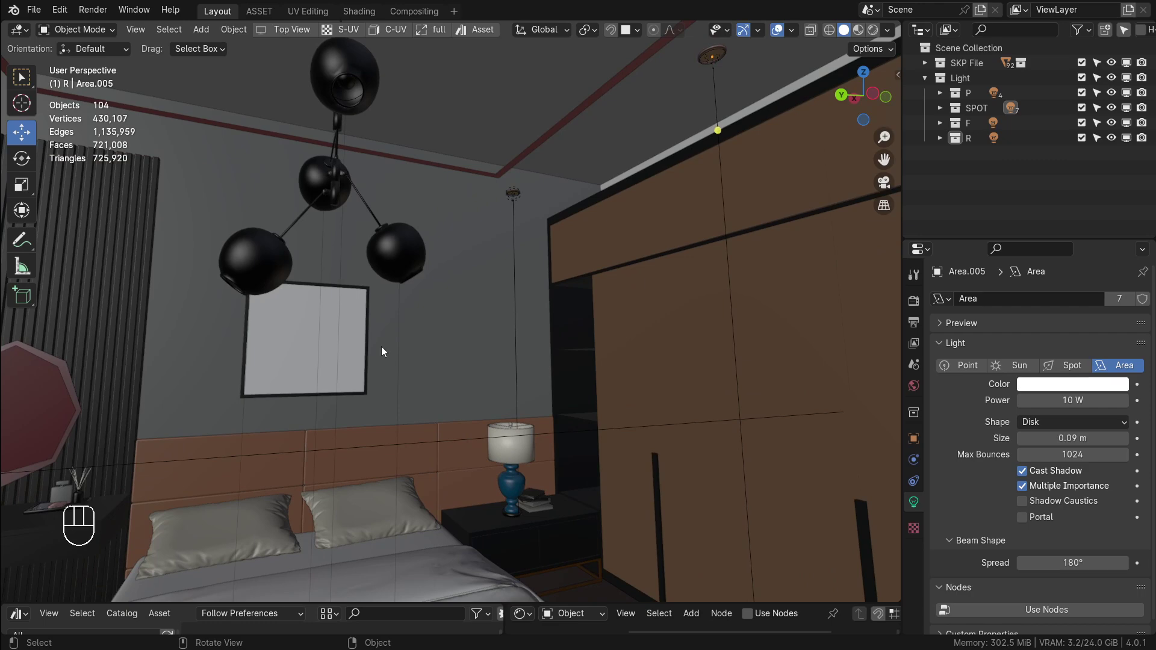